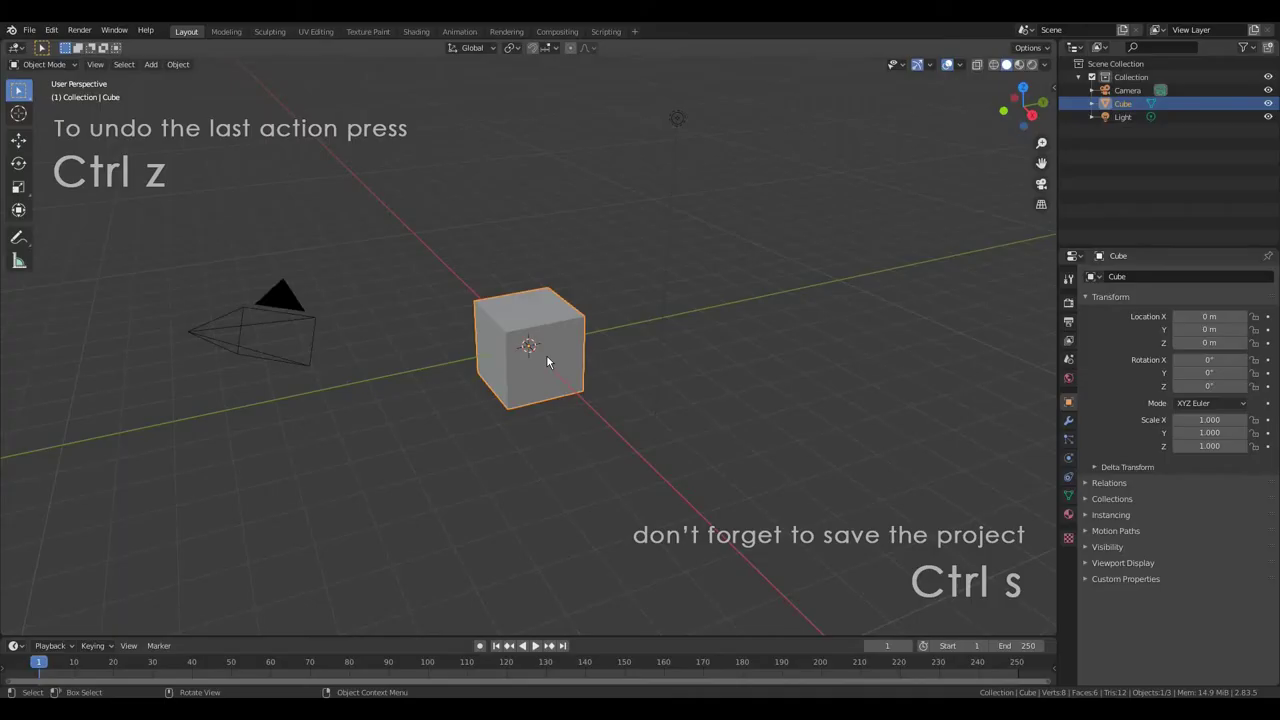
- Enter Edit Mode on the default cube, select all geometry and frame it see-through
{"action": "key", "text": "Tab"}
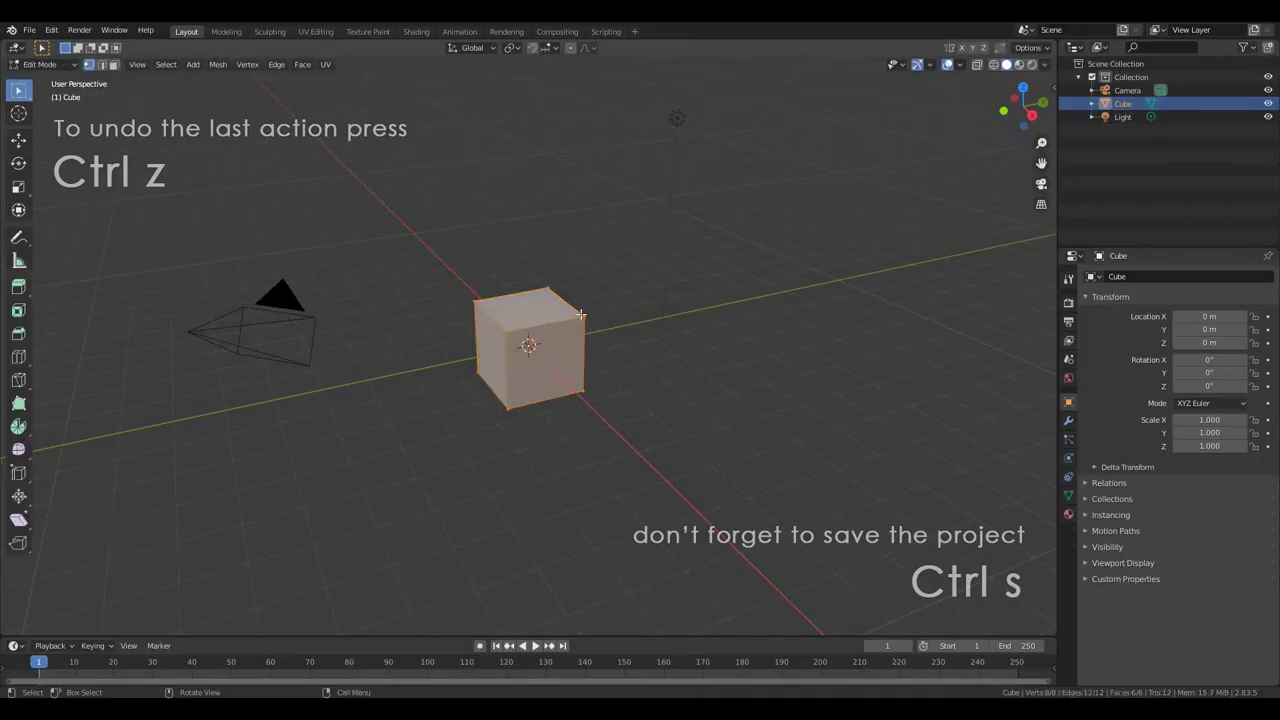
{"action": "left_click", "coordinate": [985, 68]}
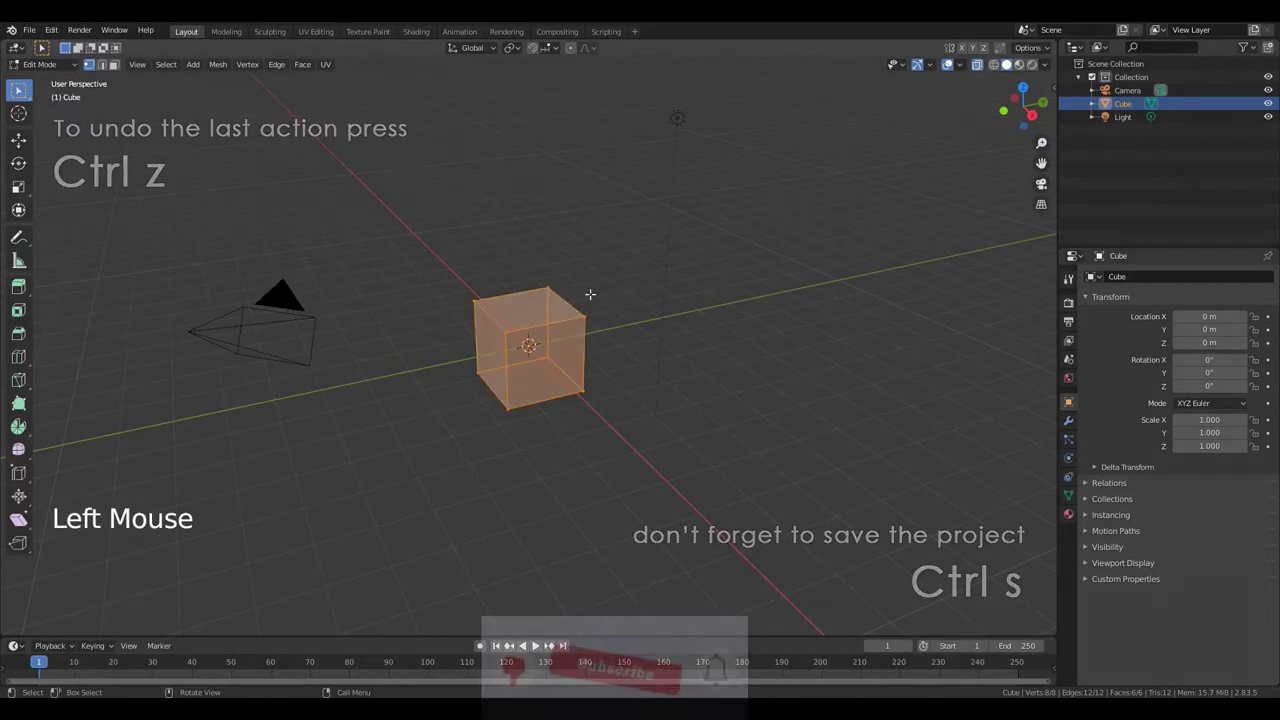
{"action": "key", "text": "KP_Decimal"}
{"action": "scroll", "scroll_direction": "down", "scroll_amount": 3}
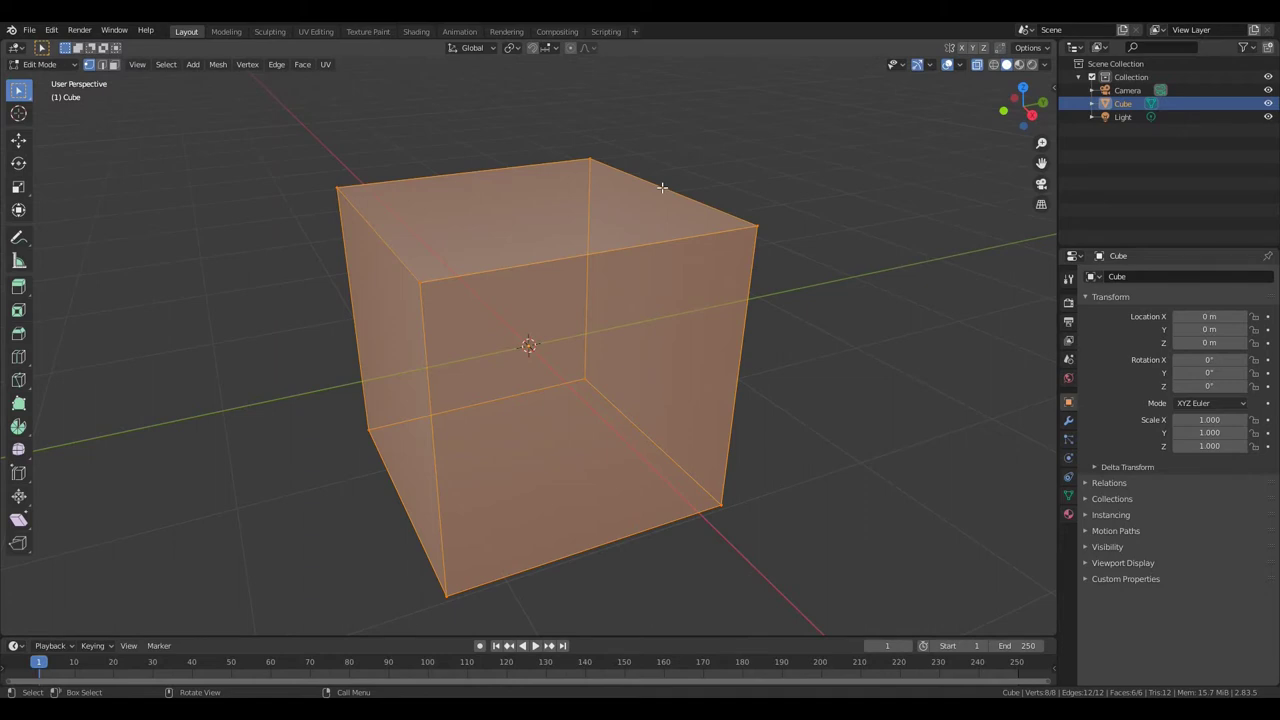
- Add a loop cut around the cube to begin shaping the head
{"action": "key", "text": "ctrl+r"}
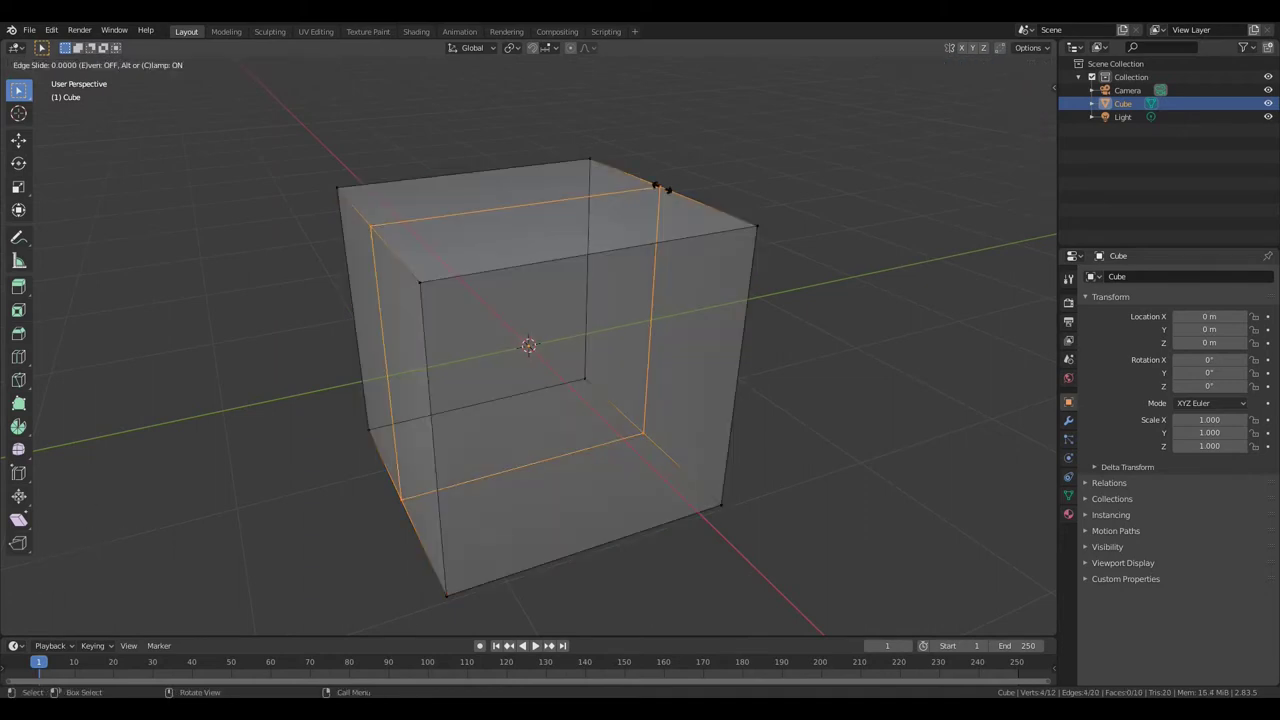
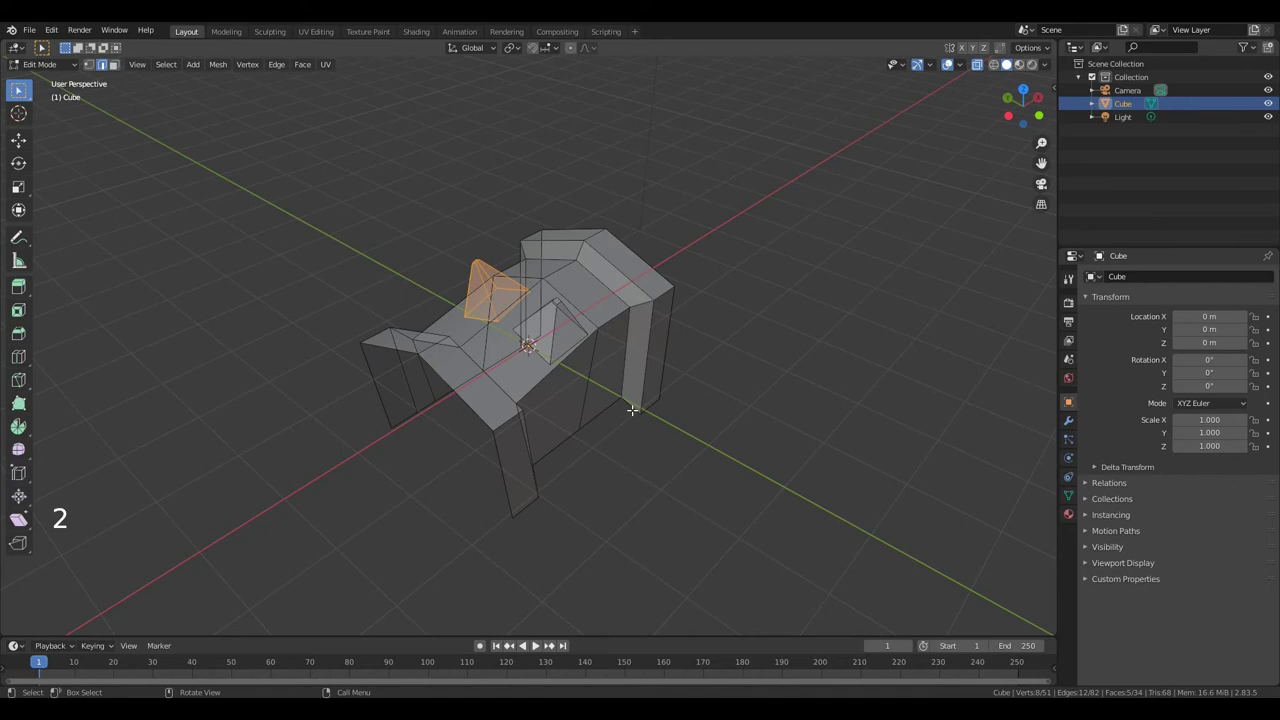
- Move the right flap's three bottom-edge vertices outward along Y to widen it
{"action": "left_click", "coordinate": [617, 407]}
{"action": "left_click", "coordinate": [636, 410]}
{"action": "left_click", "coordinate": [660, 403]}
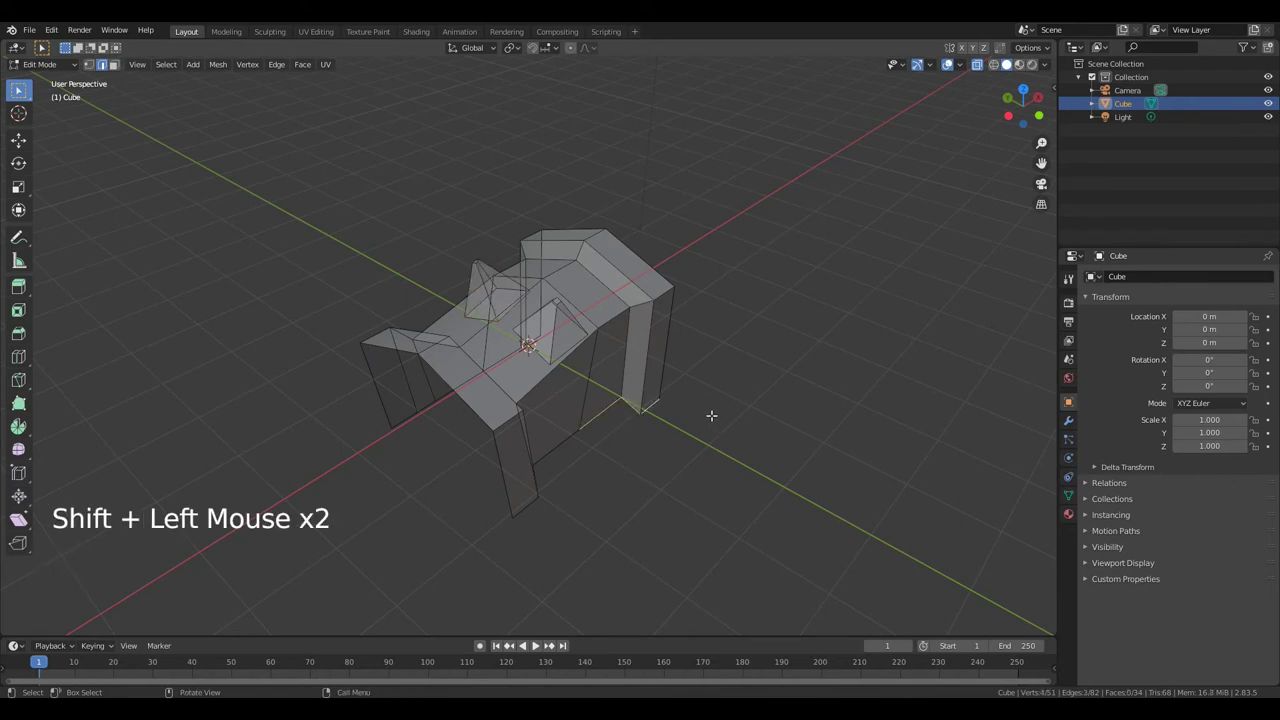
{"action": "key", "text": "g"}
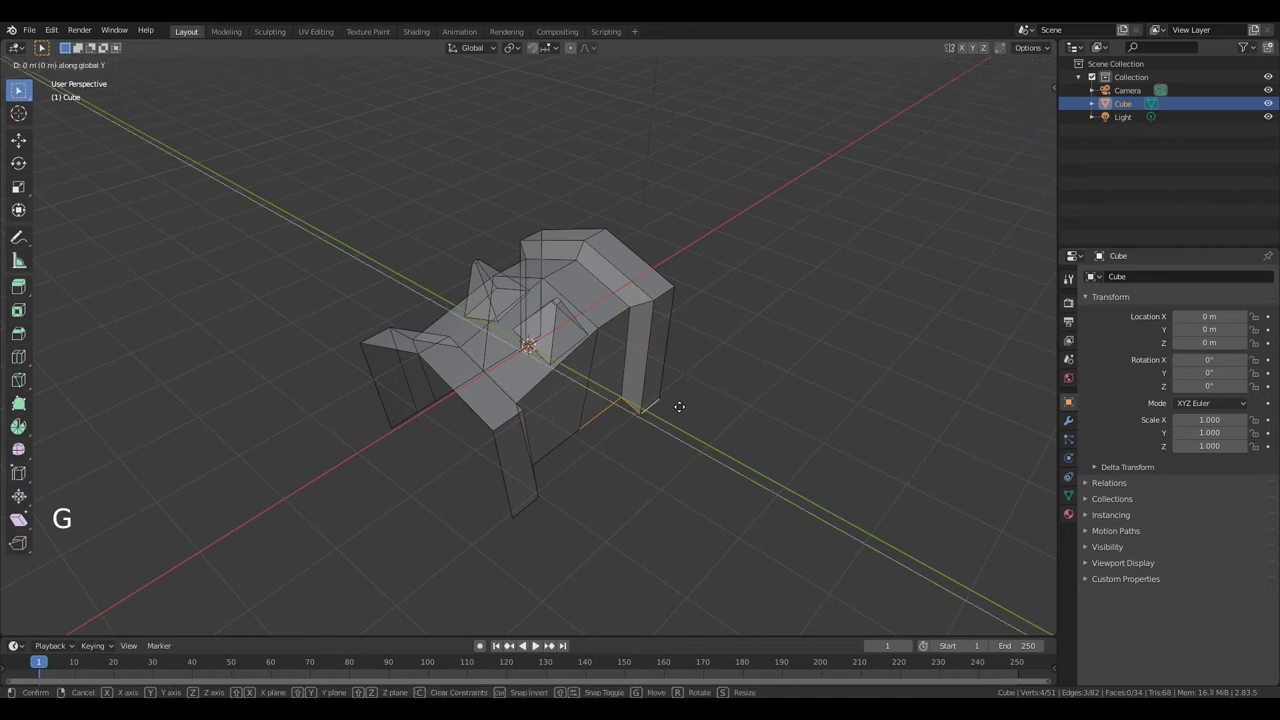
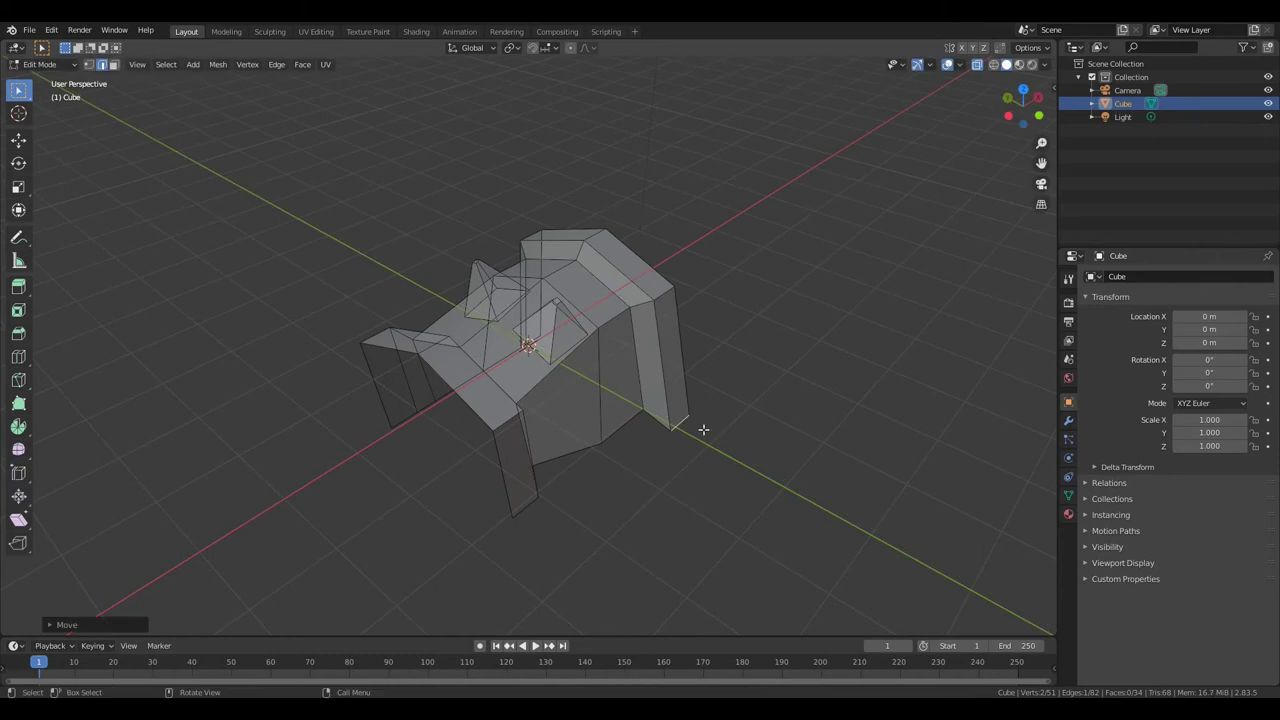
- From side view, delete the left half of the head mesh
{"action": "key", "text": "ctrl+KP_3"}
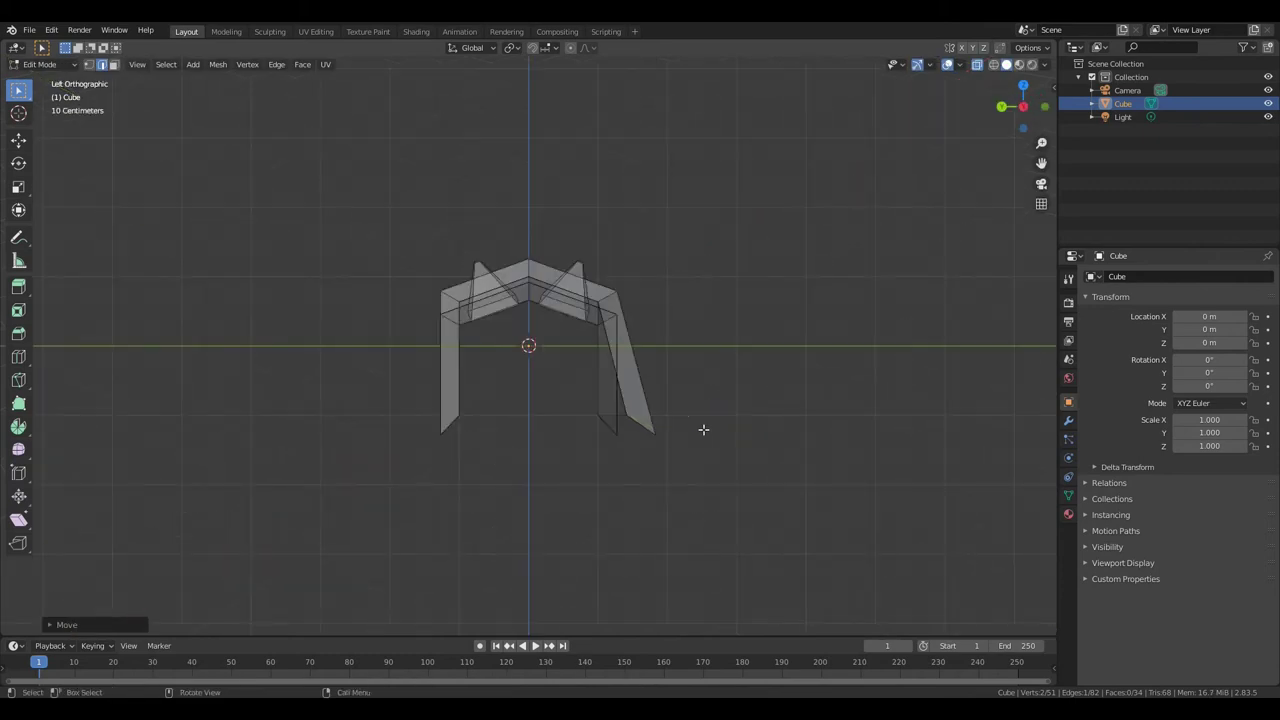
{"action": "left_click", "coordinate": [374, 189]}
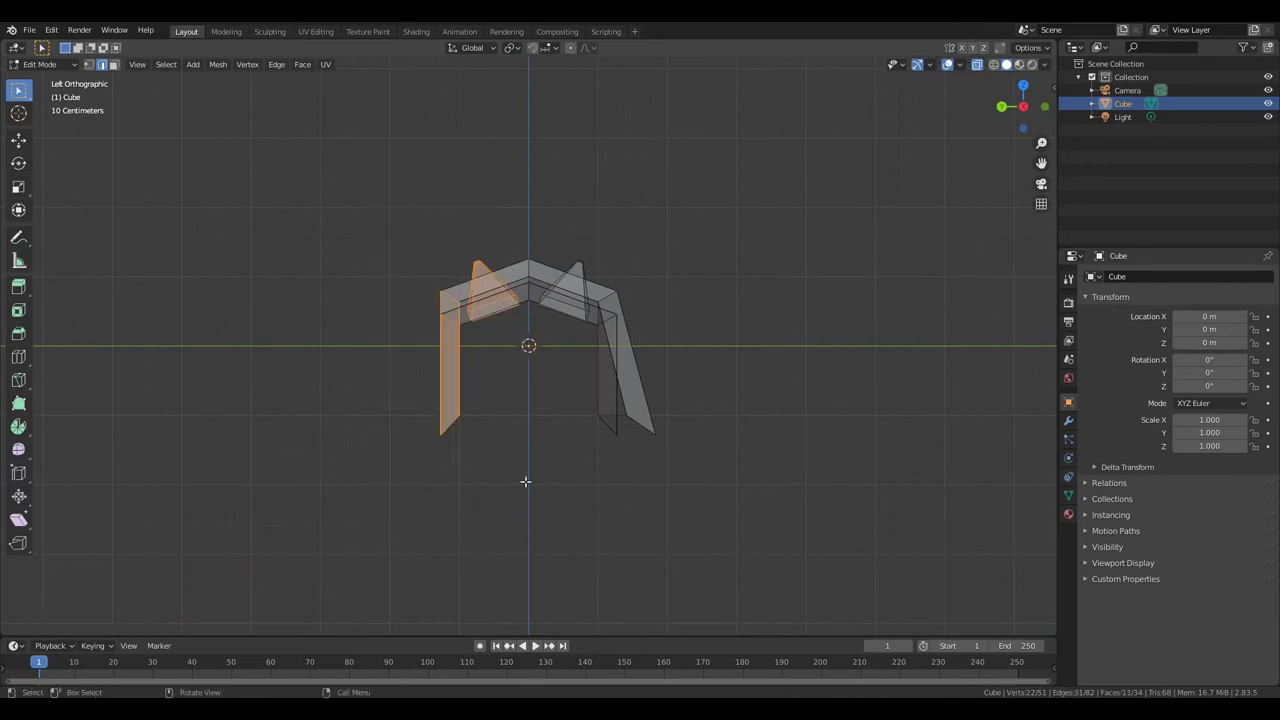
{"action": "key", "text": "x"}
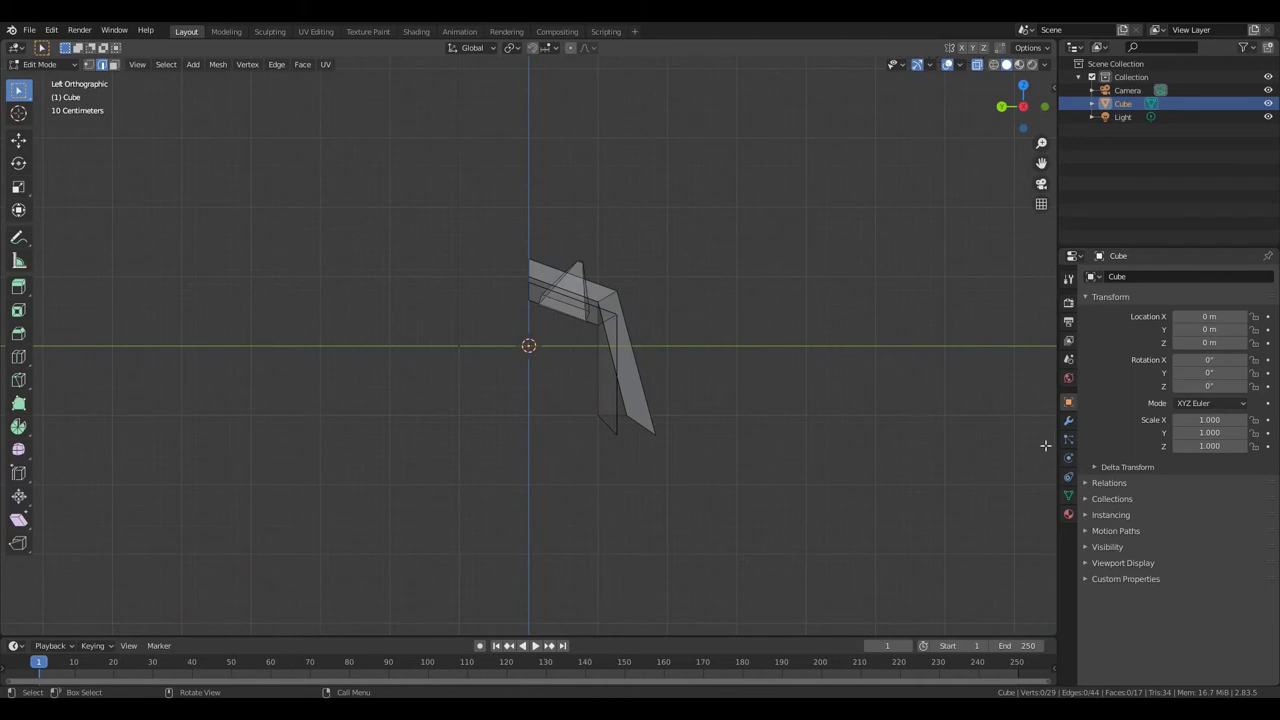
- Add a Mirror modifier on the Y axis only to rebuild the symmetric half
{"action": "left_click", "coordinate": [1077, 420]}
{"action": "left_click", "coordinate": [1133, 282]}
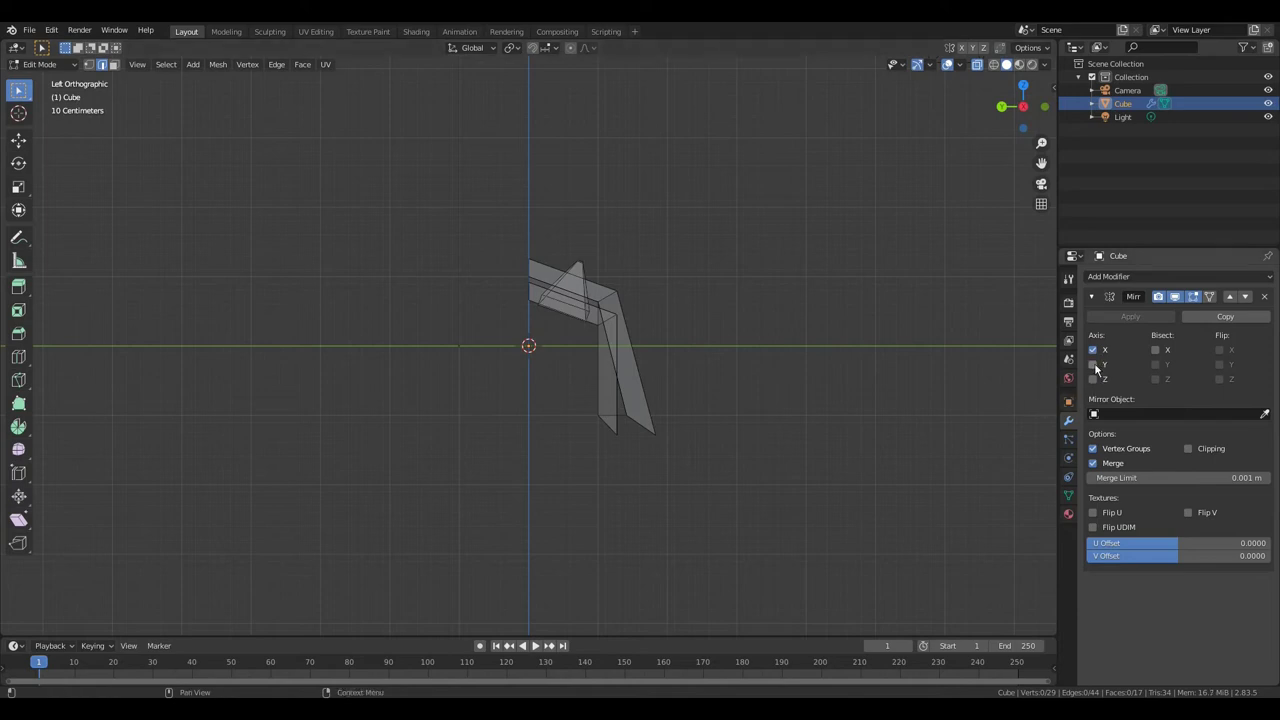
{"action": "left_click", "coordinate": [1099, 370]}
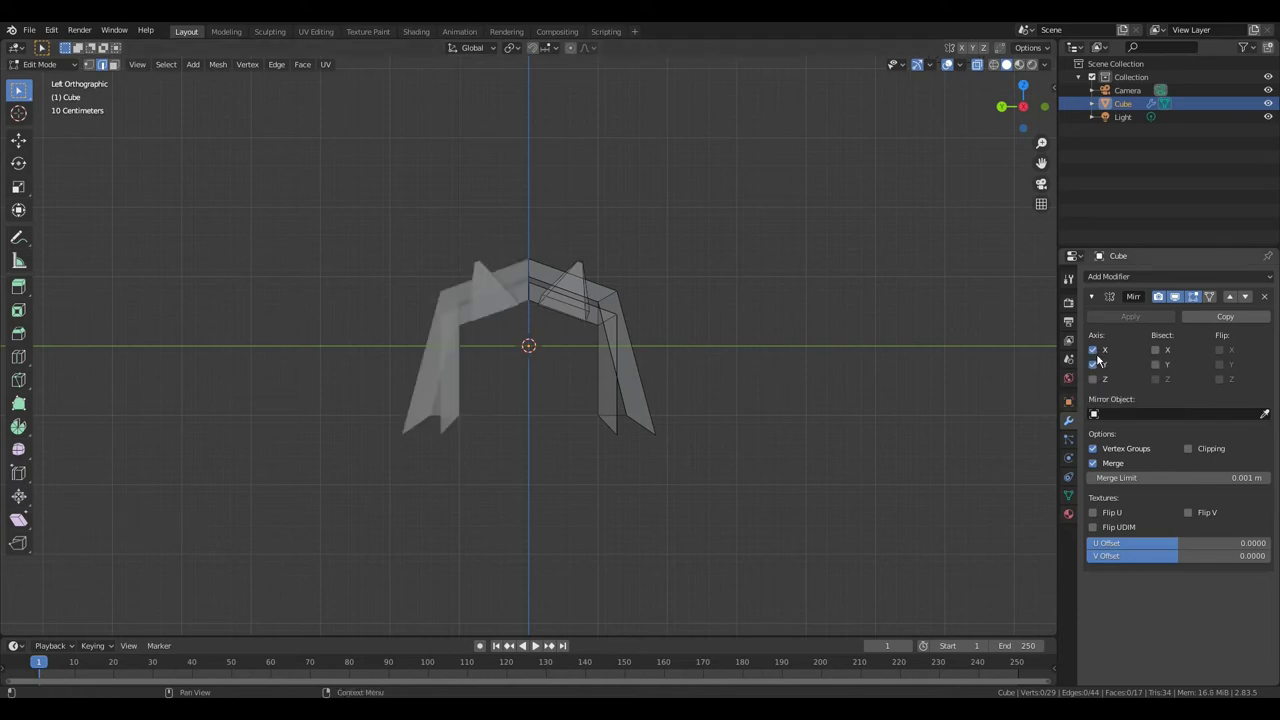
{"action": "left_click", "coordinate": [1099, 354]}
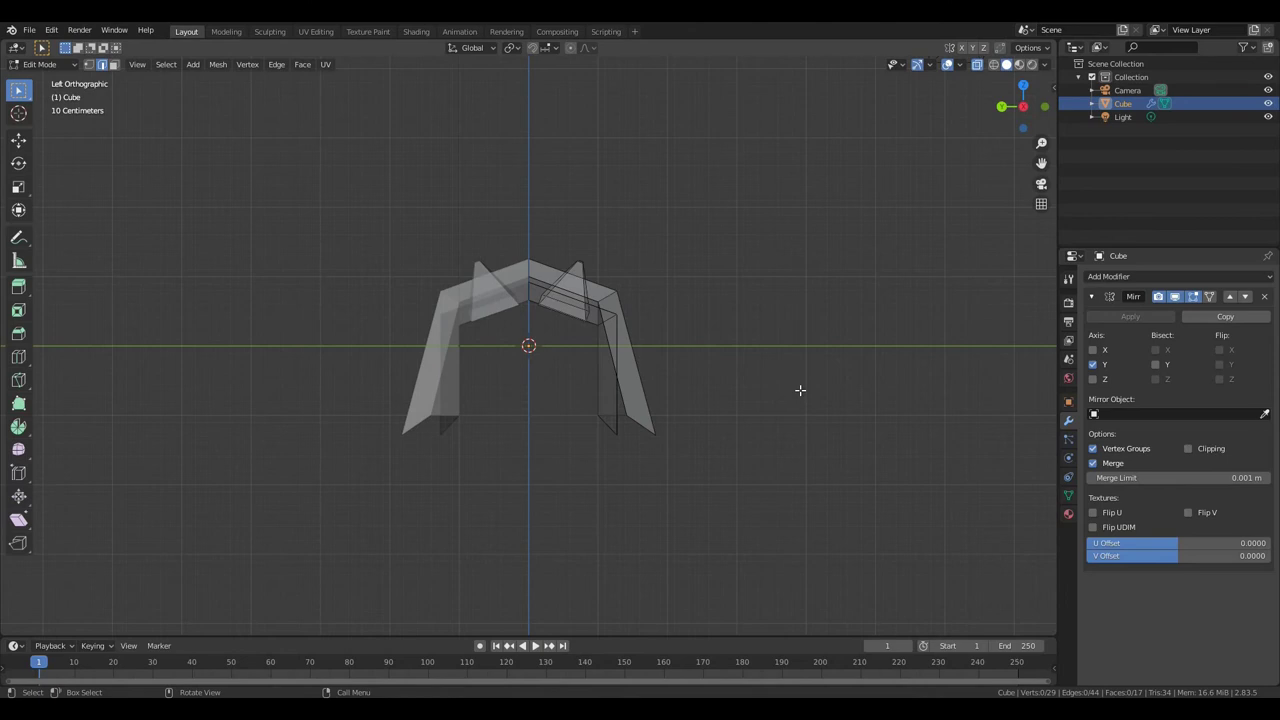
{"action": "middle_click", "coordinate": [796, 387]}
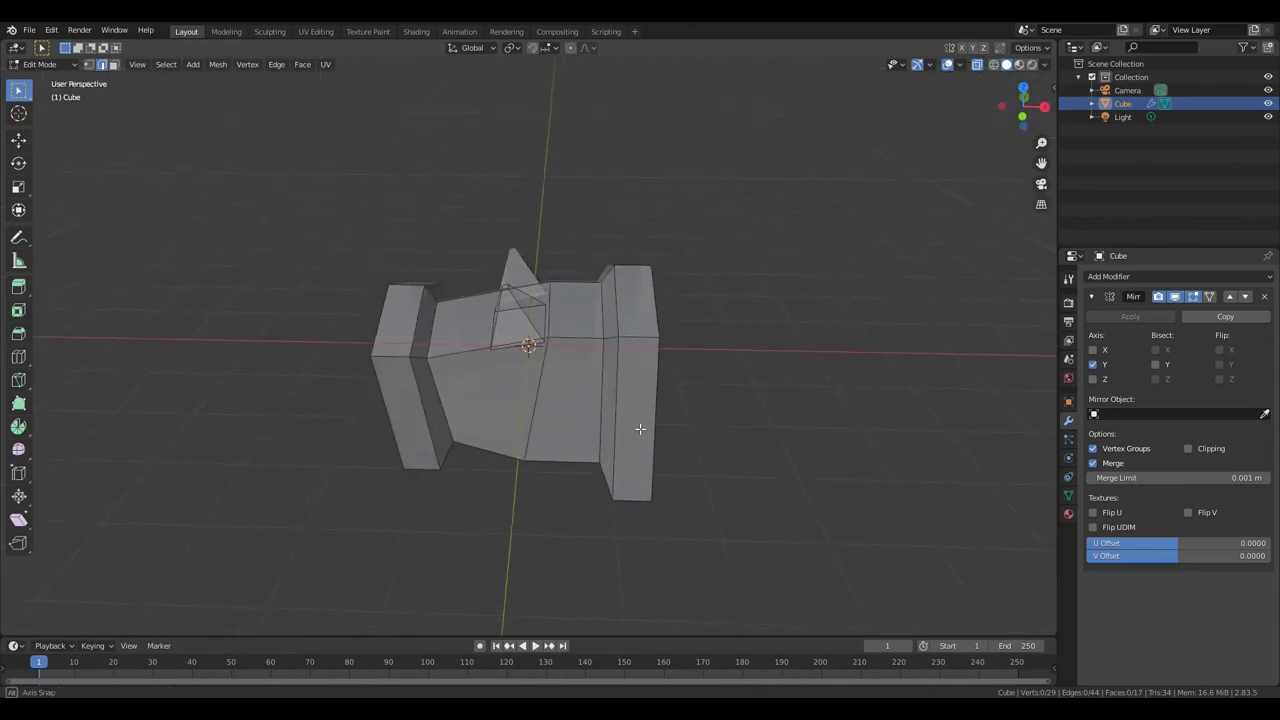
- From front view, pull each flap's bottom corner vertex downward
{"action": "key", "text": "KP_1"}
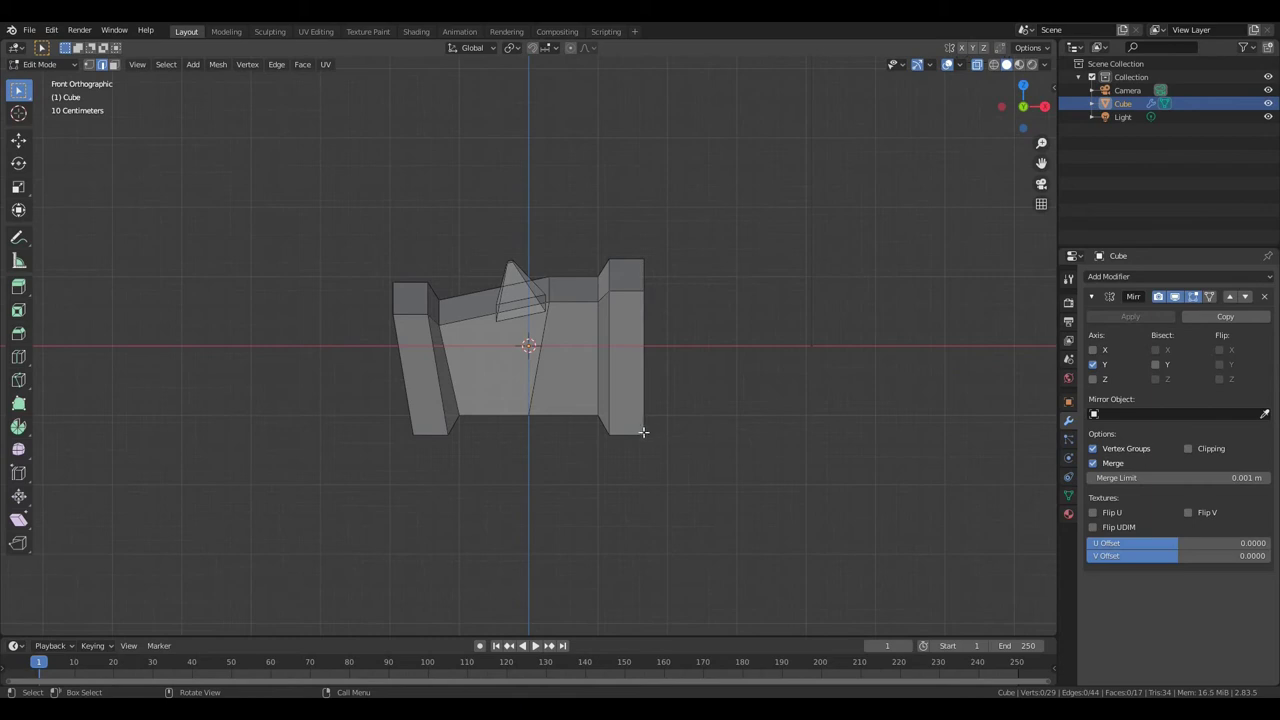
{"action": "key", "text": "1"}
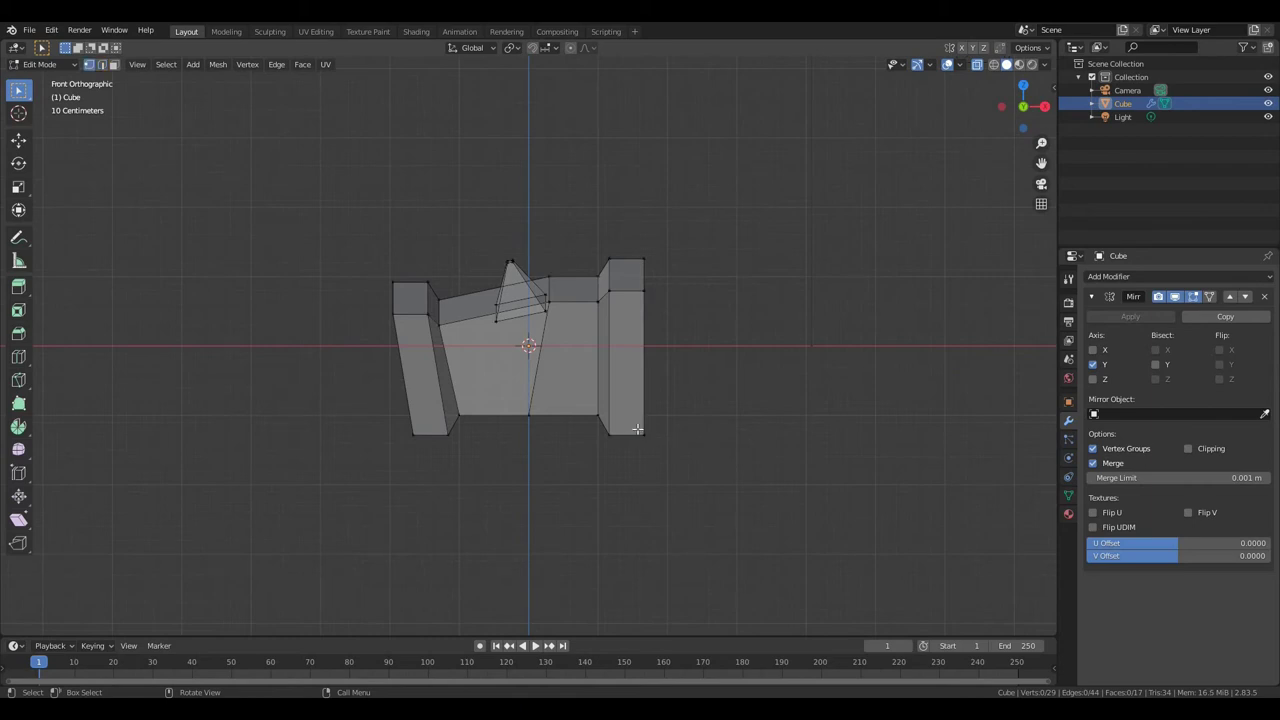
{"action": "left_click", "coordinate": [640, 429]}
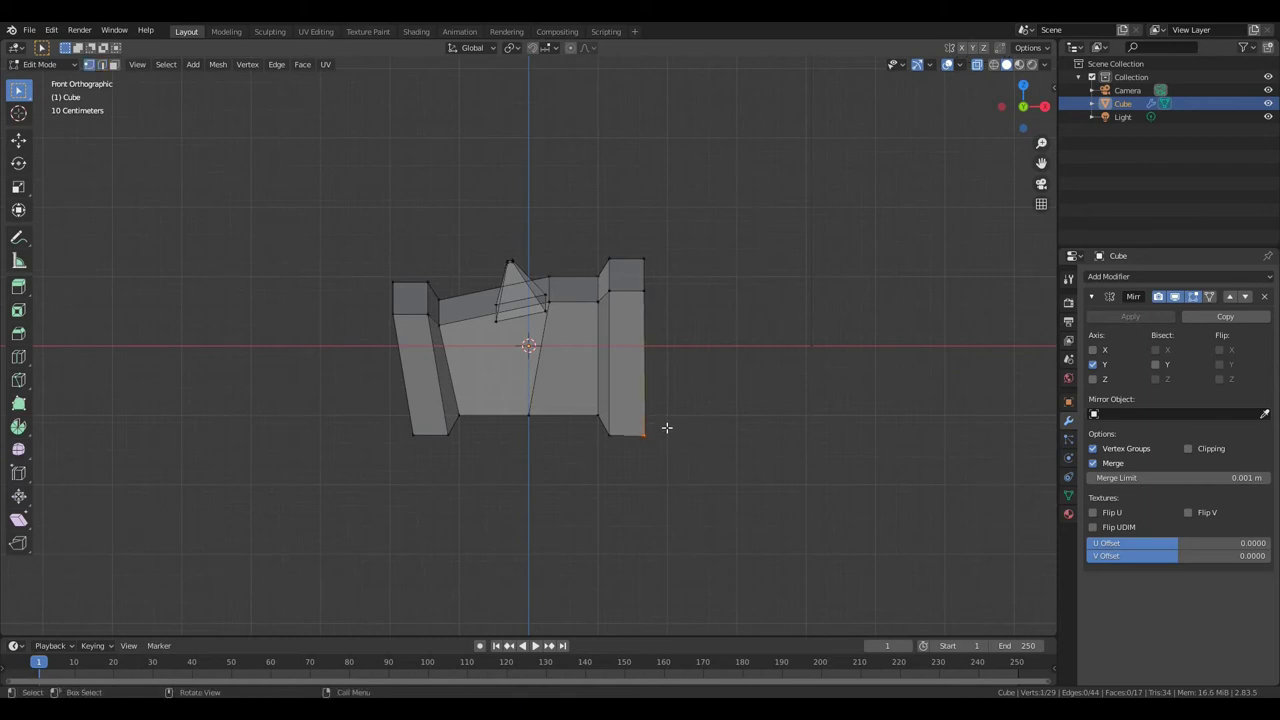
{"action": "key", "text": "g"}
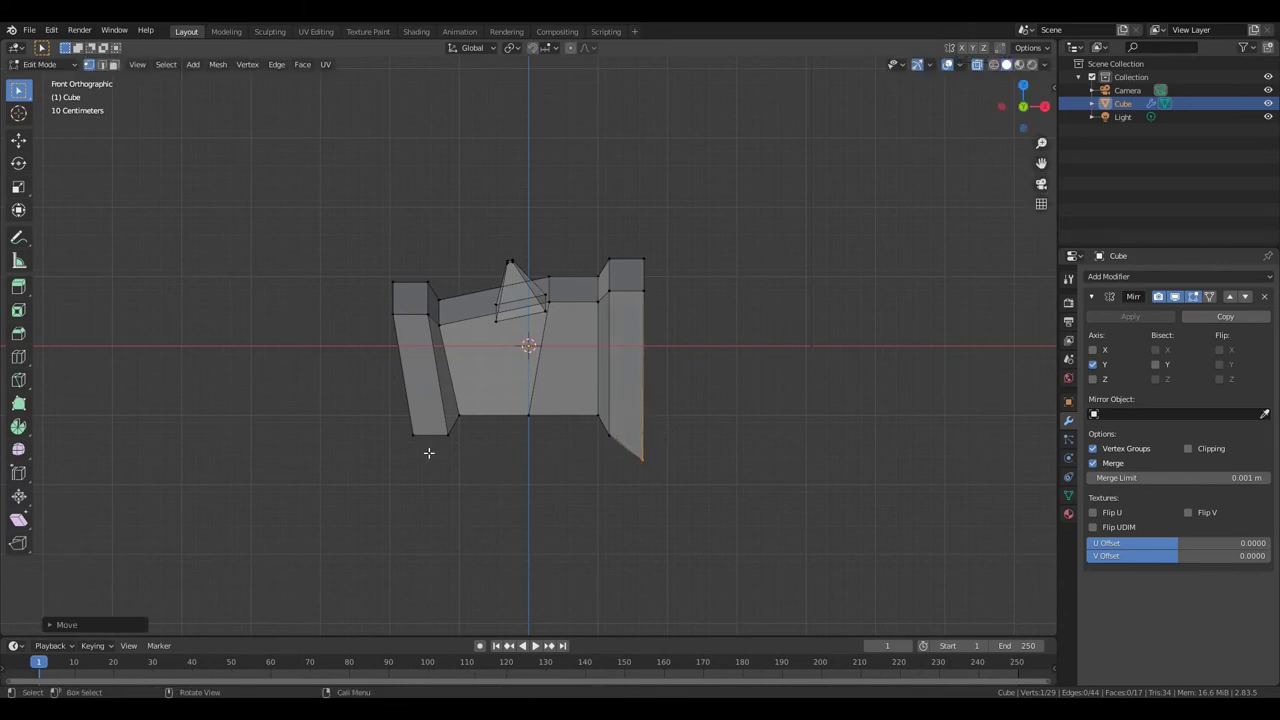
{"action": "left_click", "coordinate": [399, 425]}
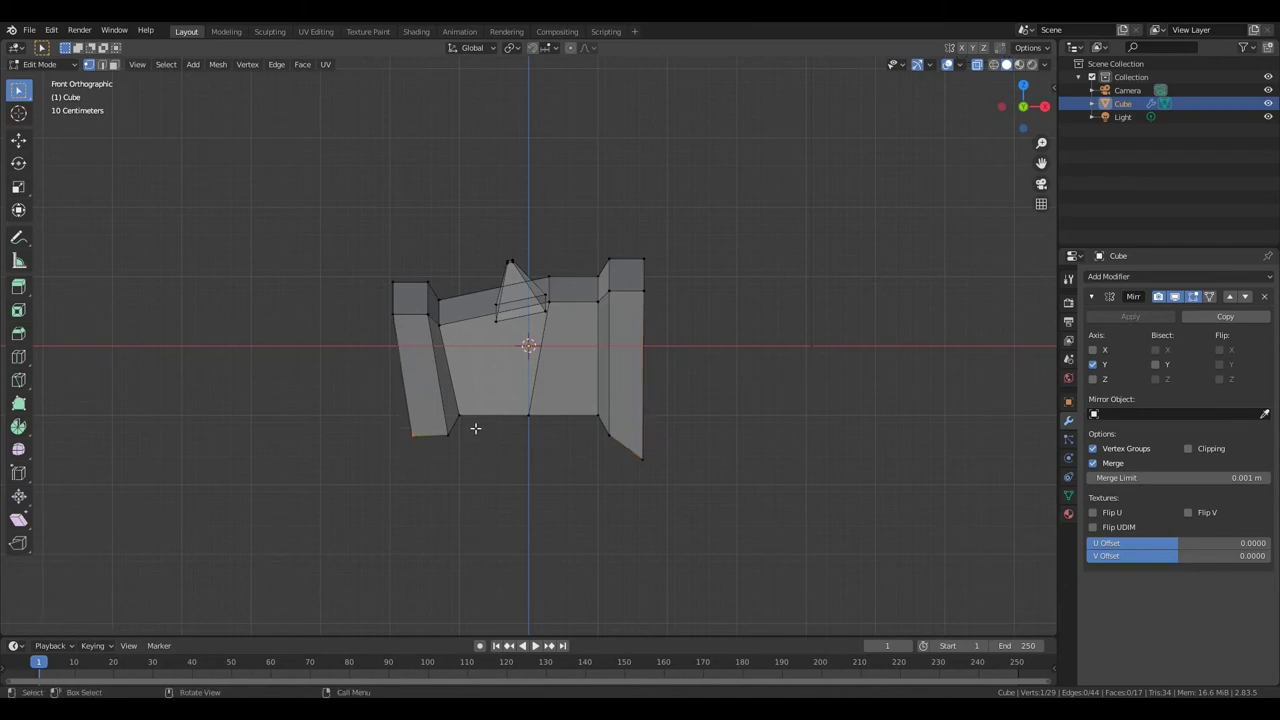
{"action": "key", "text": "g"}
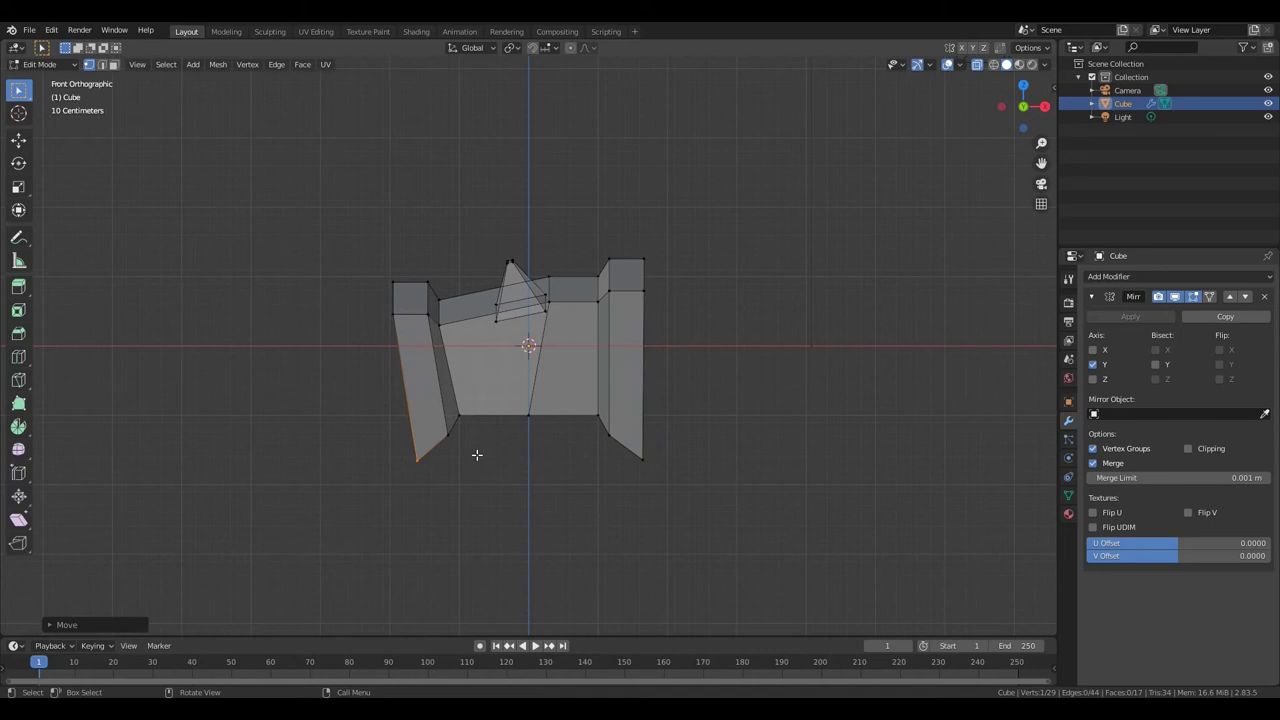
{"action": "key", "text": "2"}
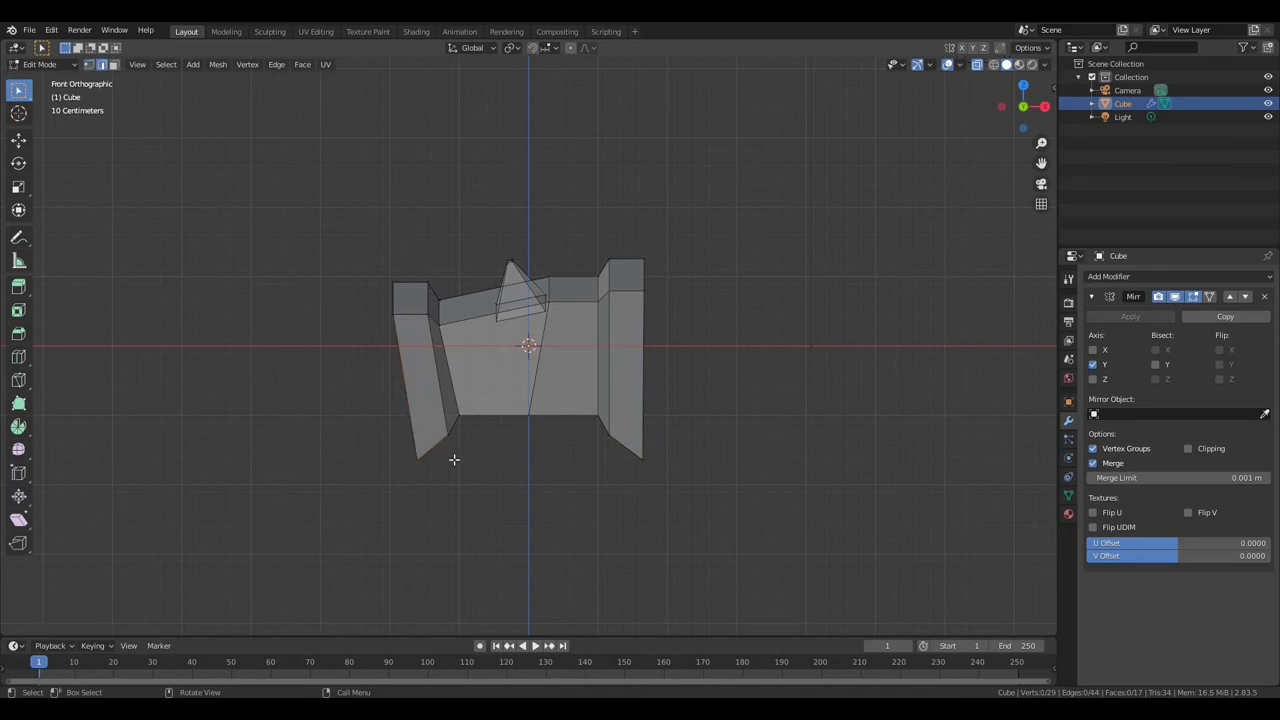
- Select the bottom vertices between the flaps for filling faces
{"action": "left_click", "coordinate": [444, 445]}
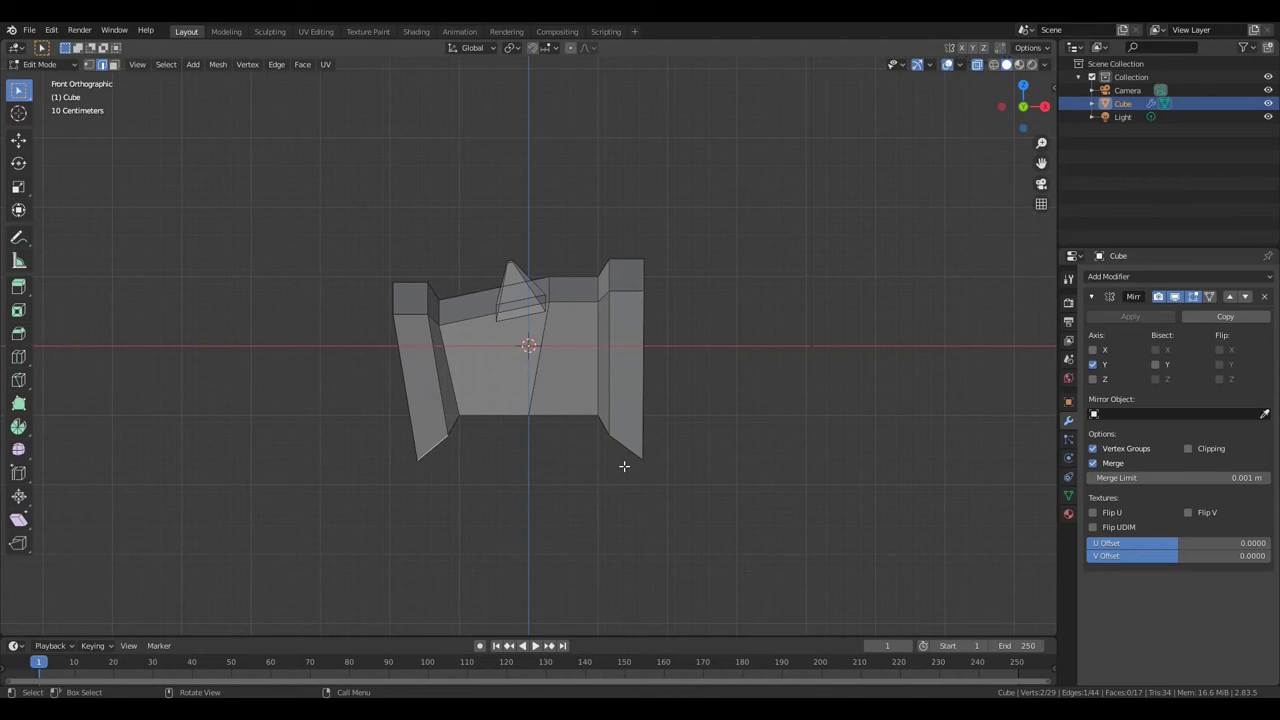
{"action": "left_click", "coordinate": [624, 448]}
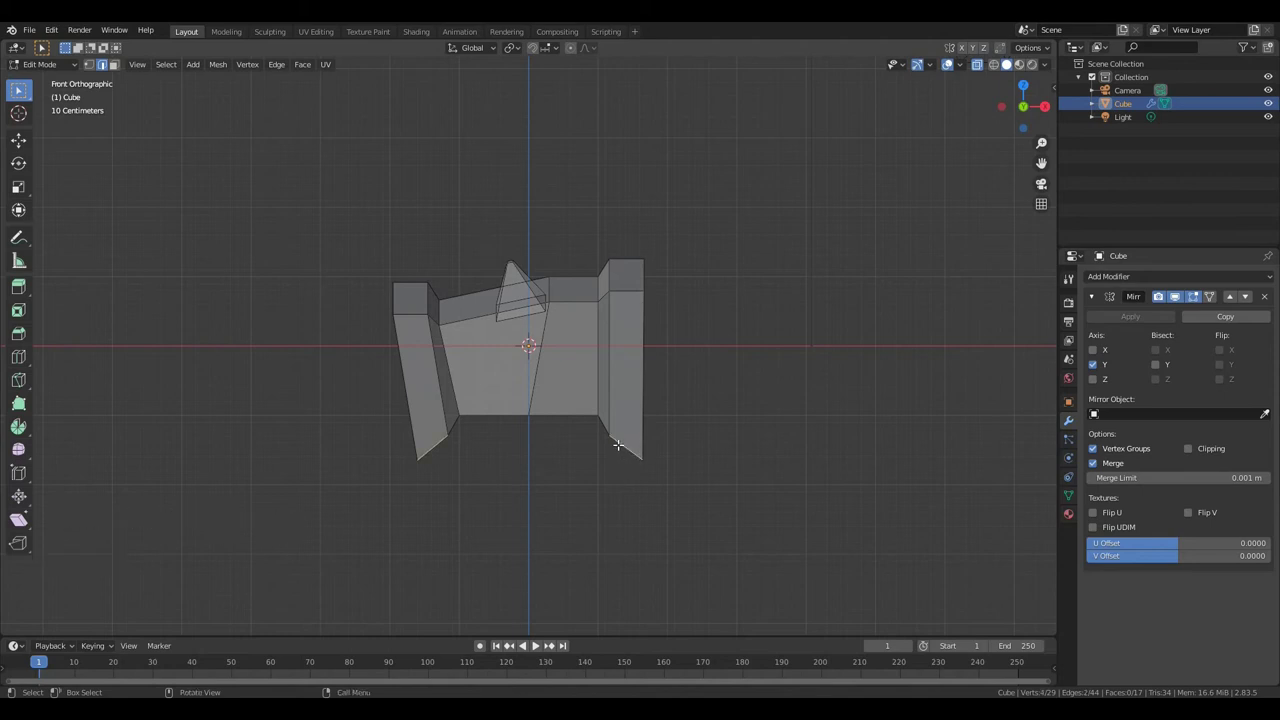
- Fill four faces across the underside of the head between the flaps, including a chin triangle
{"action": "key", "text": "f"}
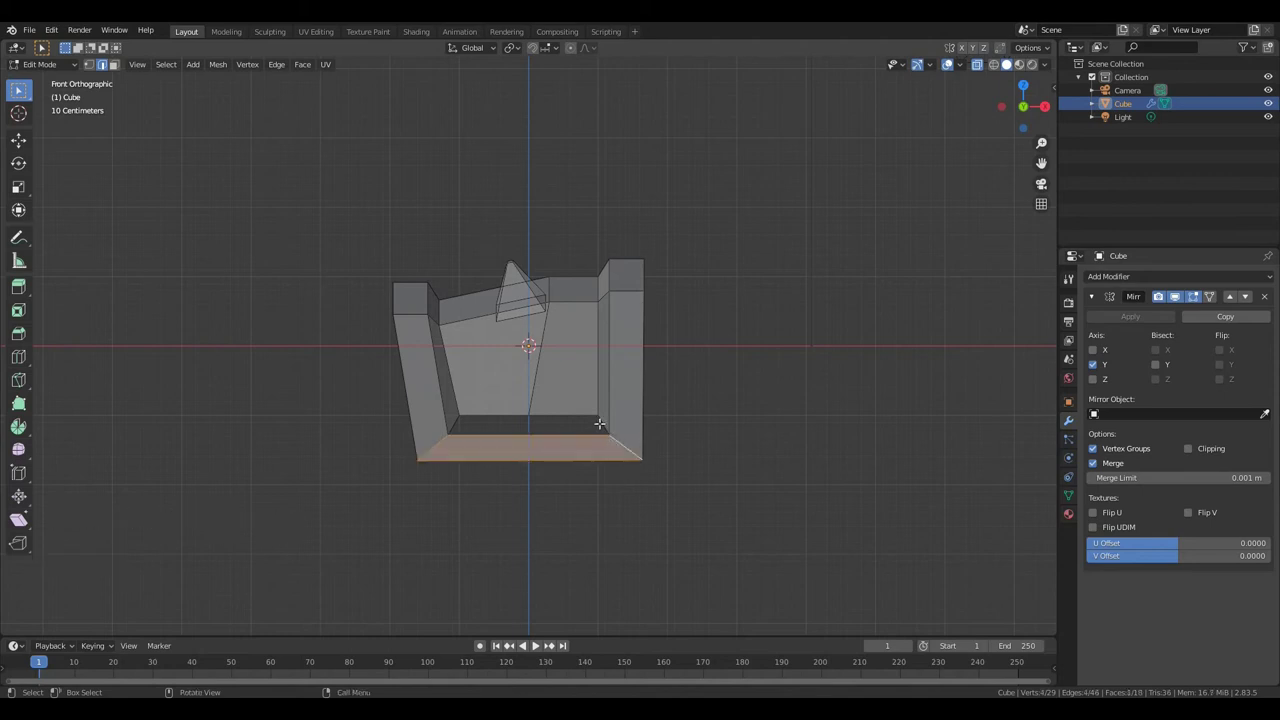
{"action": "left_click", "coordinate": [605, 426]}
{"action": "left_click", "coordinate": [565, 417]}
{"action": "key", "text": "f"}
{"action": "left_click", "coordinate": [480, 418]}
{"action": "left_click", "coordinate": [457, 425]}
{"action": "key", "text": "f"}
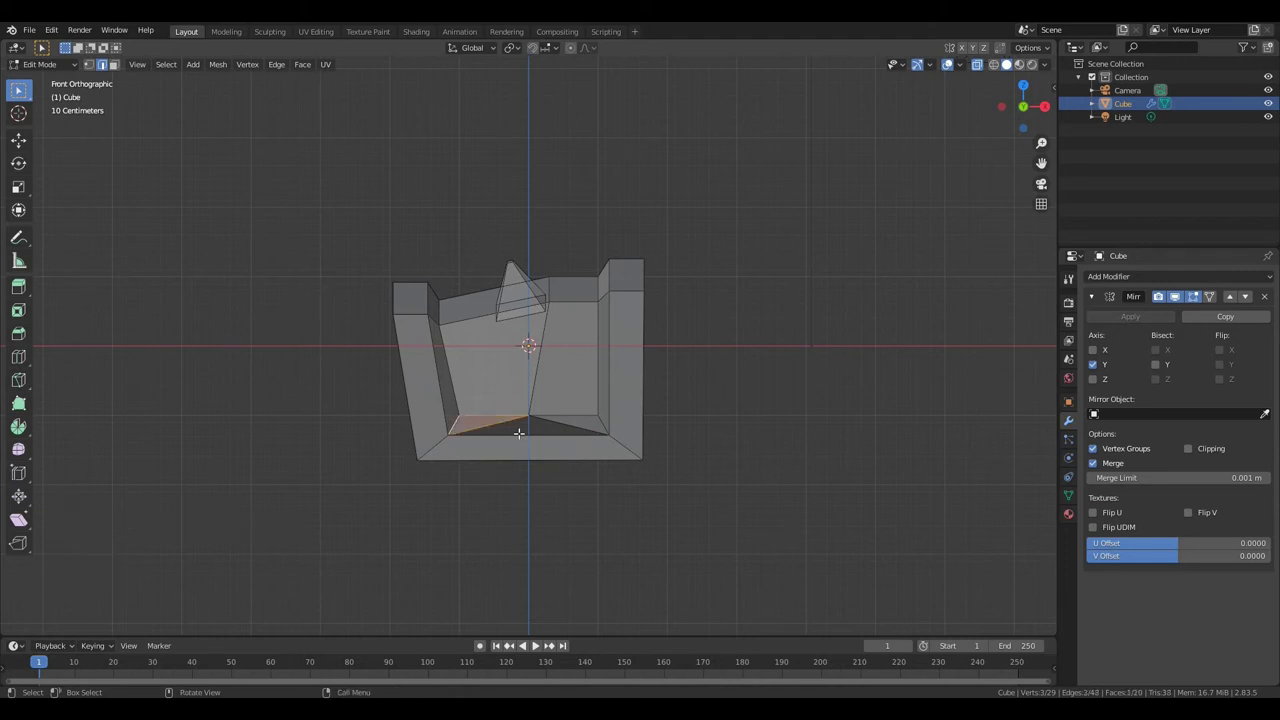
{"action": "left_click", "coordinate": [523, 437]}
{"action": "left_click", "coordinate": [501, 425]}
{"action": "key", "text": "f"}
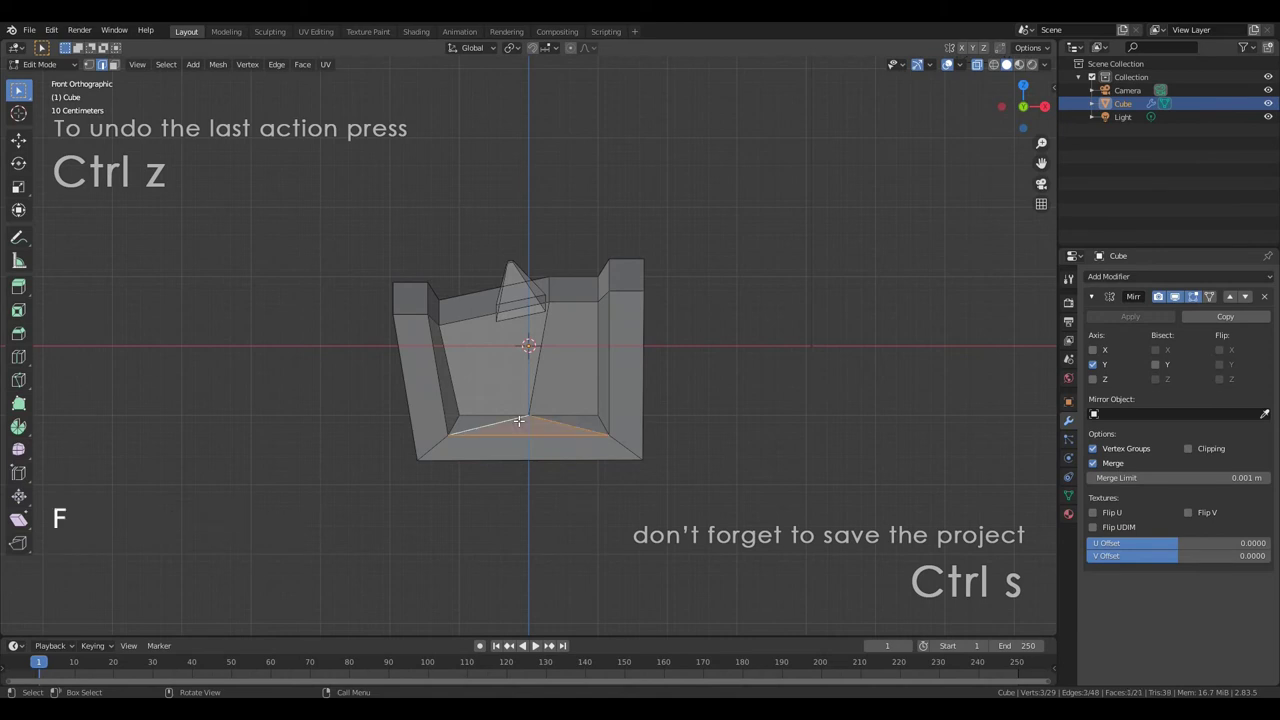
- Move the upper-right corner block outward, then rotate the whole head about 14 degrees
{"action": "key", "text": "a"}
{"action": "key", "text": "a"}
{"action": "key", "text": "a"}
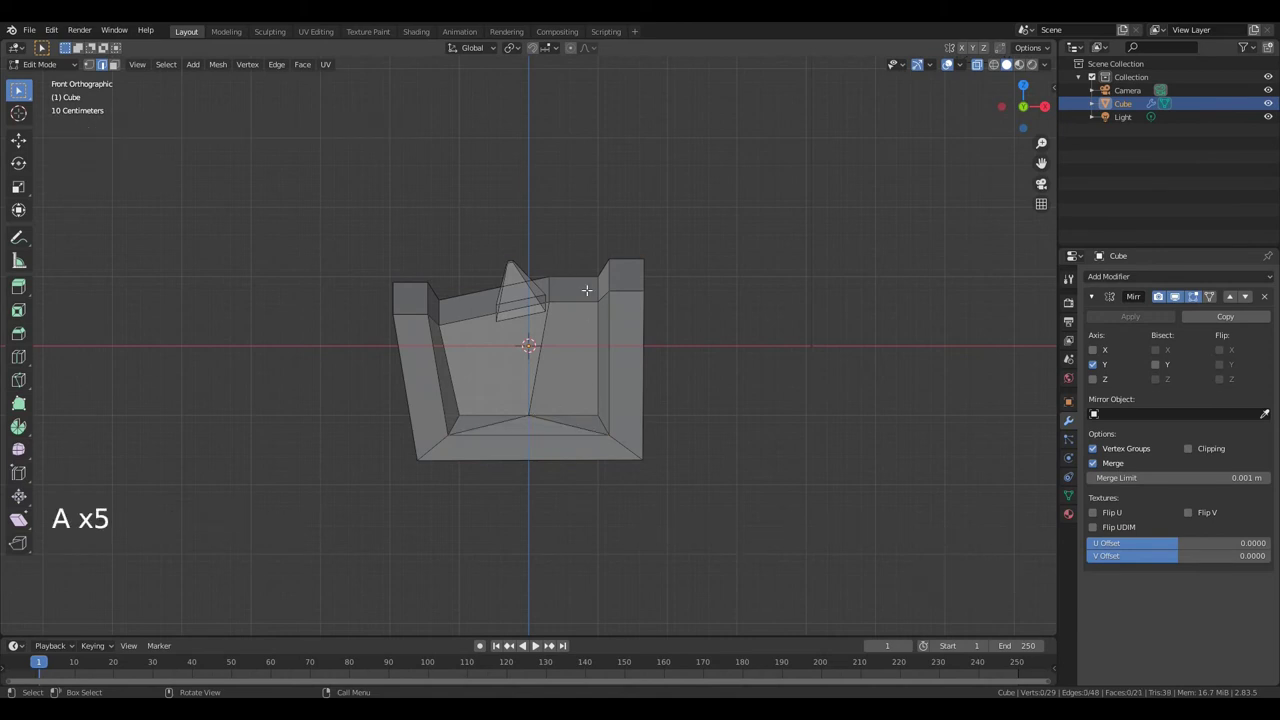
{"action": "left_click", "coordinate": [580, 225]}
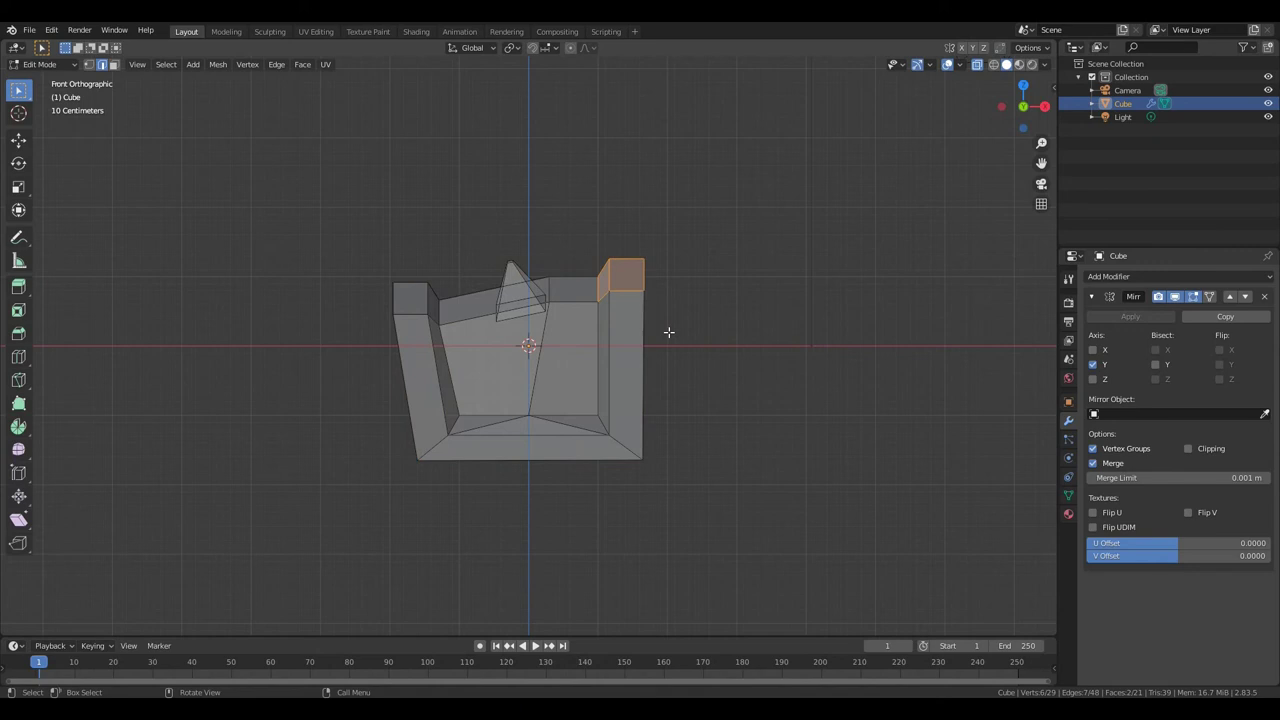
{"action": "key", "text": "g"}
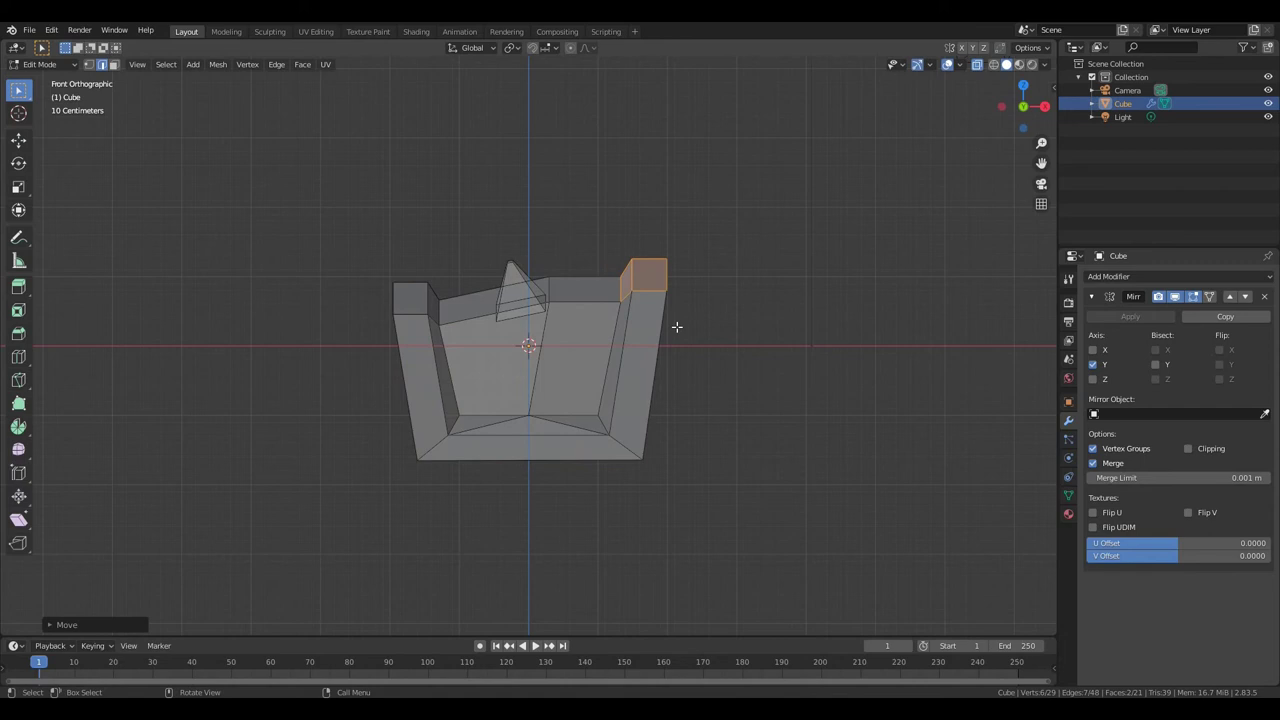
{"action": "key", "text": "a"}
{"action": "key", "text": "r"}
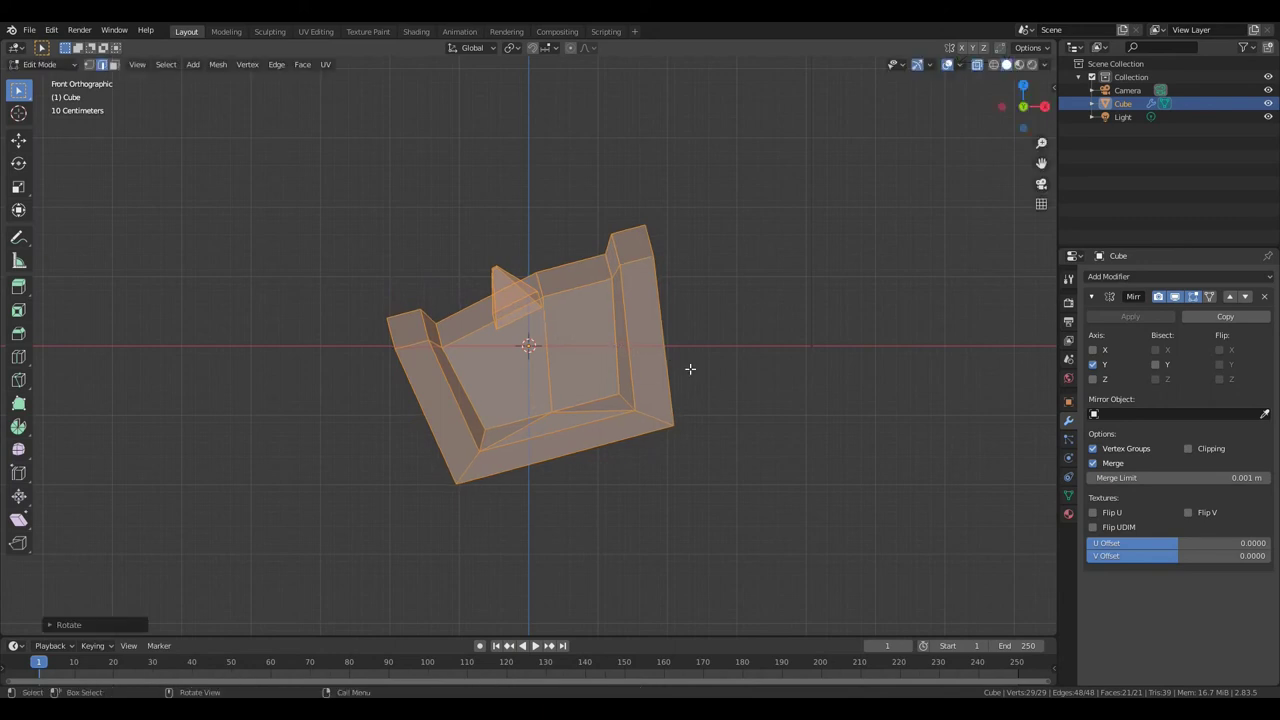
- Move the head left of the origin, view it in perspective and start selecting a front edge loop
{"action": "key", "text": "g"}
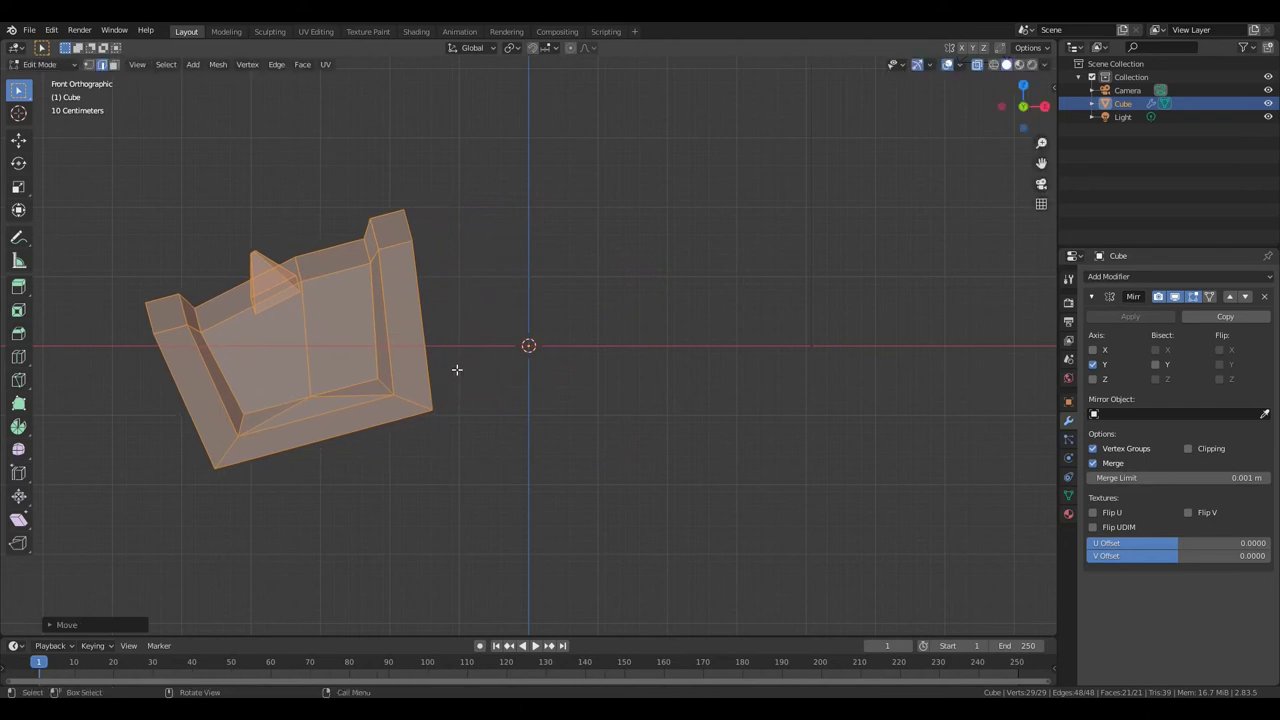
{"action": "key", "text": "KP_Decimal"}
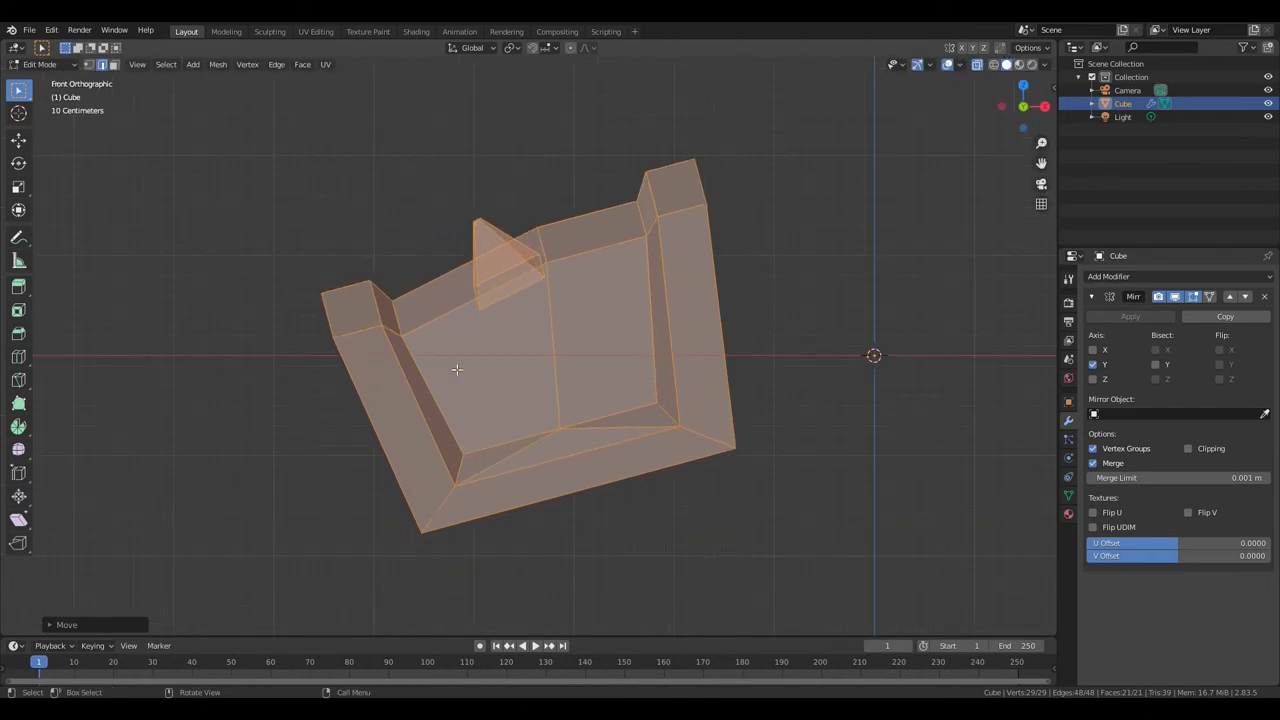
{"action": "middle_click", "coordinate": [503, 389]}
{"action": "key", "text": "a"}
{"action": "key", "text": "a"}
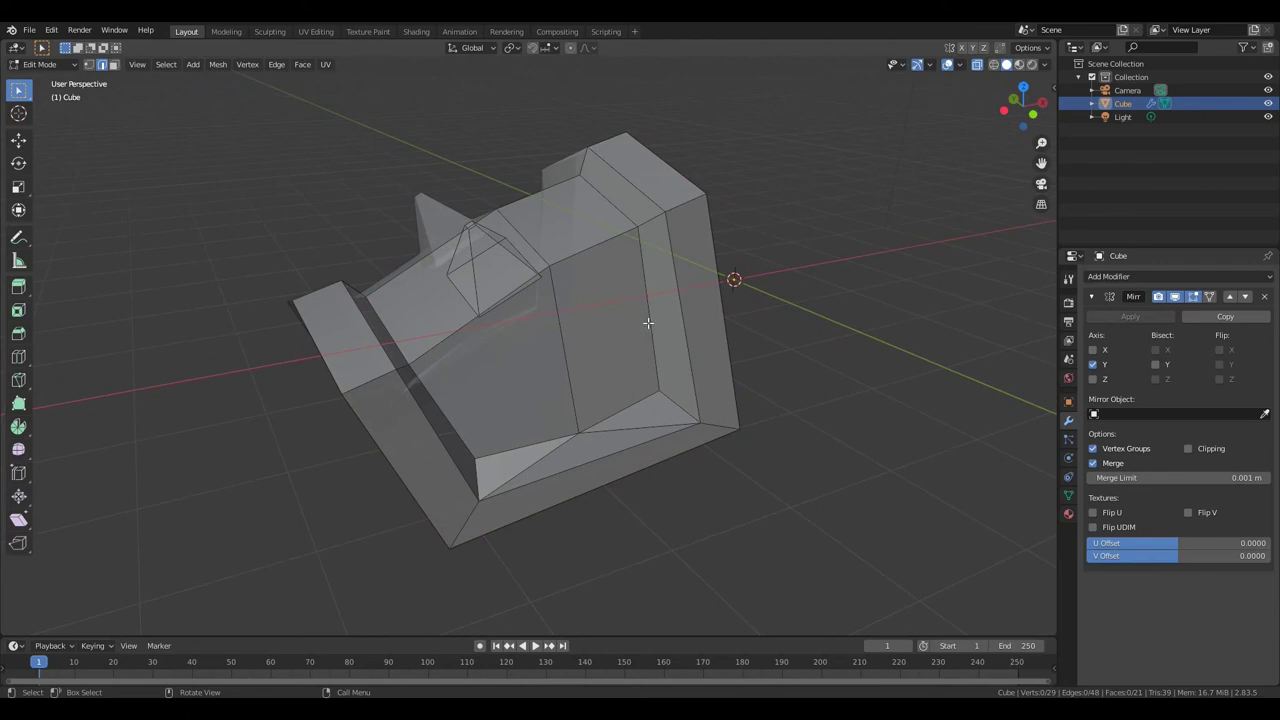
{"action": "left_click", "coordinate": [654, 300]}
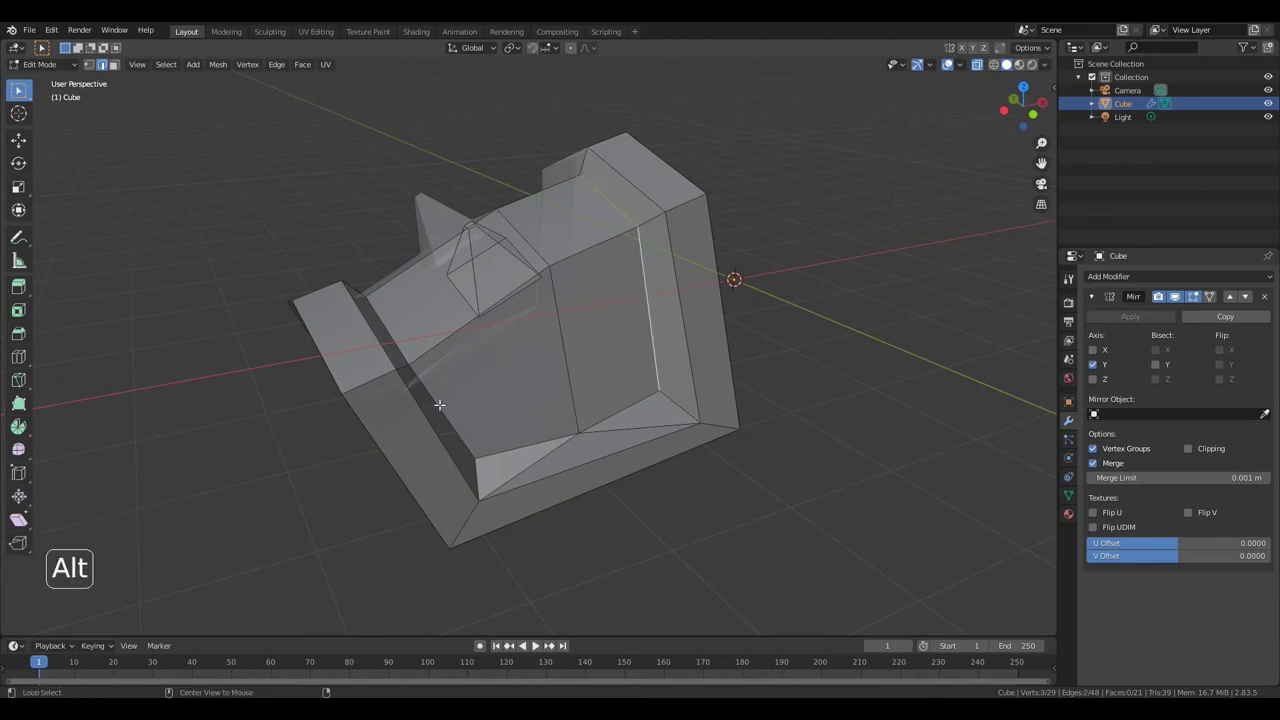
{"action": "left_click", "coordinate": [445, 408]}
- Complete the front outline edge loop, mark it as a seam and switch to face select
{"action": "left_click", "coordinate": [536, 446]}
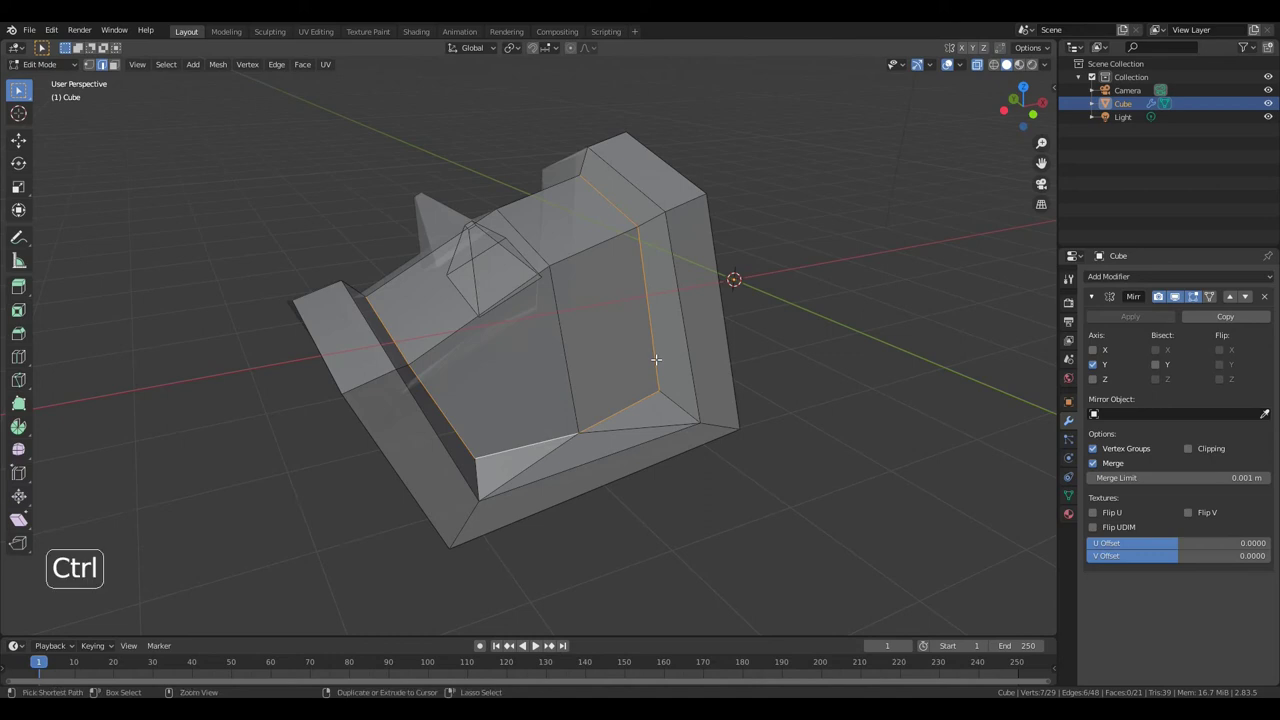
{"action": "key", "text": "ctrl+e"}
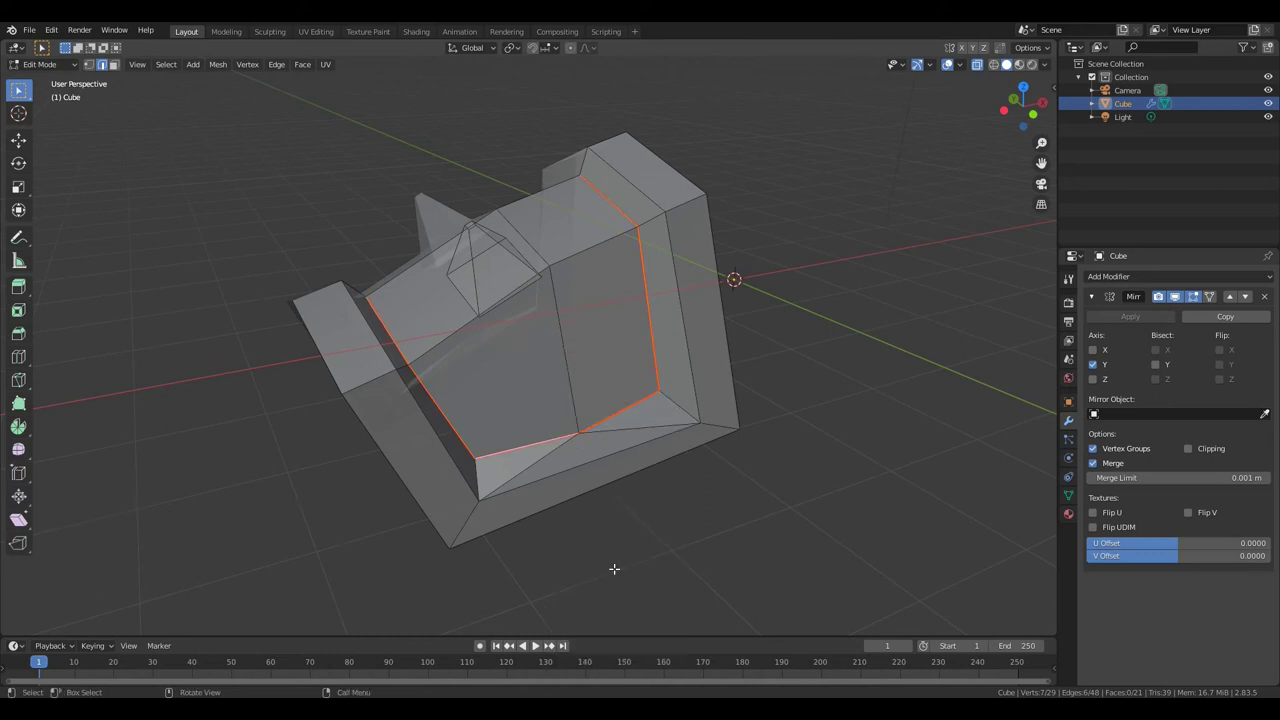
{"action": "key", "text": "3"}
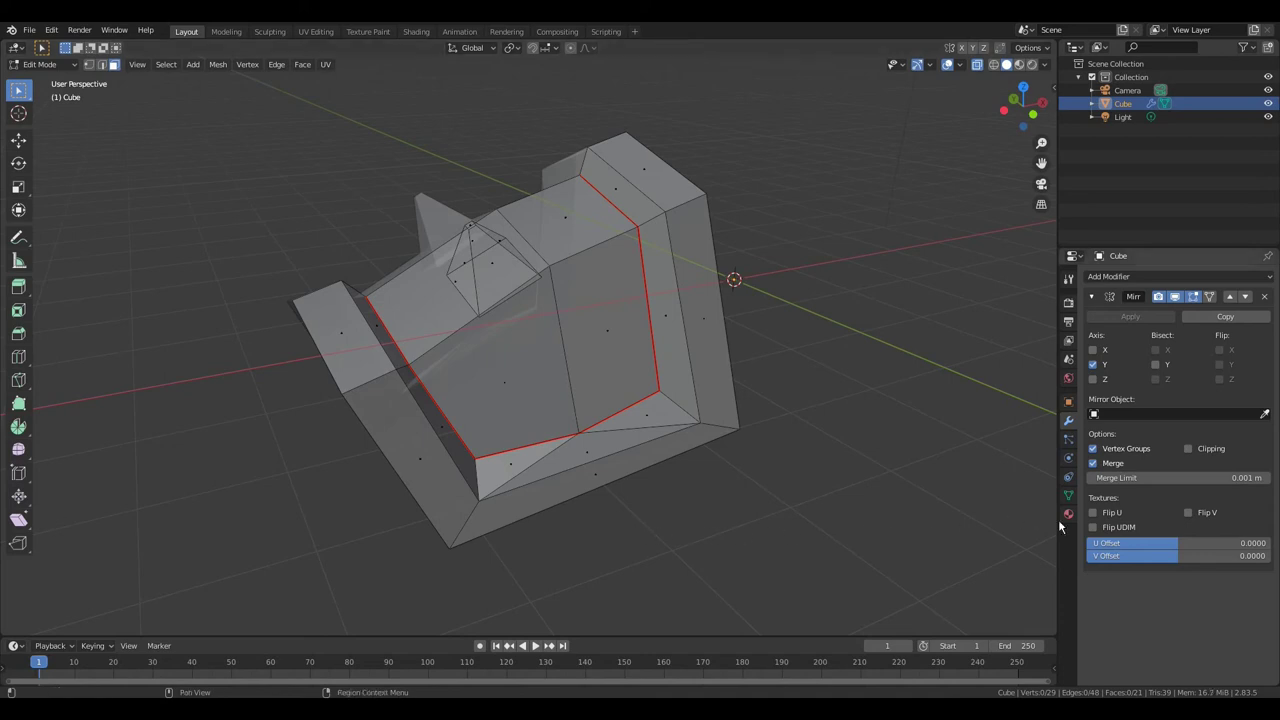
- Create three material slots on the head, each with its own material
{"action": "left_click", "coordinate": [1074, 519]}
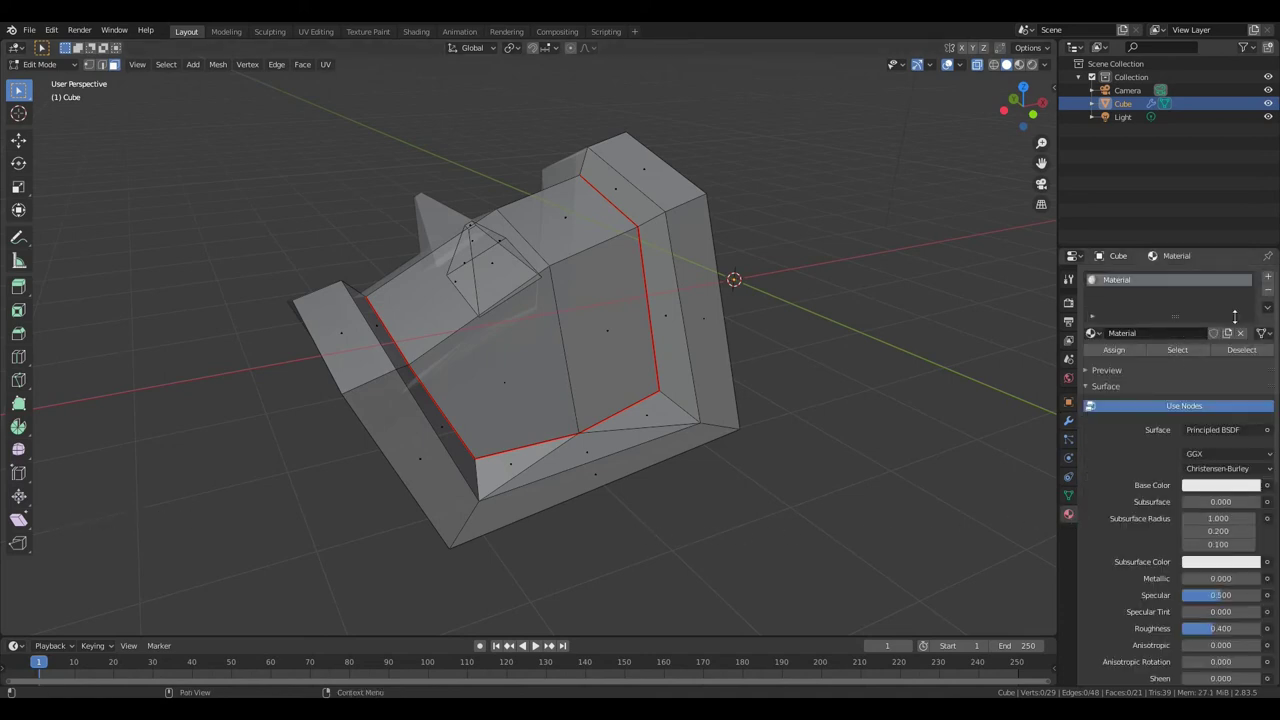
{"action": "left_click", "coordinate": [1271, 279]}
{"action": "left_click", "coordinate": [1271, 279]}
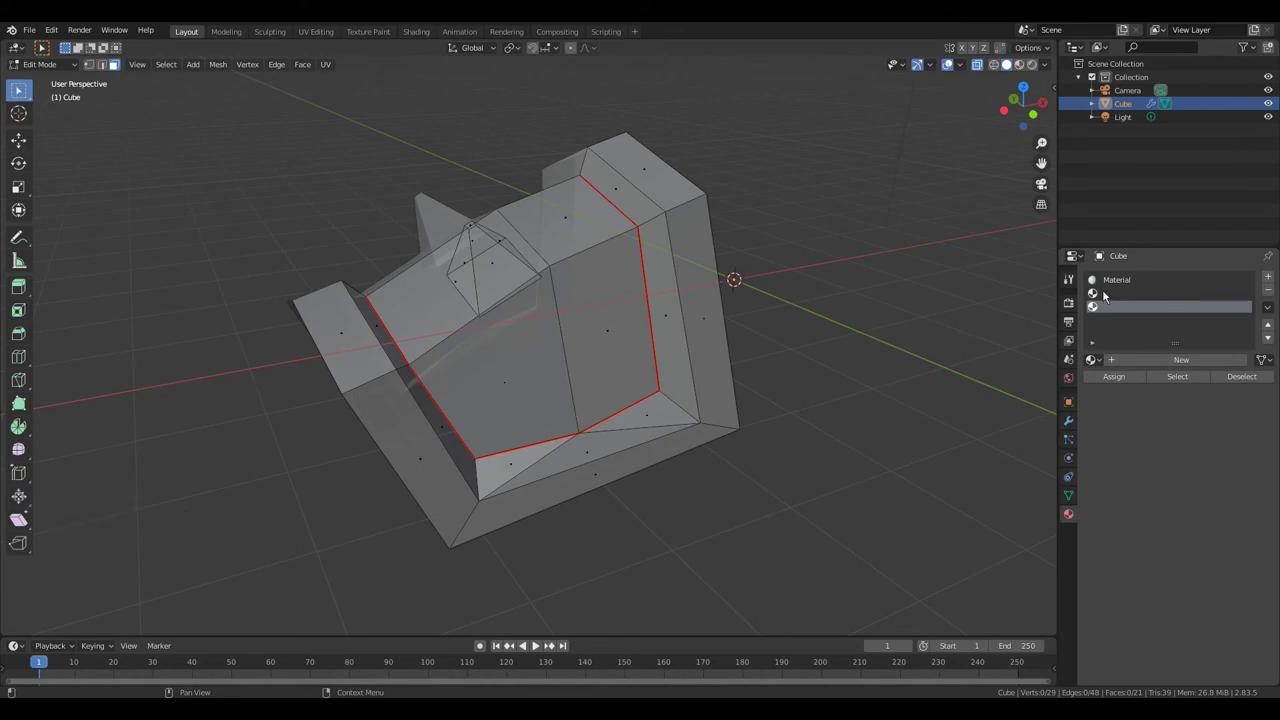
{"action": "left_click", "coordinate": [1107, 294]}
{"action": "left_click", "coordinate": [1175, 362]}
{"action": "left_click", "coordinate": [1174, 366]}
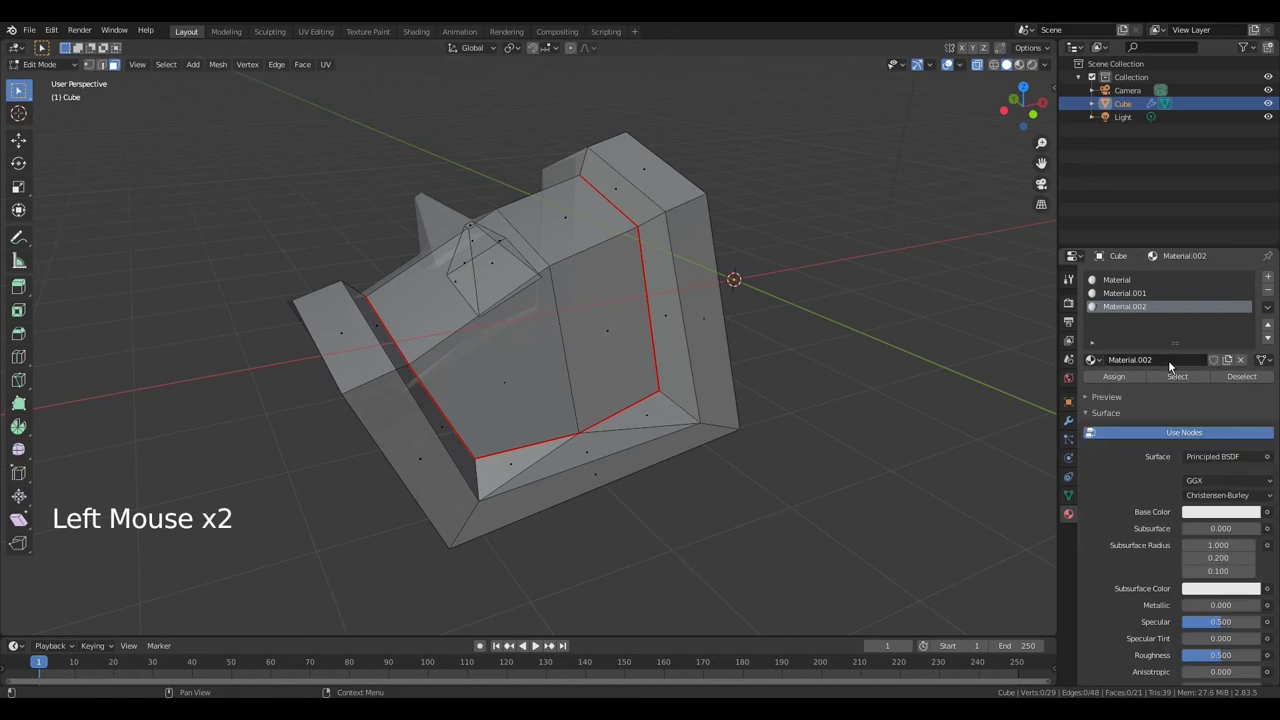
- Give the first material an orange base colour and higher metallic
{"action": "left_click", "coordinate": [1130, 286]}
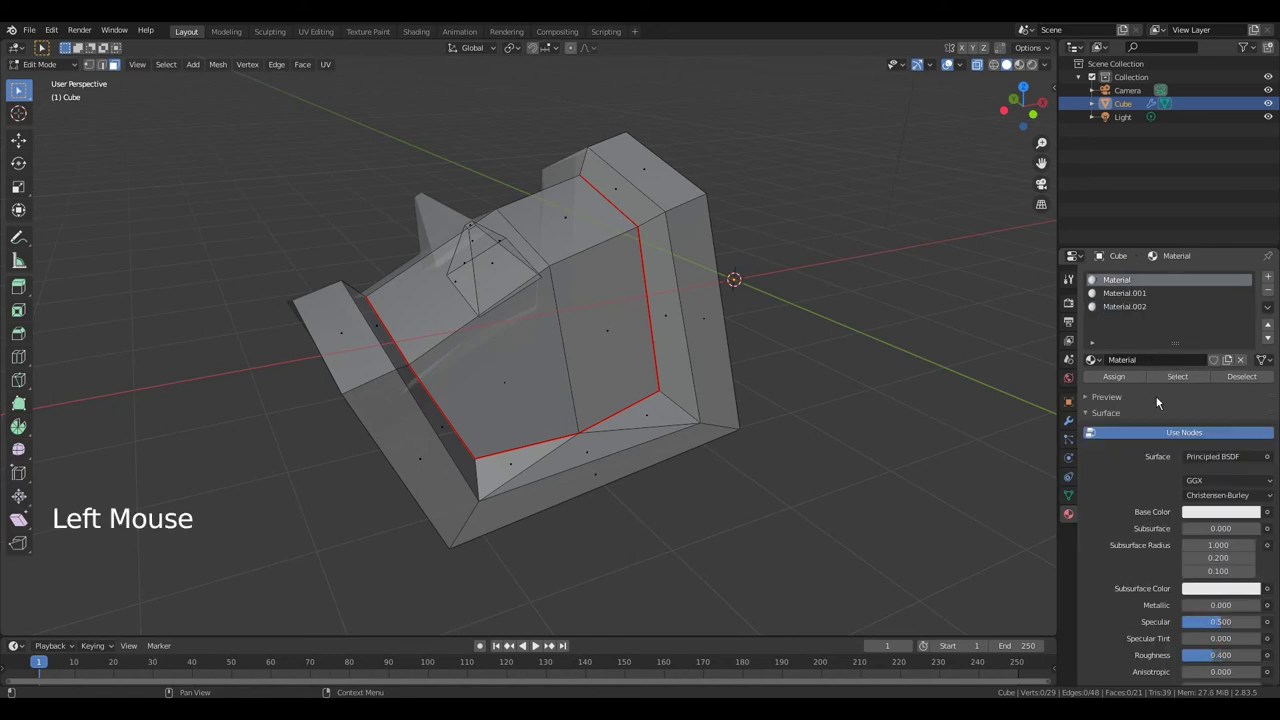
{"action": "left_click", "coordinate": [1210, 515]}
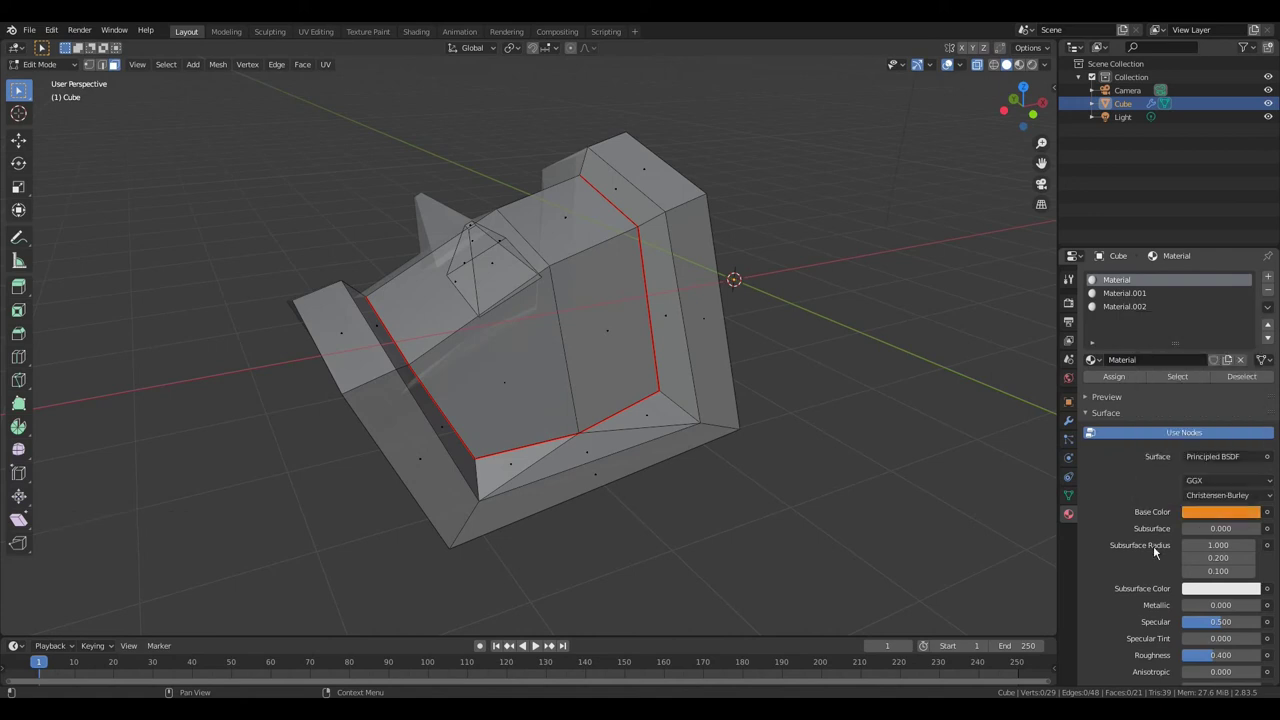
{"action": "left_click", "coordinate": [1203, 611]}
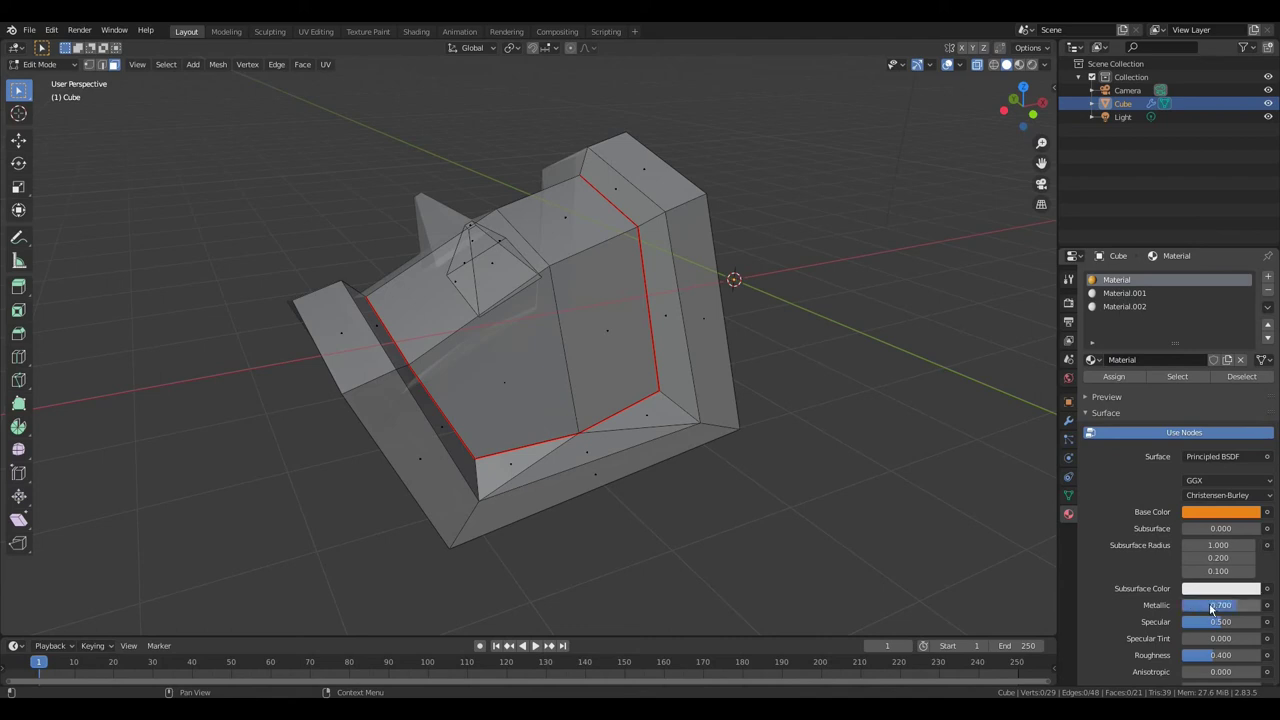
{"action": "left_click", "coordinate": [1119, 295]}
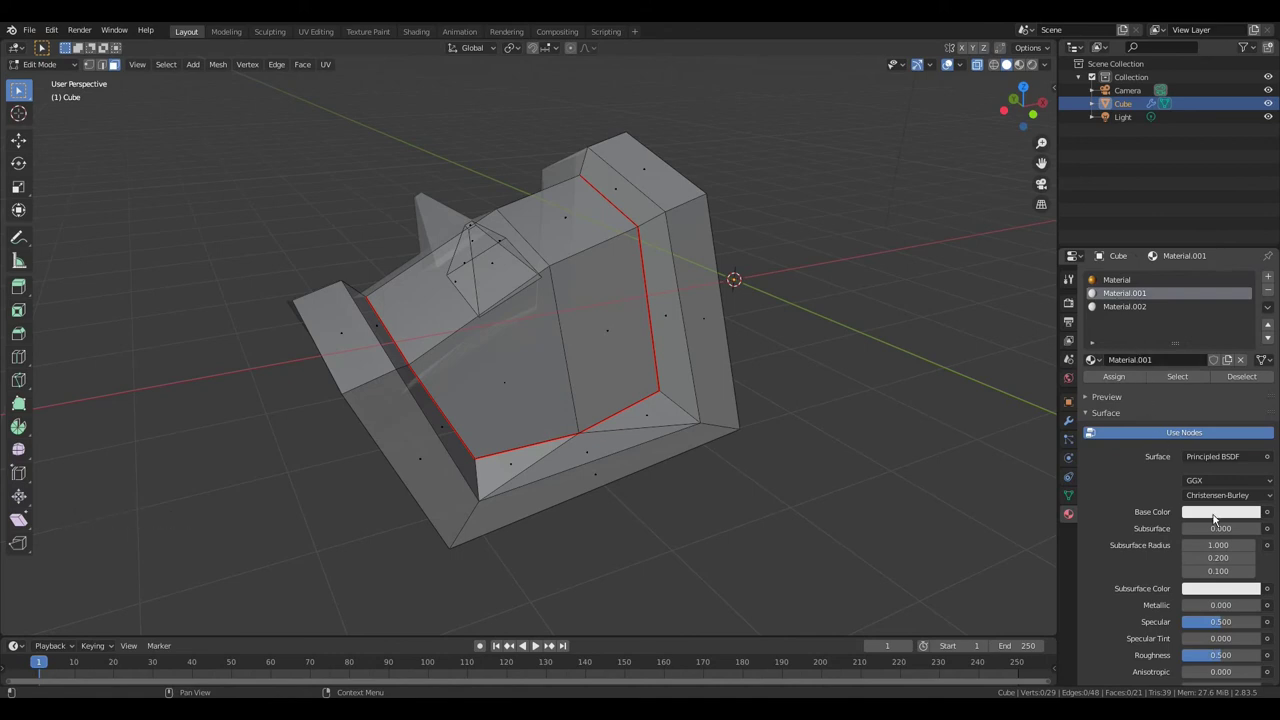
- Set Material.001 to dark blue with 0.6 metallic and assign it to the faces inside the seam
{"action": "left_click", "coordinate": [1216, 521]}
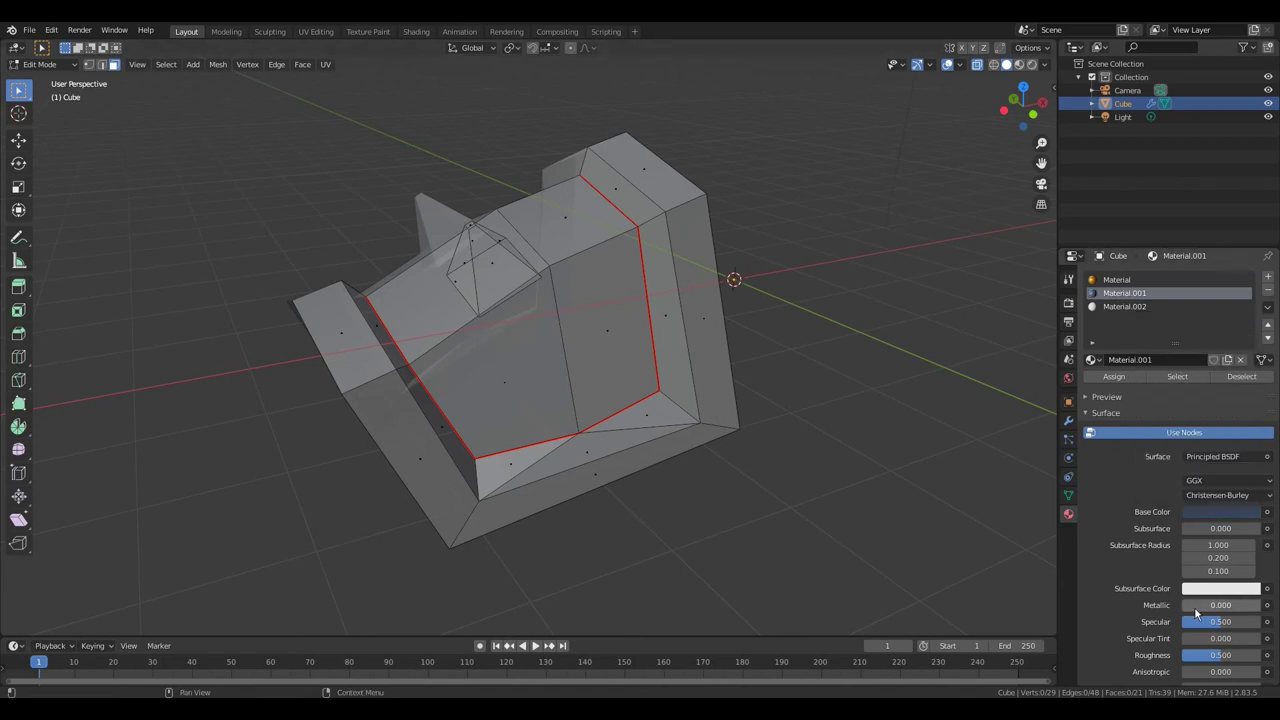
{"action": "left_click", "coordinate": [1212, 614]}
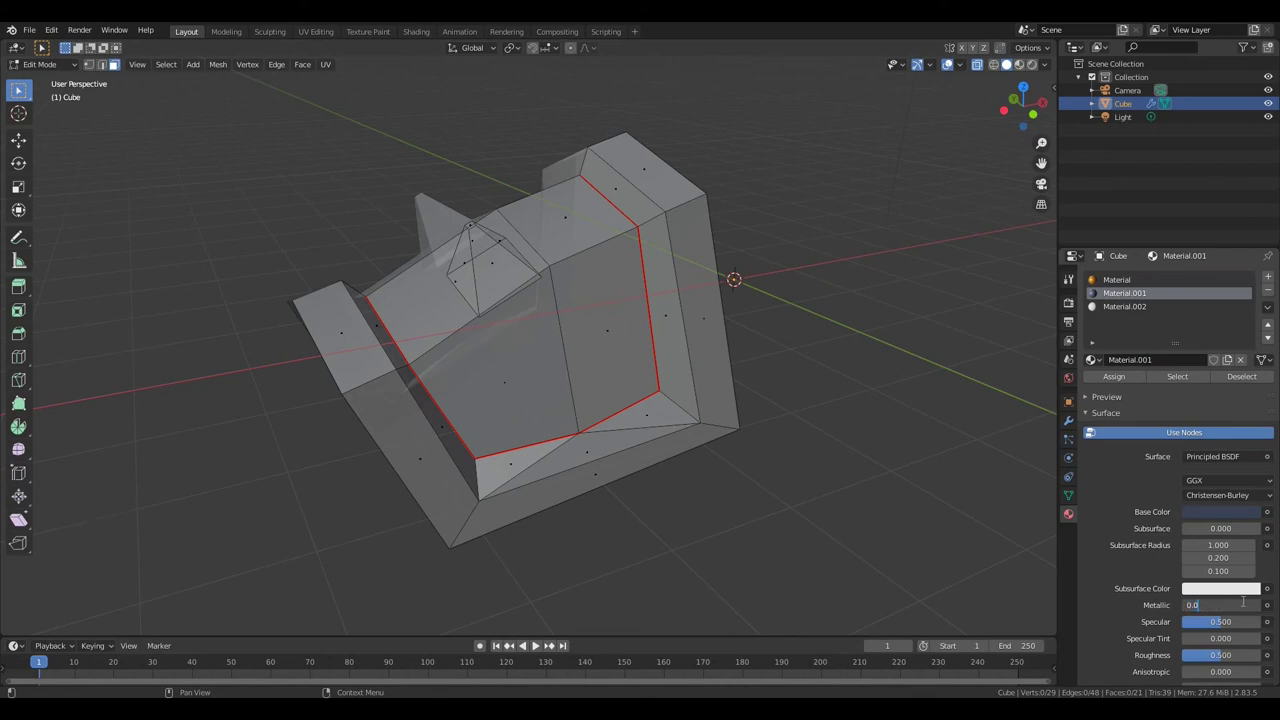
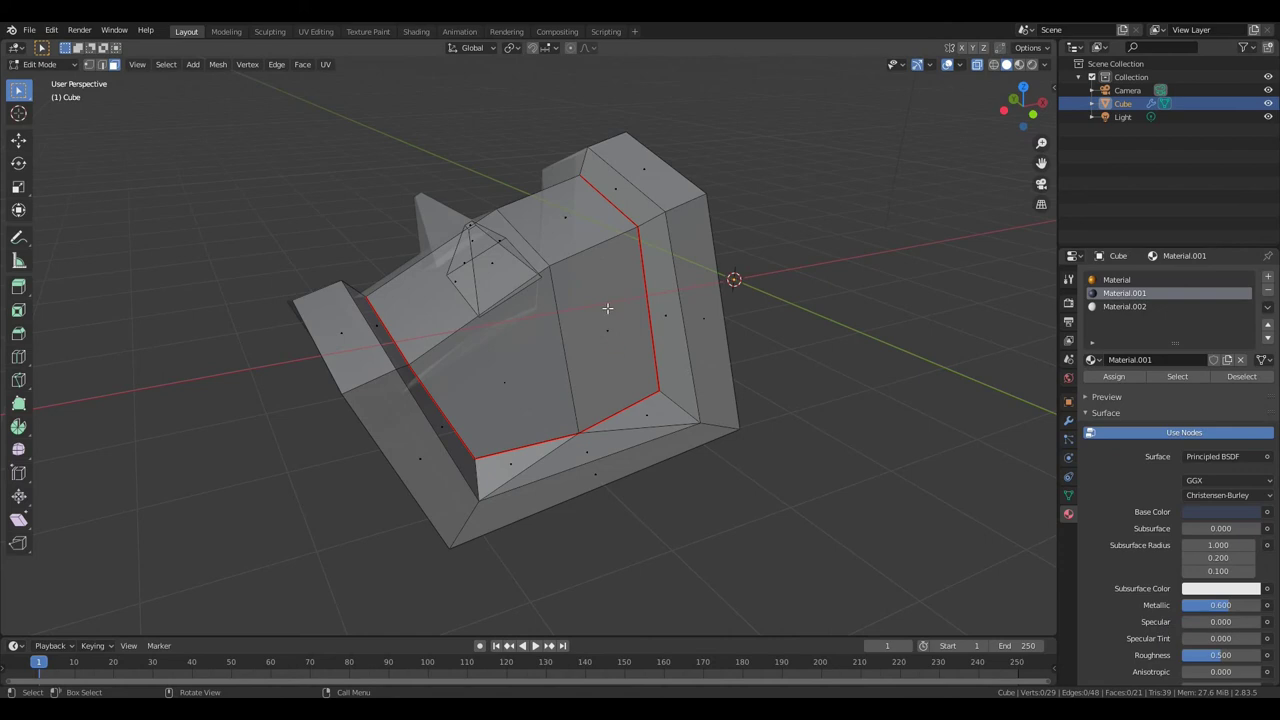
{"action": "key", "text": "l"}
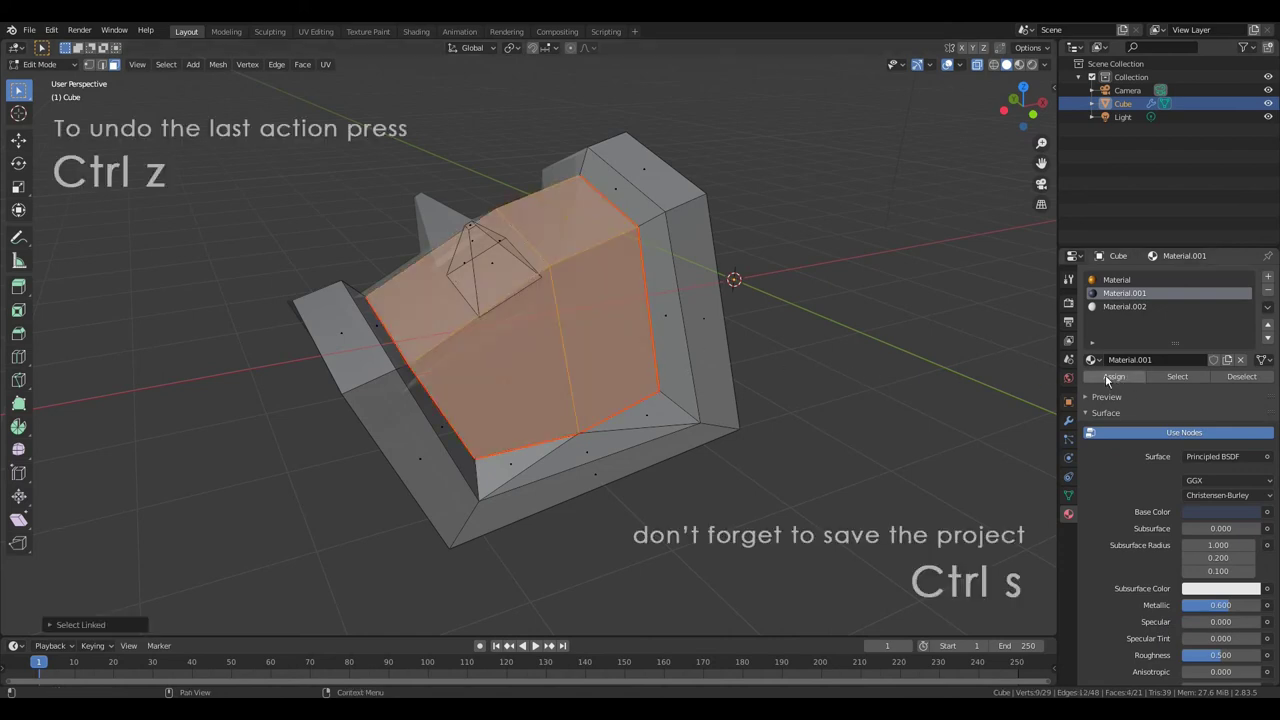
{"action": "left_click", "coordinate": [1117, 379]}
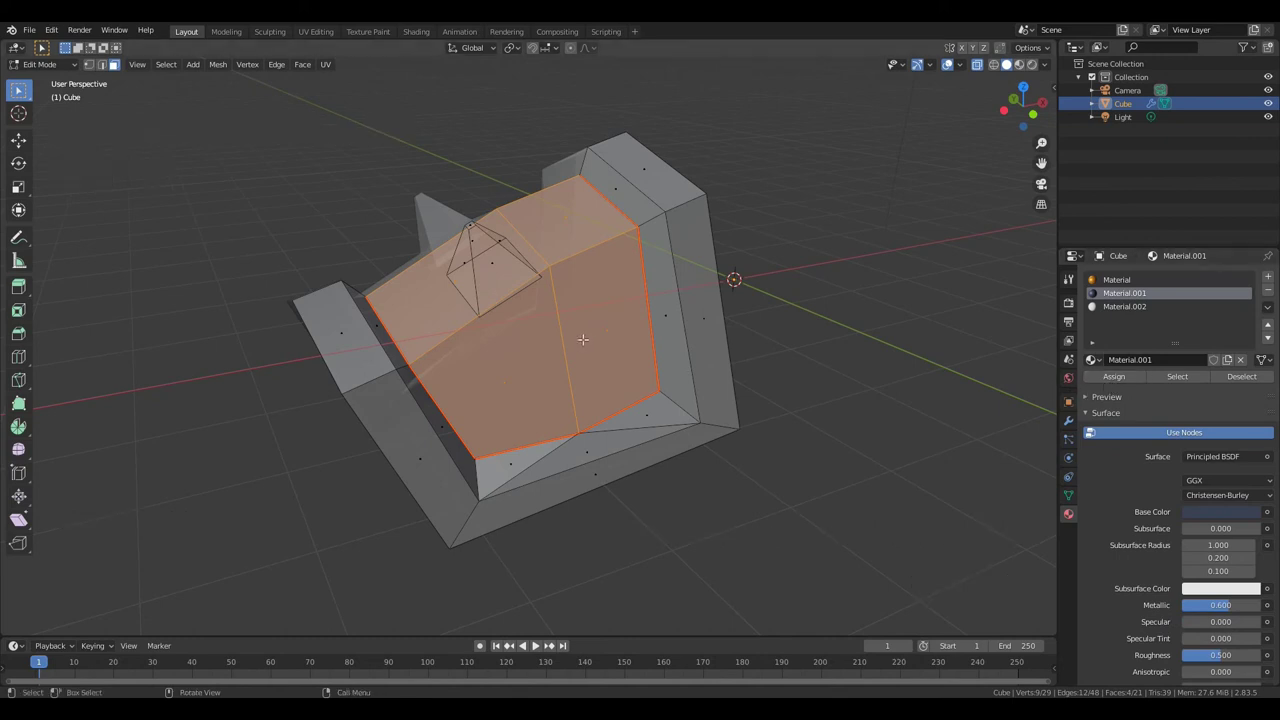
- Clear the selection and pick the pyramid ear faces as linked geometry
{"action": "key", "text": "a"}
{"action": "key", "text": "a"}
{"action": "key", "text": "a"}
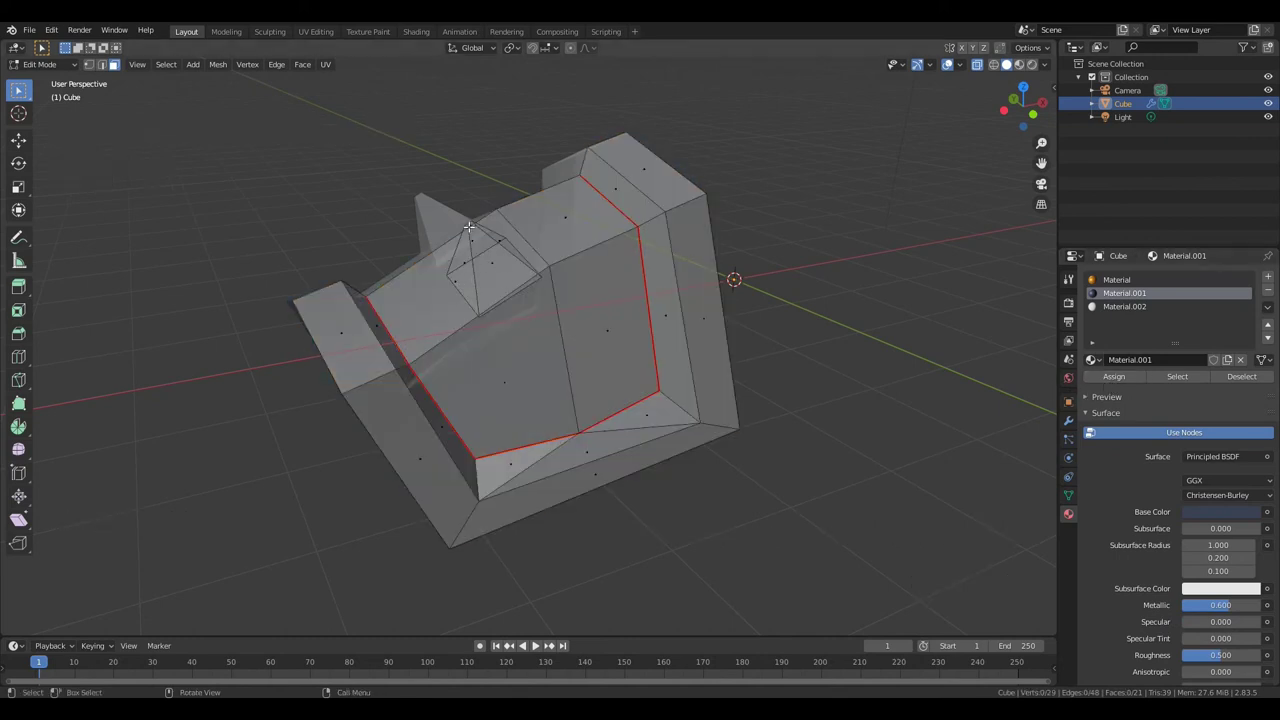
{"action": "key", "text": "l"}
{"action": "key", "text": "l"}
- Give Material.002 a red base colour with 0.7 metallic and 0.8 specular
{"action": "left_click", "coordinate": [1121, 310]}
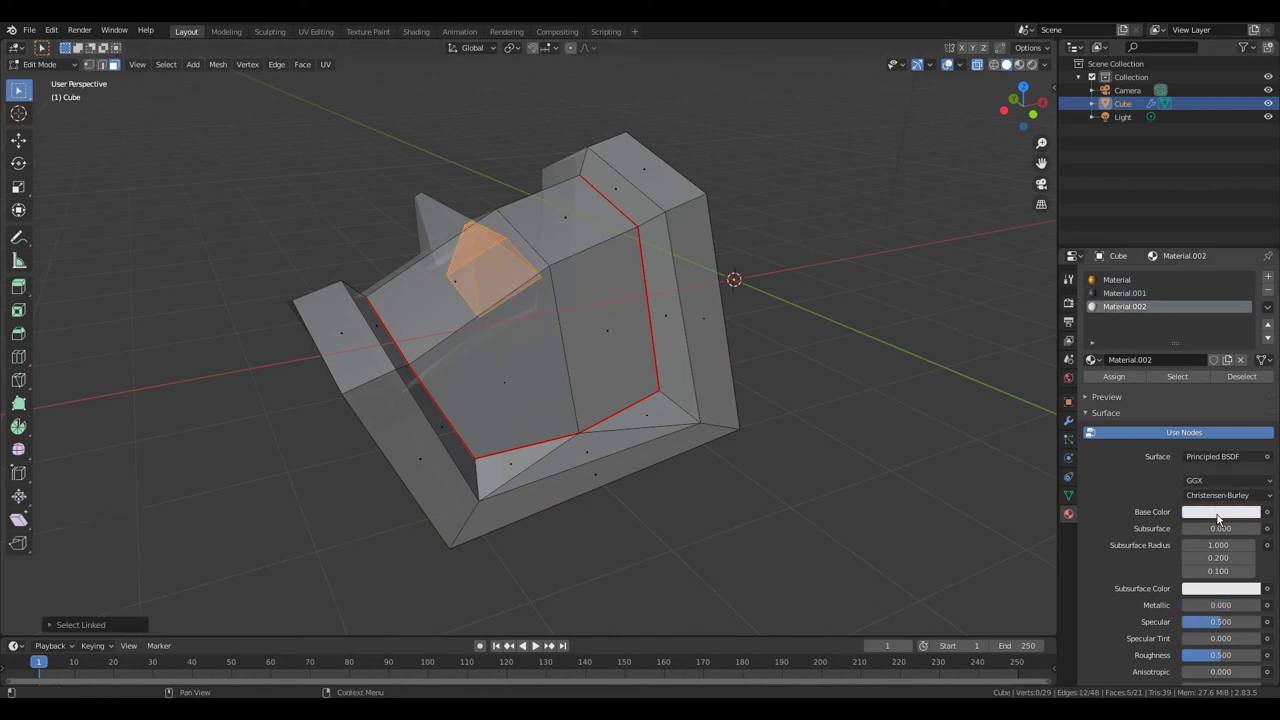
{"action": "left_click", "coordinate": [1220, 521]}
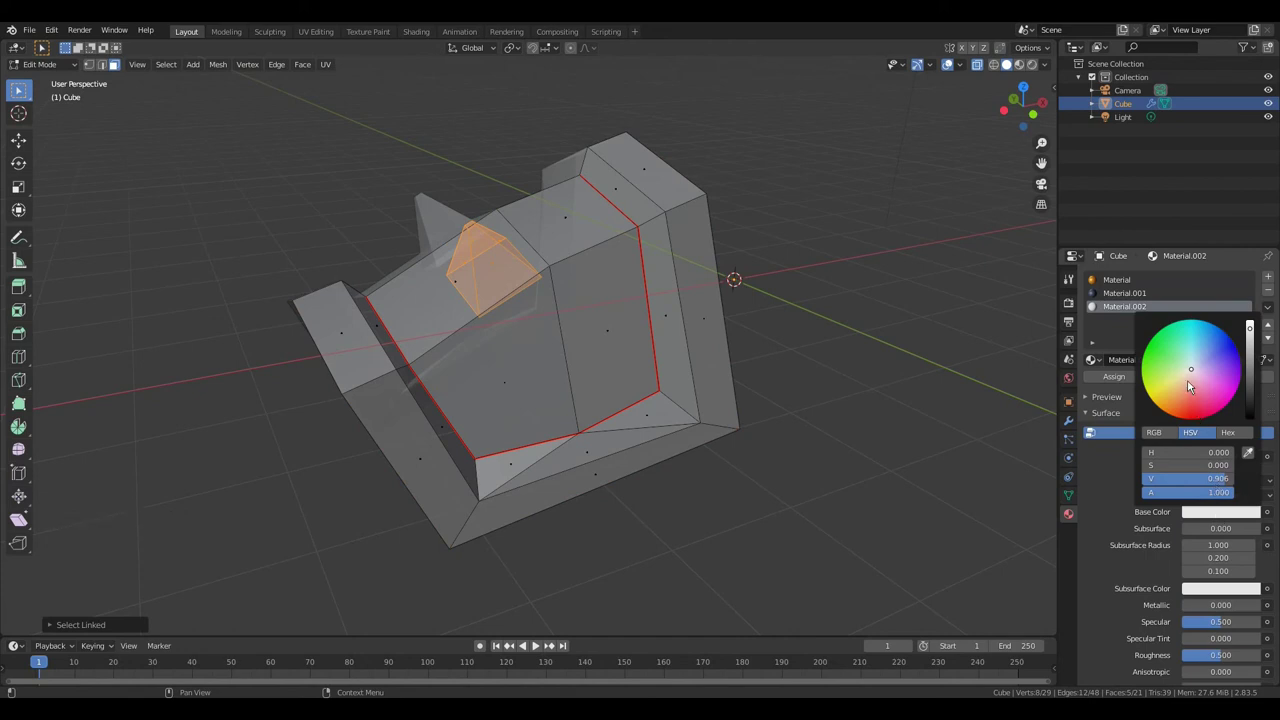
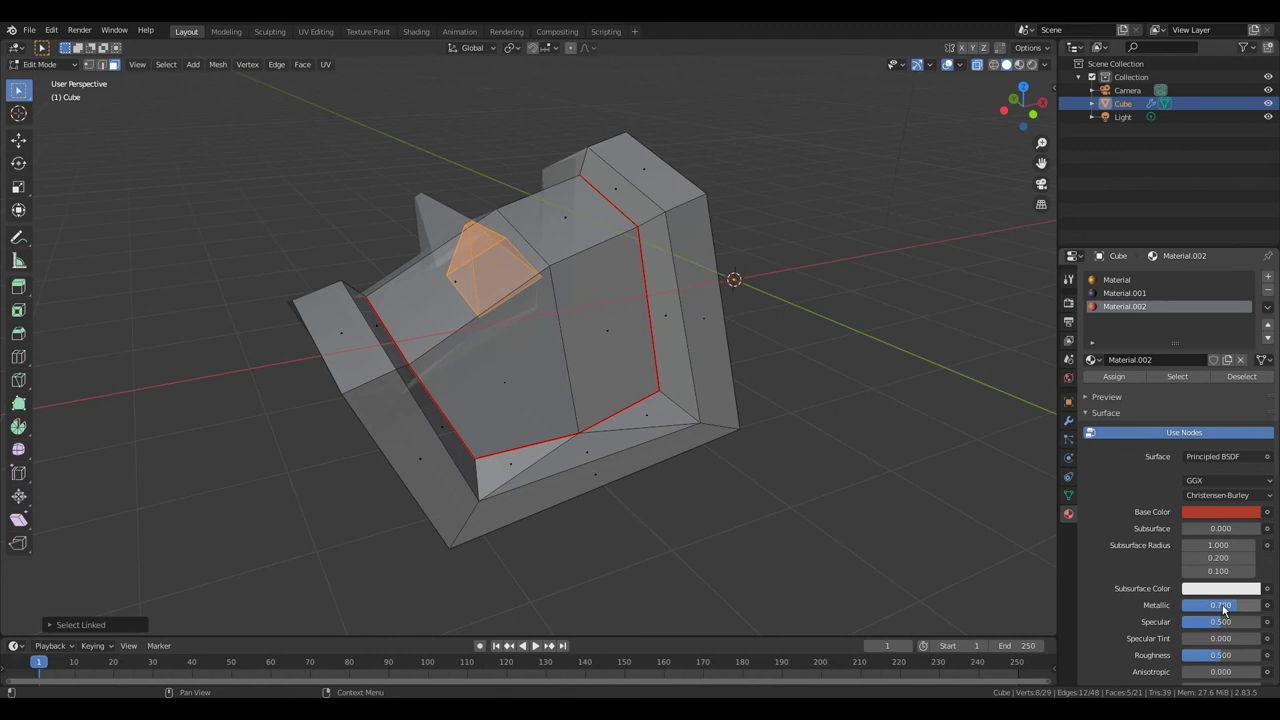
{"action": "left_click", "coordinate": [1209, 629]}
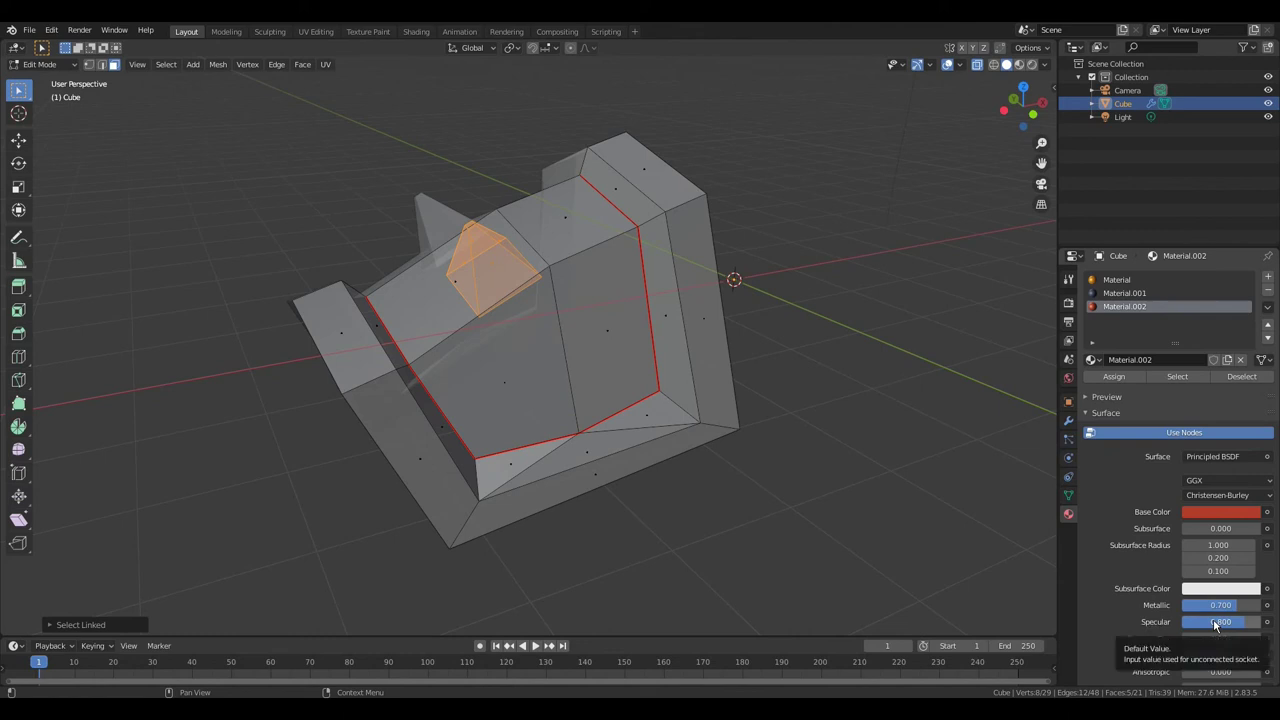
- Assign the red Material.002 to the ear faces and switch to edge selection
{"action": "left_click", "coordinate": [1136, 384]}
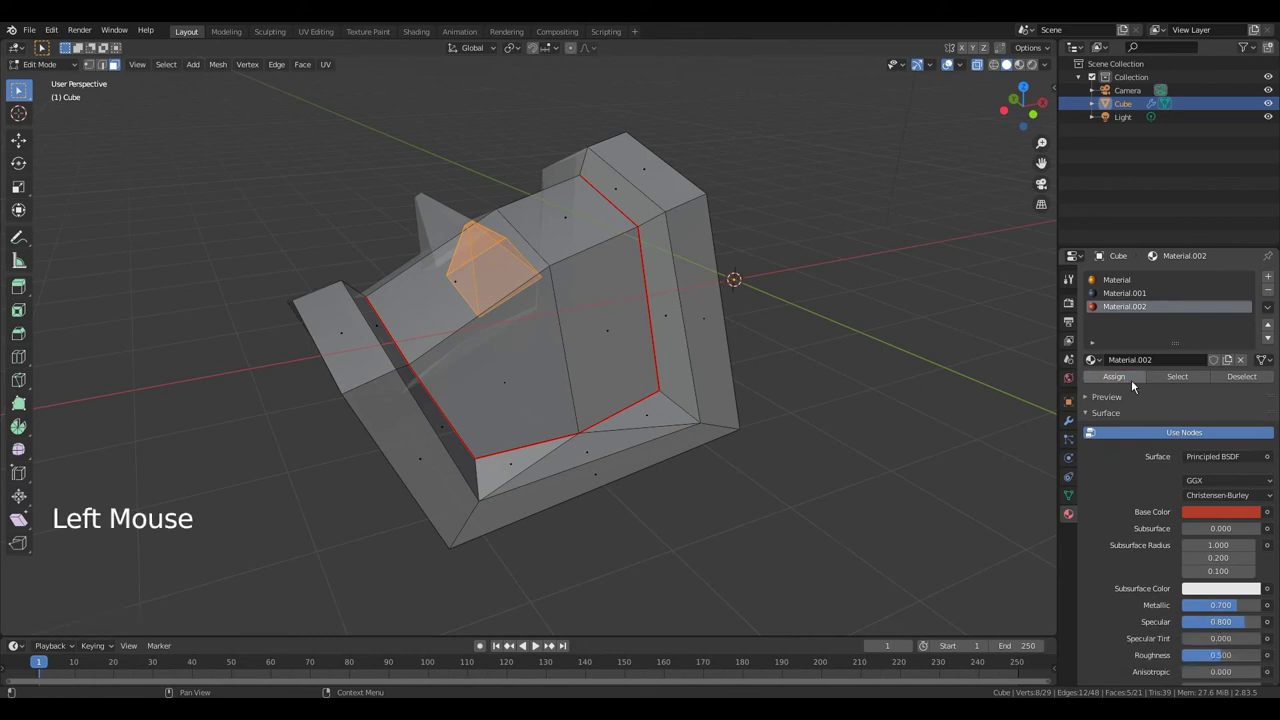
{"action": "left_click", "coordinate": [1136, 384]}
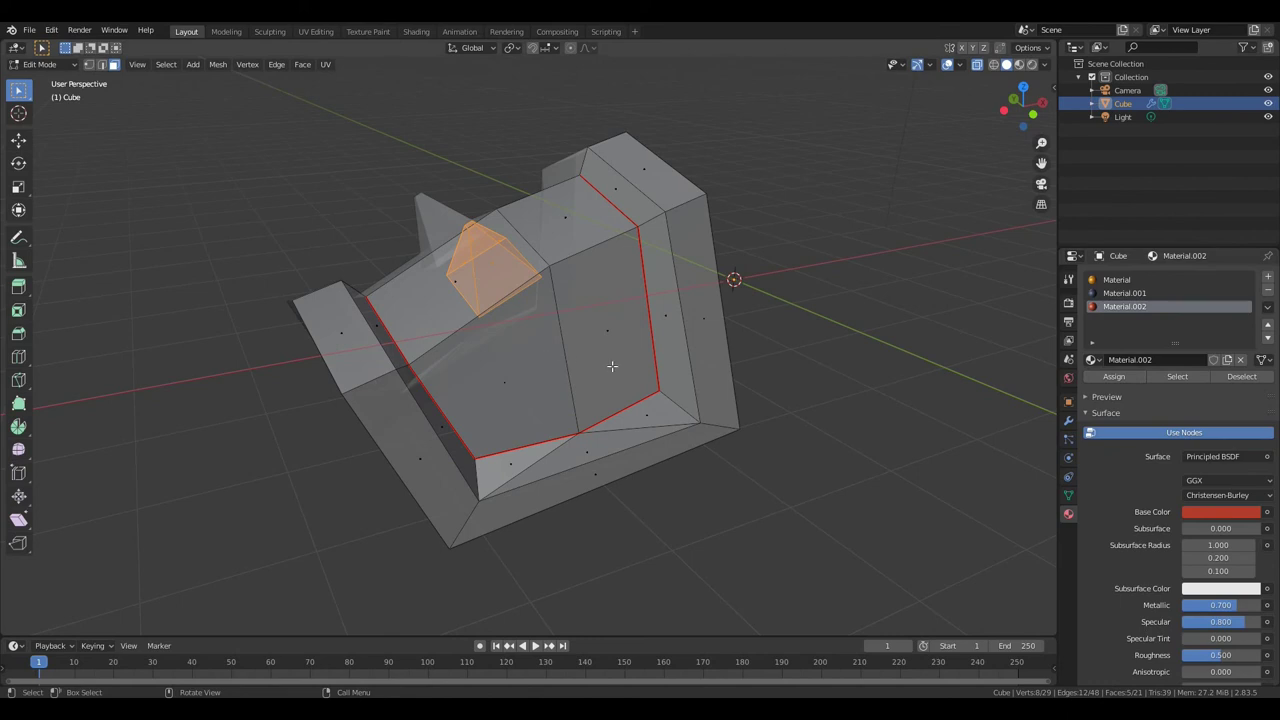
{"action": "key", "text": "2"}
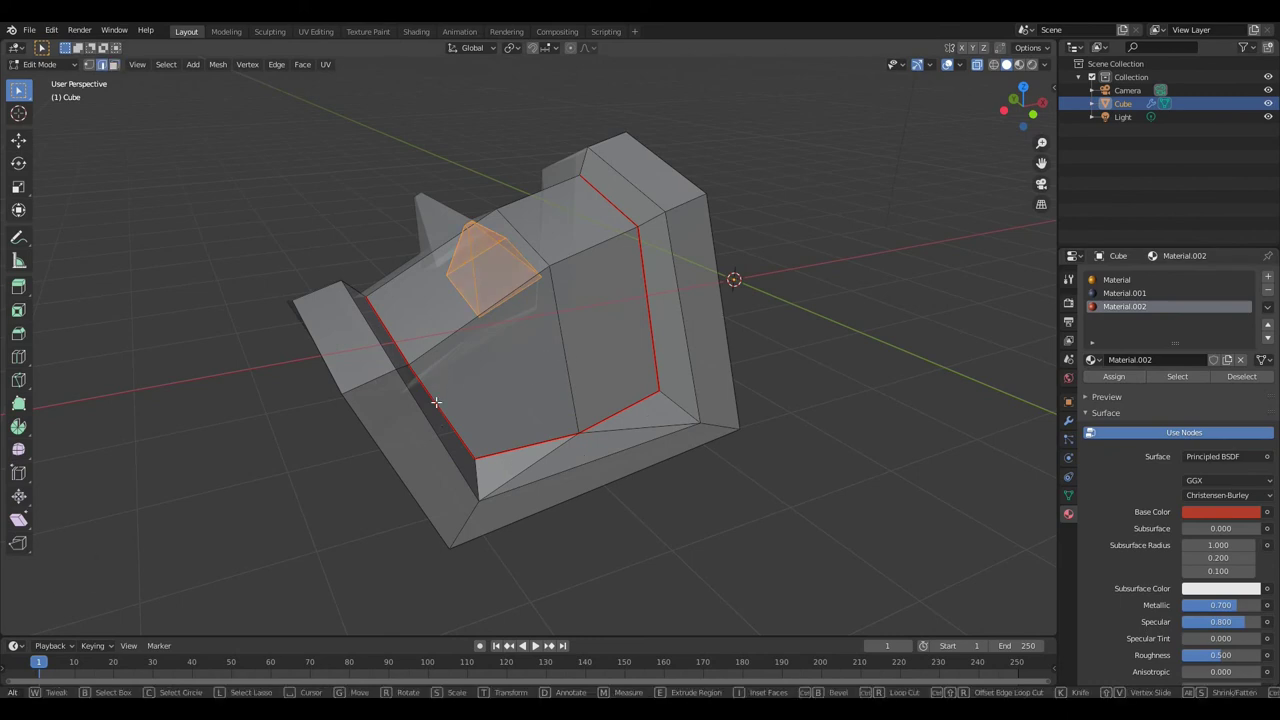
- Crease the front-face and outer rim edge loops to 1.0, then return to Object Mode
{"action": "left_click", "coordinate": [537, 424]}
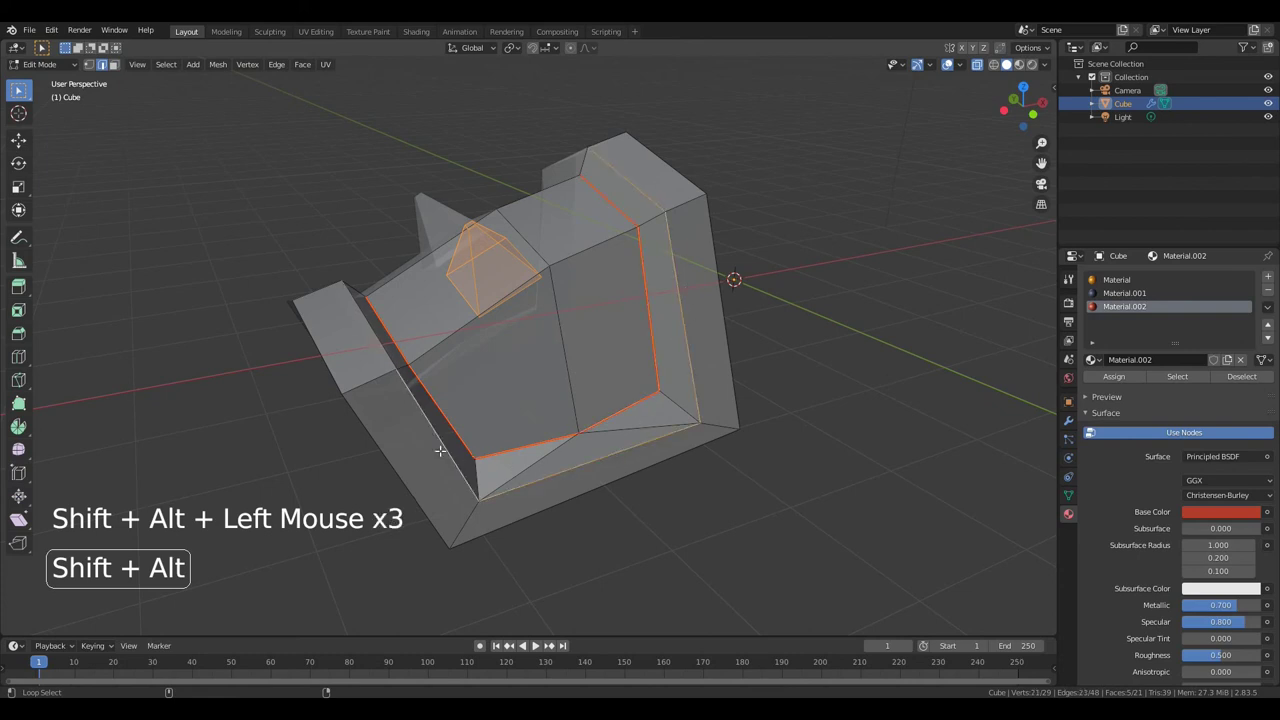
{"action": "left_click", "coordinate": [417, 501]}
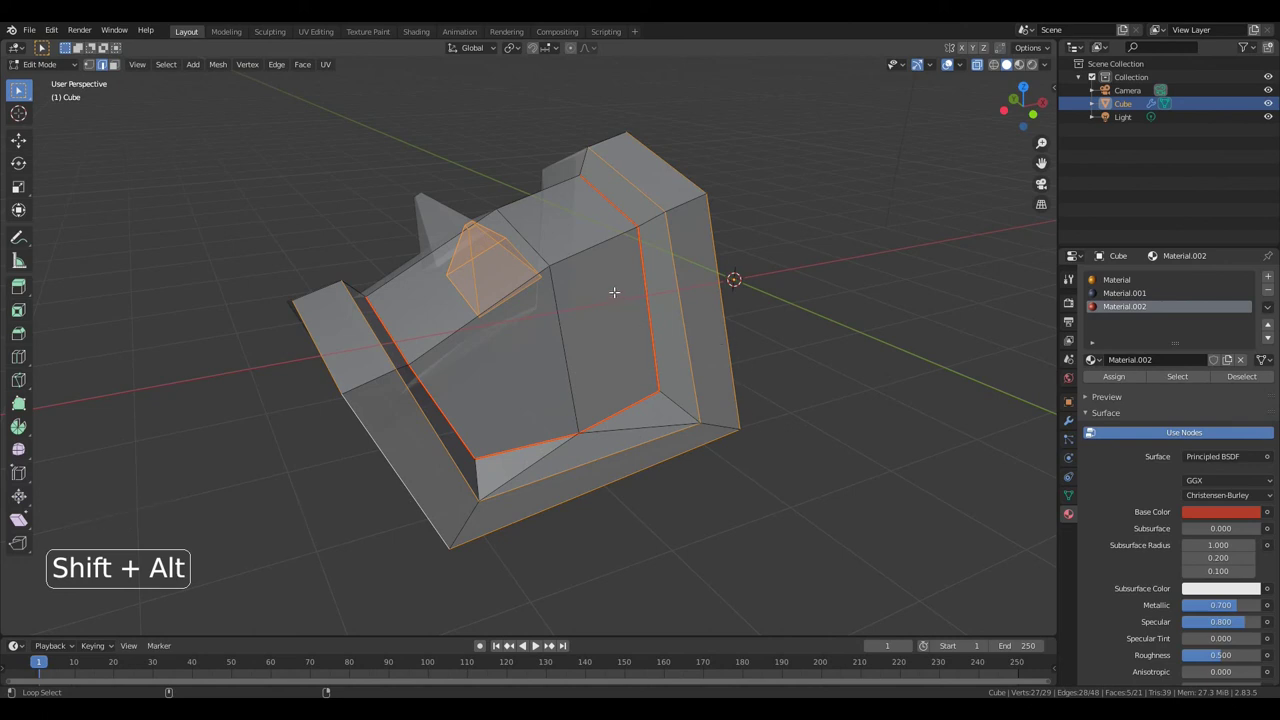
{"action": "left_click", "coordinate": [597, 248]}
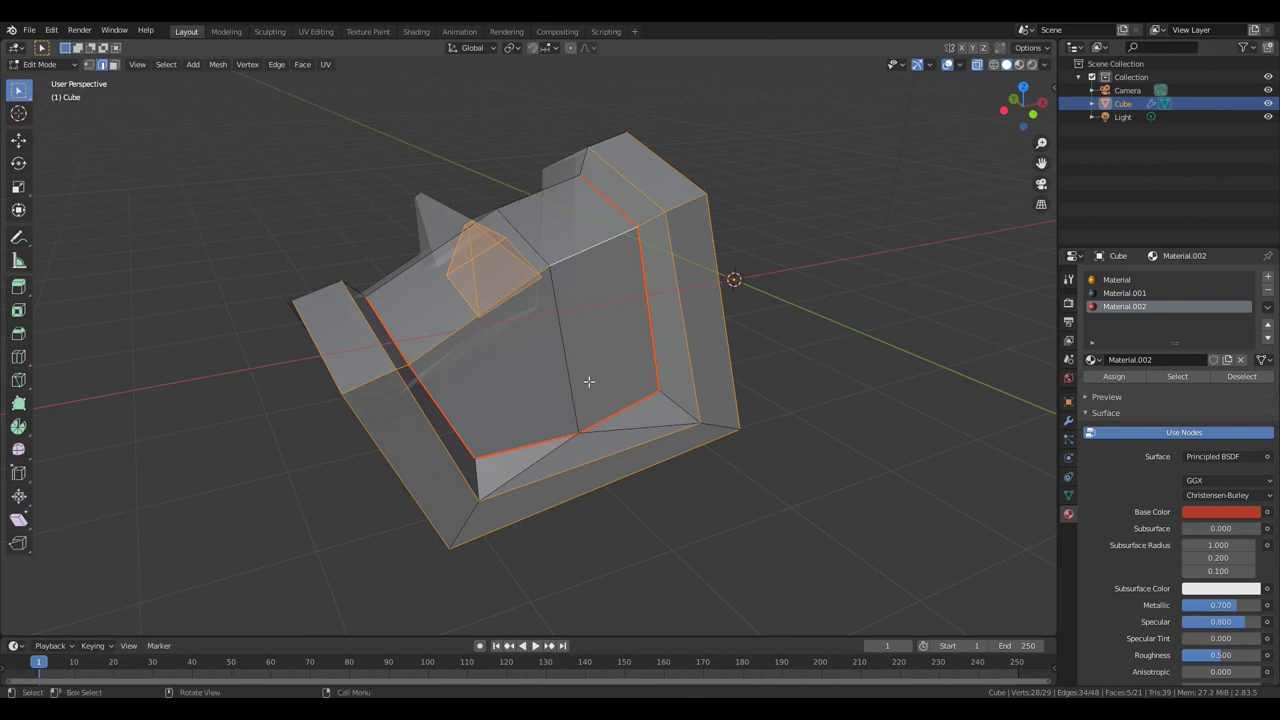
{"action": "key", "text": "shift+e"}
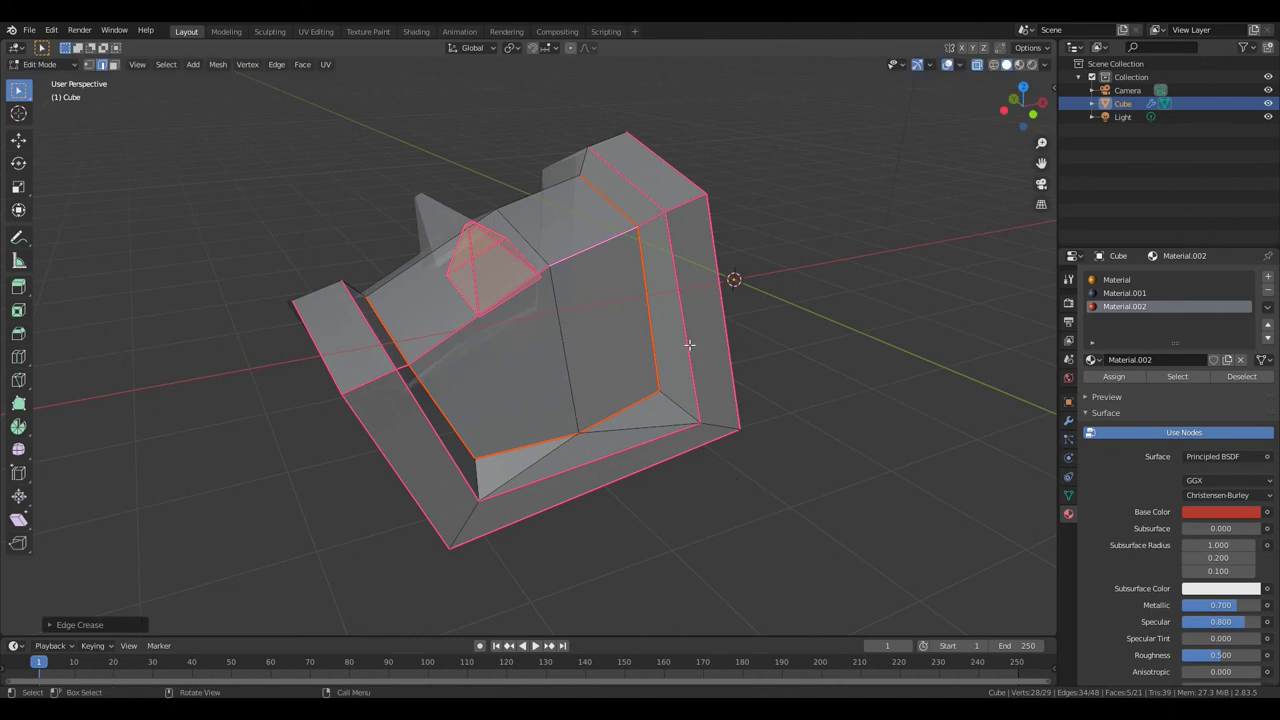
{"action": "key", "text": "Tab"}
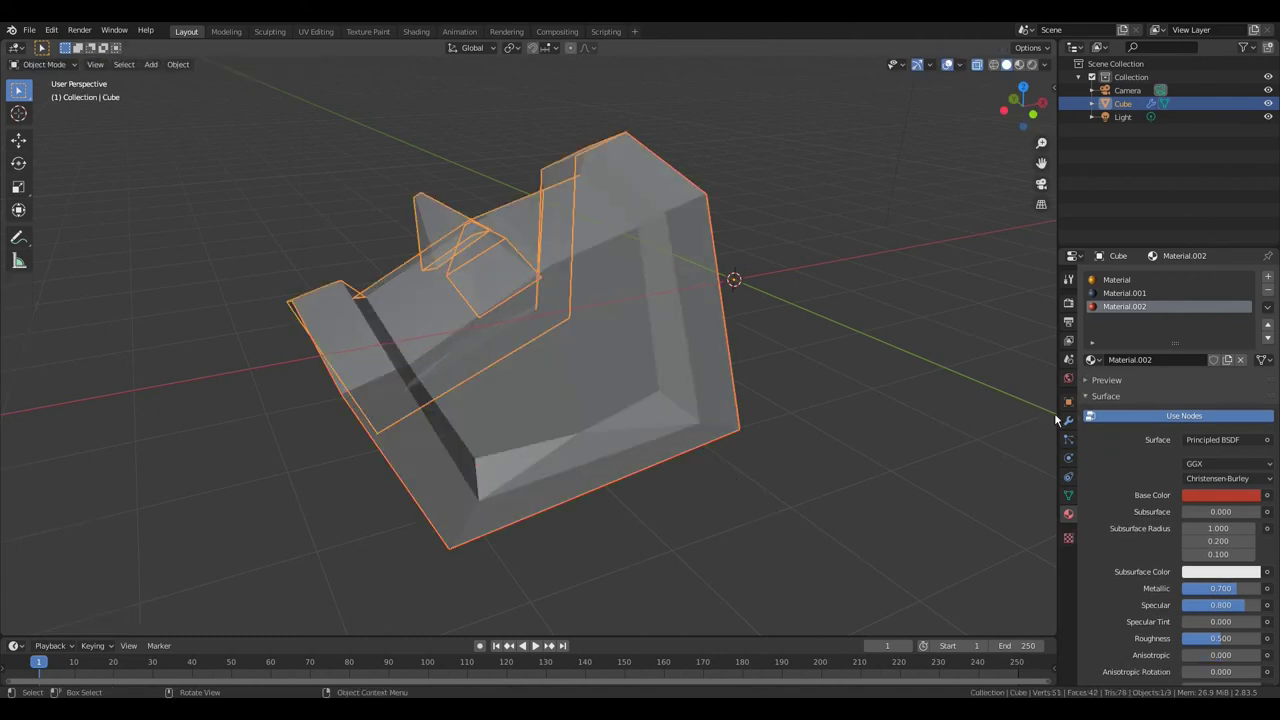
- Crease the extra rim and bottom edge loops to 1.0 from Edit Mode, ending in Object Mode
{"action": "left_click", "coordinate": [1069, 421]}
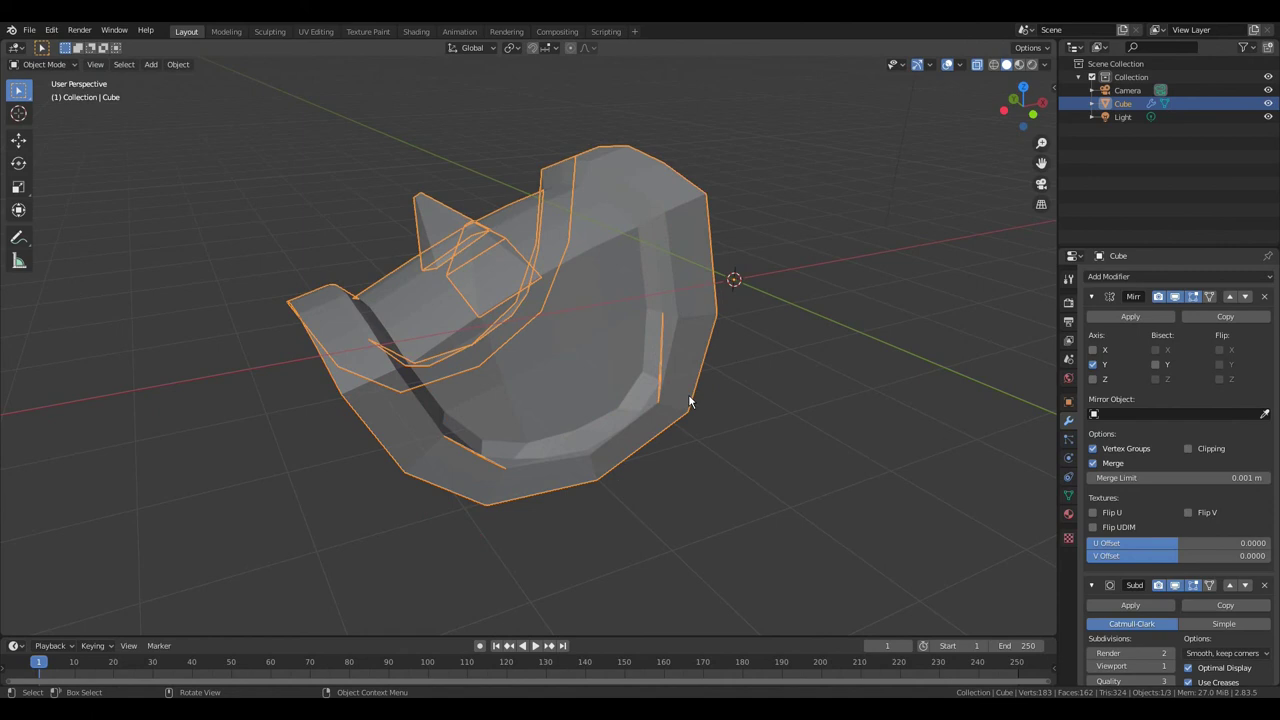
{"action": "key", "text": "Tab"}
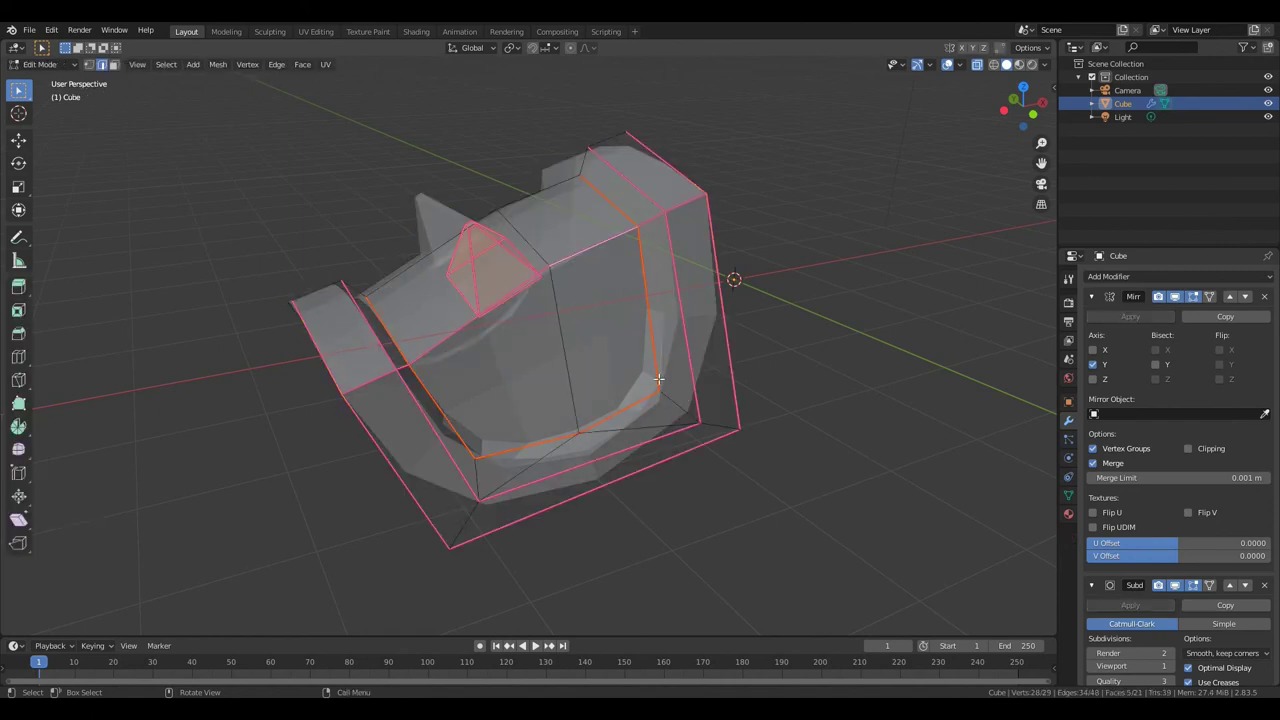
{"action": "left_click", "coordinate": [642, 365]}
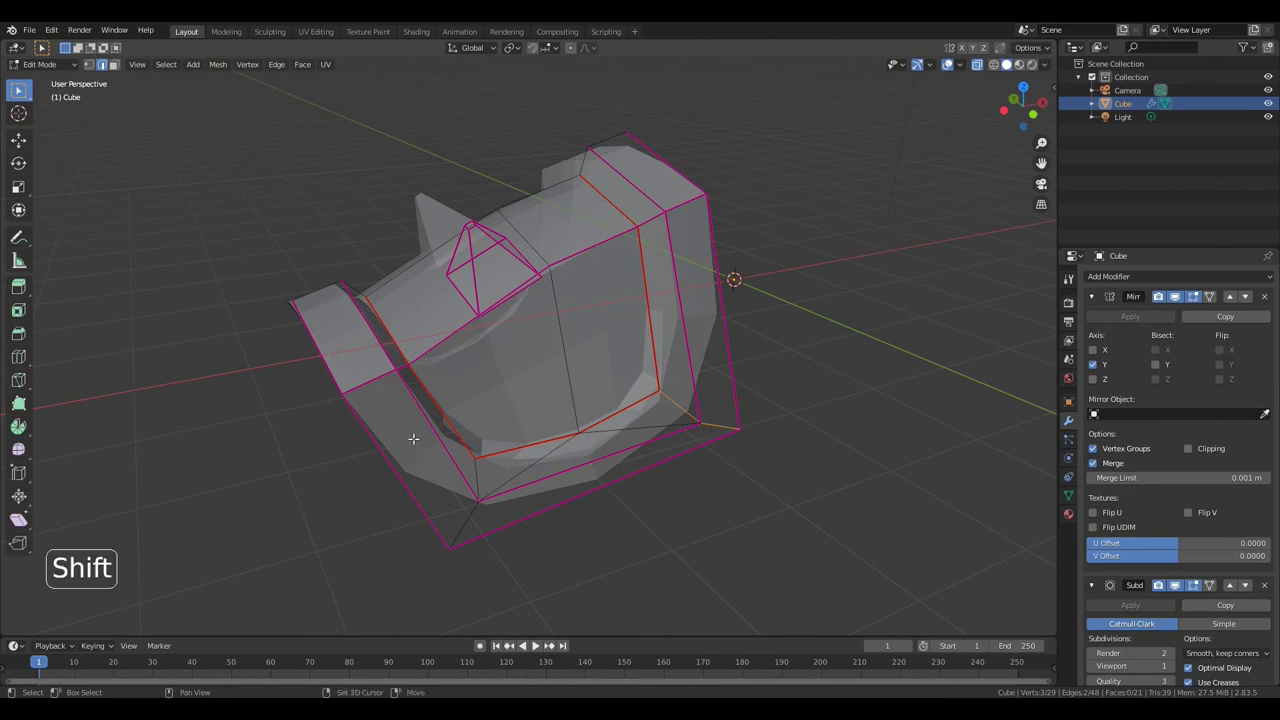
{"action": "left_click", "coordinate": [405, 431]}
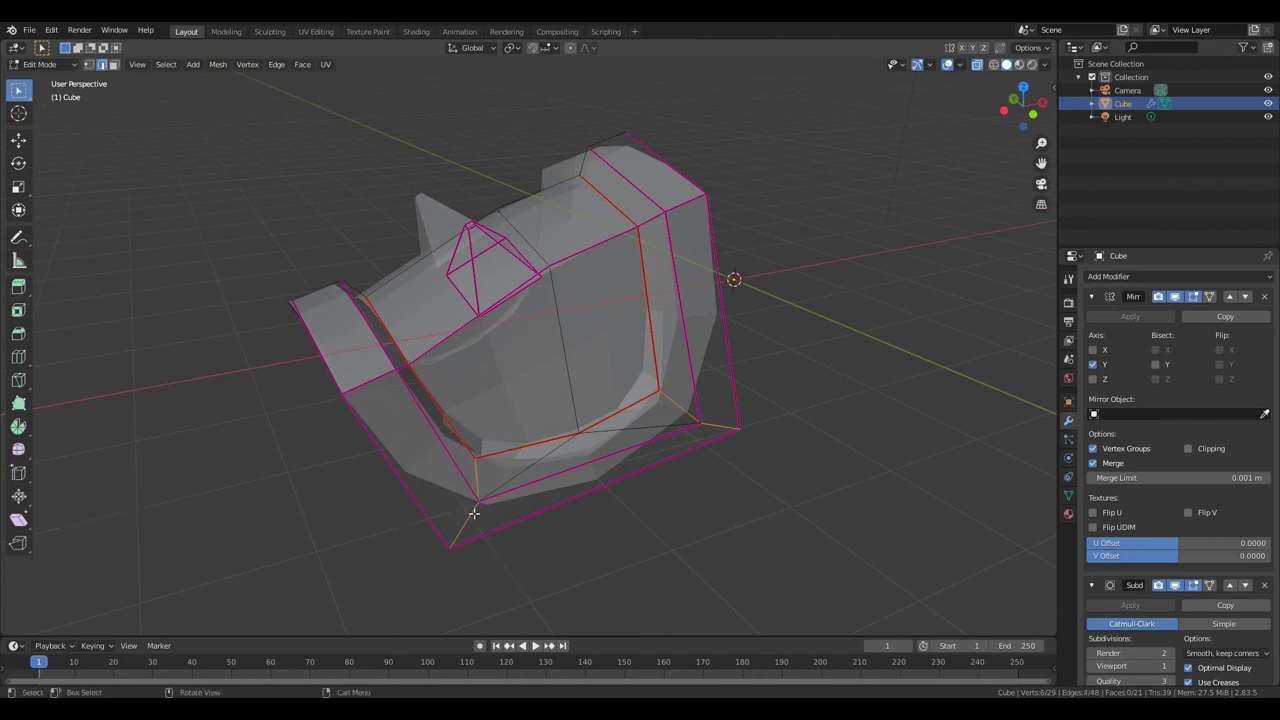
{"action": "key", "text": "shift+e"}
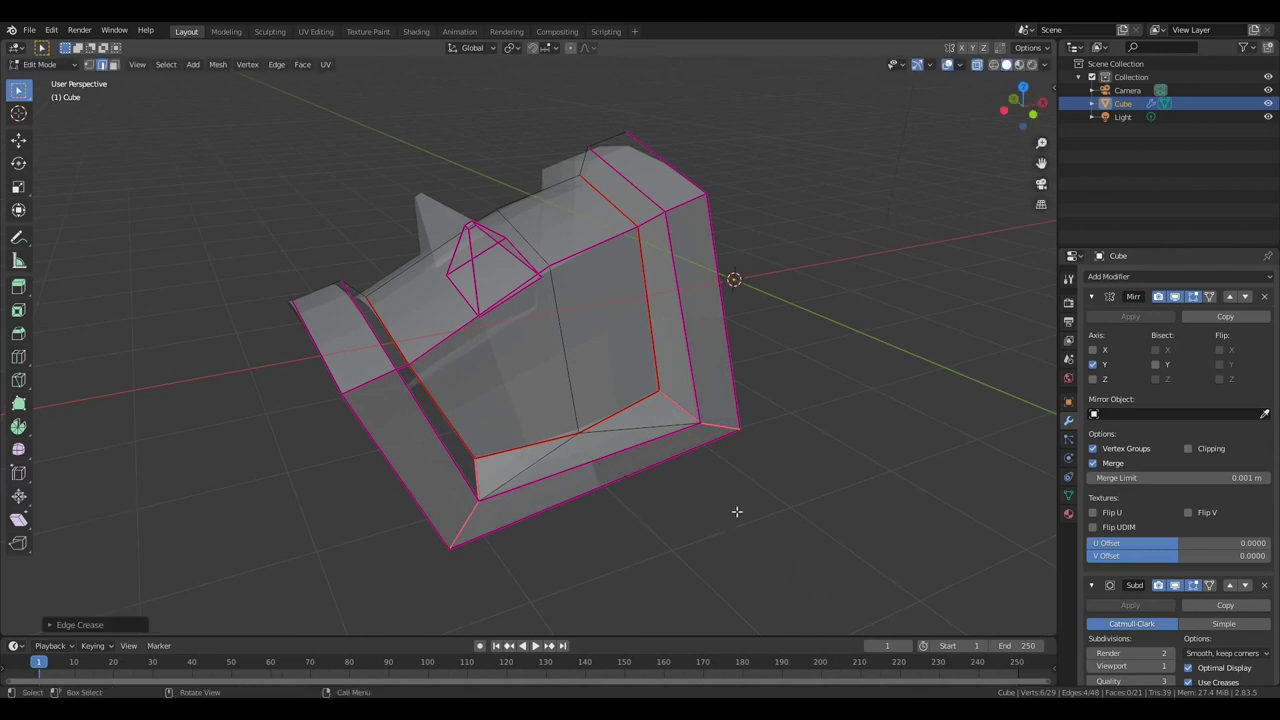
{"action": "key", "text": "Tab"}
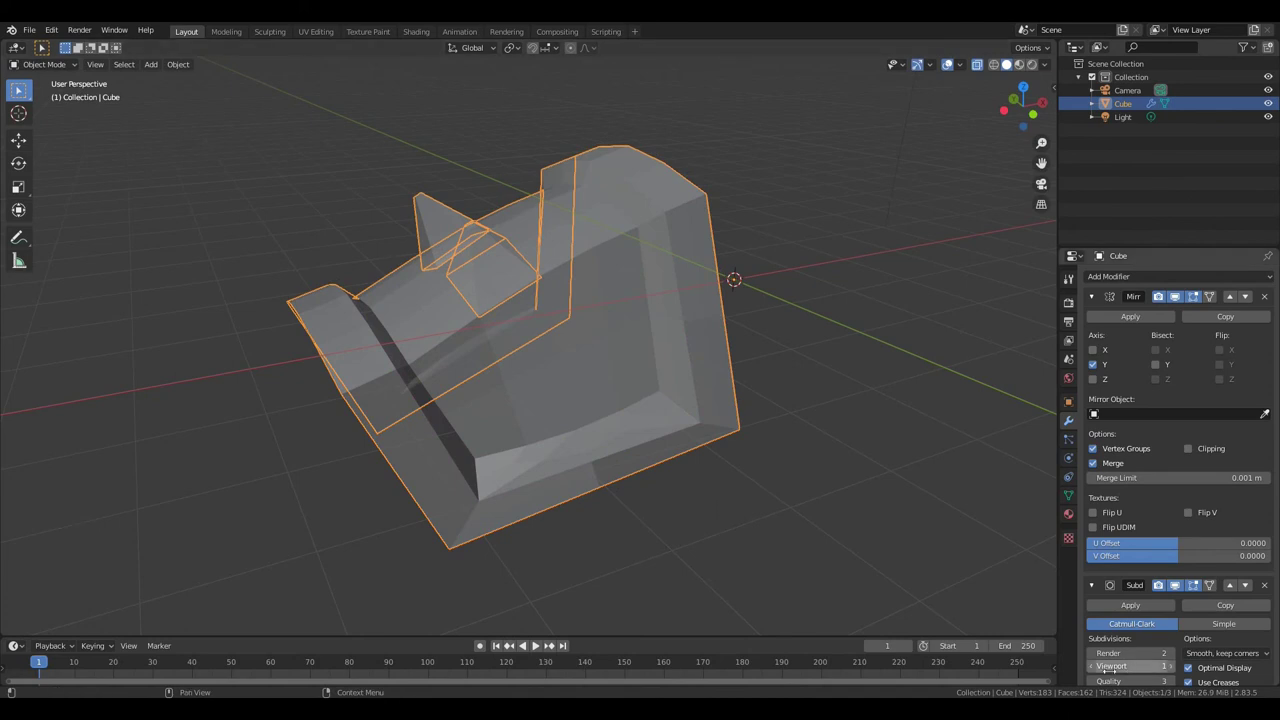
- Raise viewport subdivision to 4, shade the head smooth and show Material Preview colours
{"action": "left_click", "coordinate": [1179, 669]}
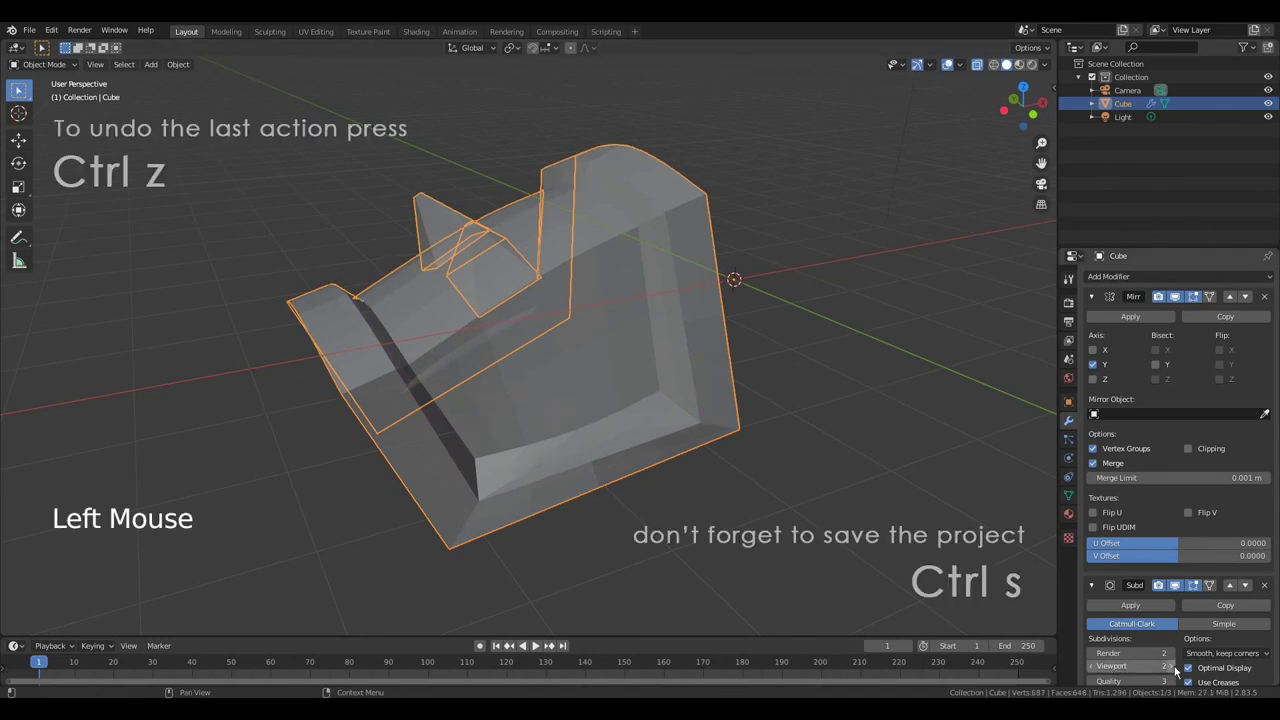
{"action": "left_click", "coordinate": [1179, 669]}
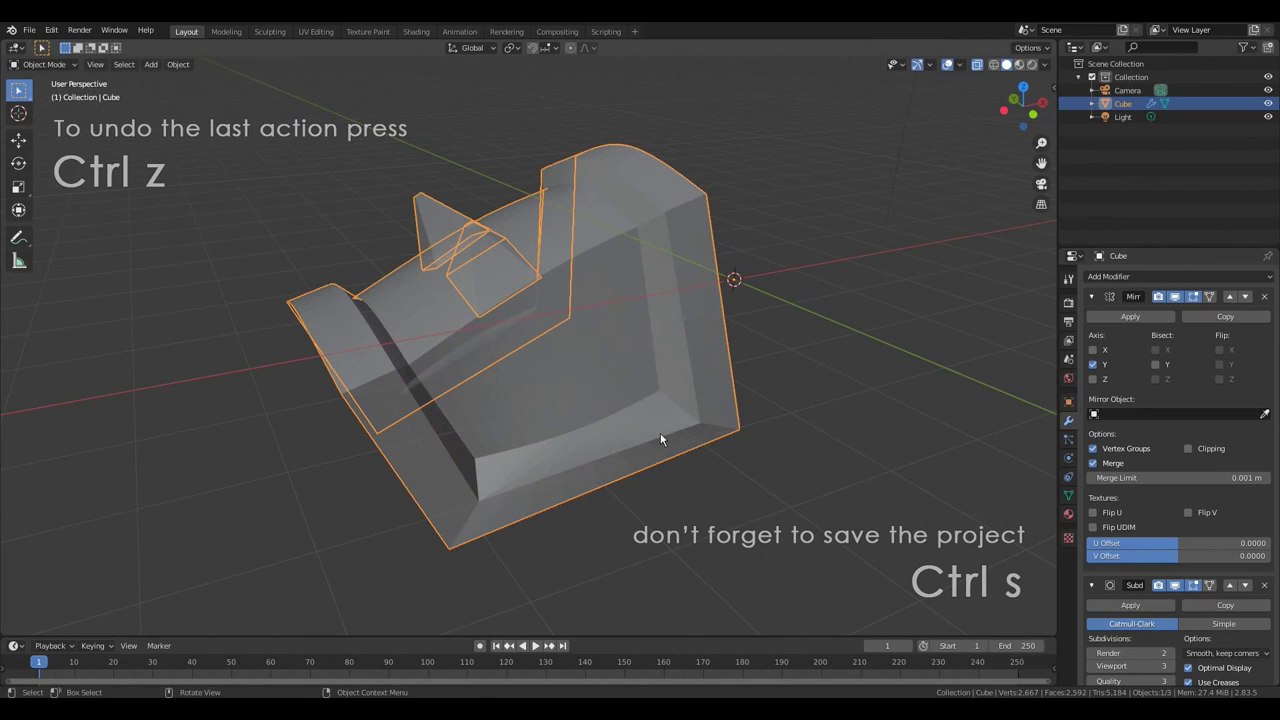
{"action": "right_click", "coordinate": [600, 350]}
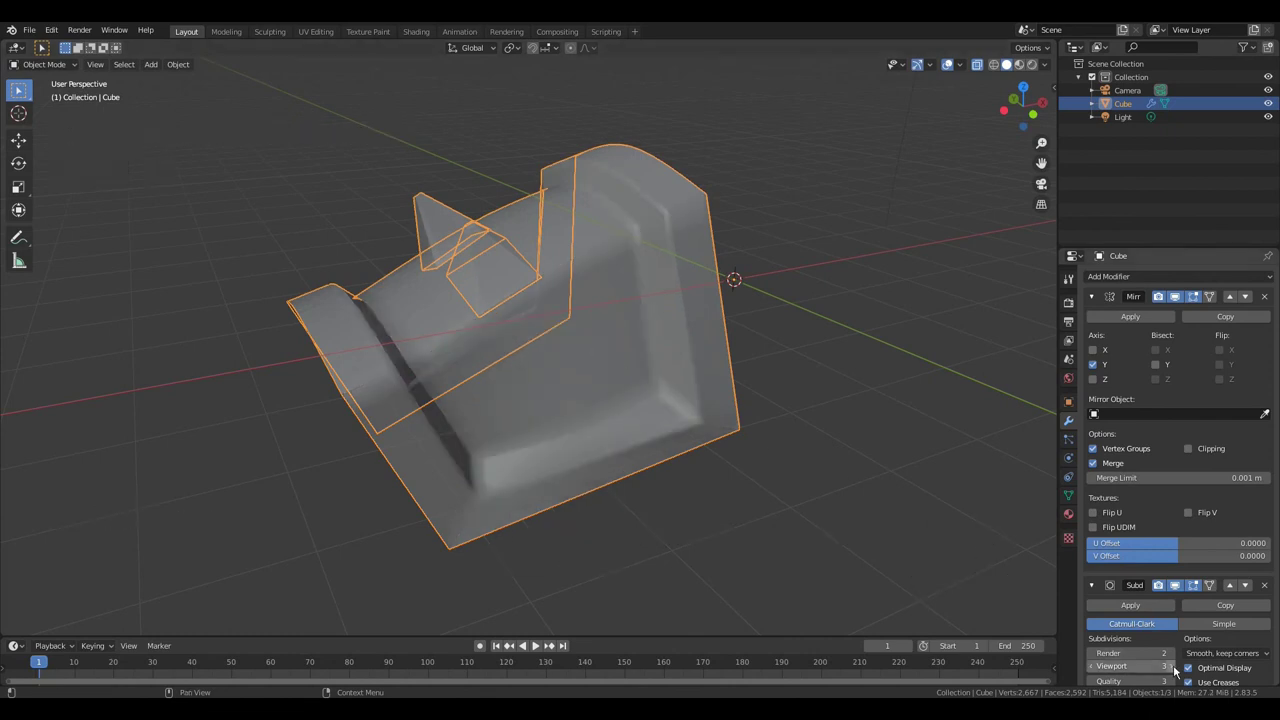
{"action": "left_click", "coordinate": [1177, 670]}
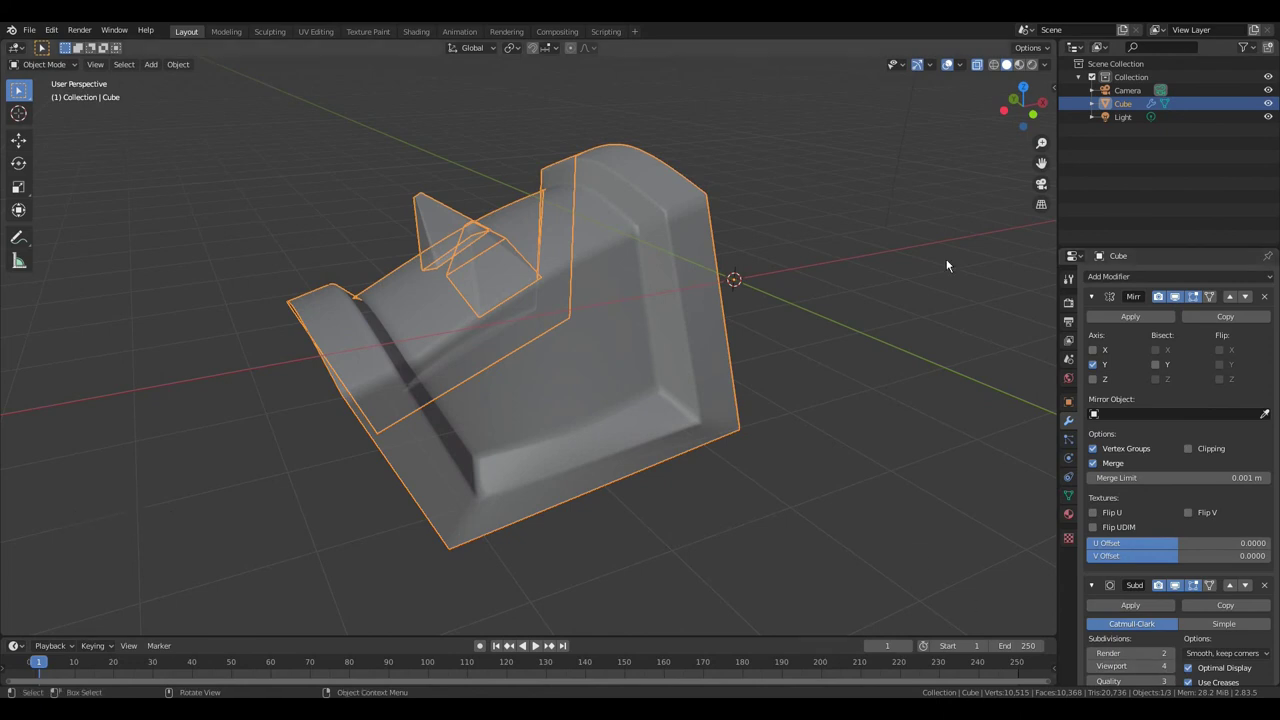
{"action": "left_click", "coordinate": [1037, 67]}
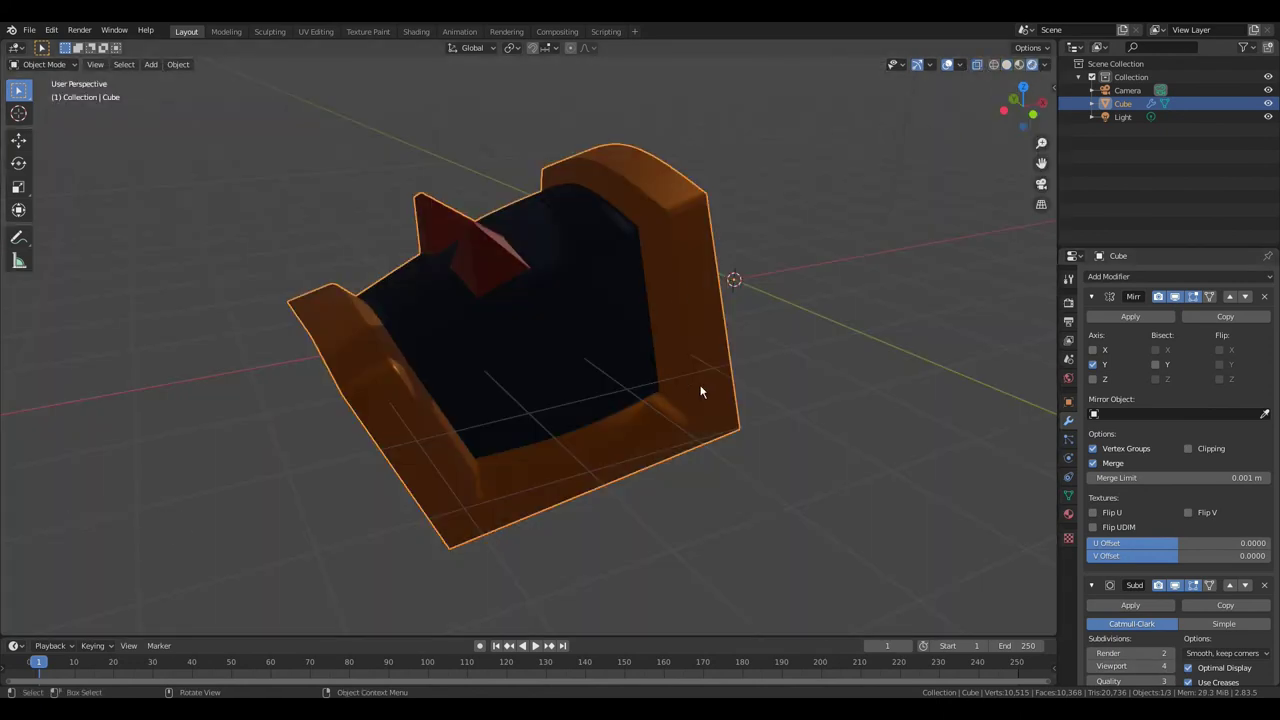
{"action": "scroll", "scroll_direction": "down", "scroll_amount": 3}
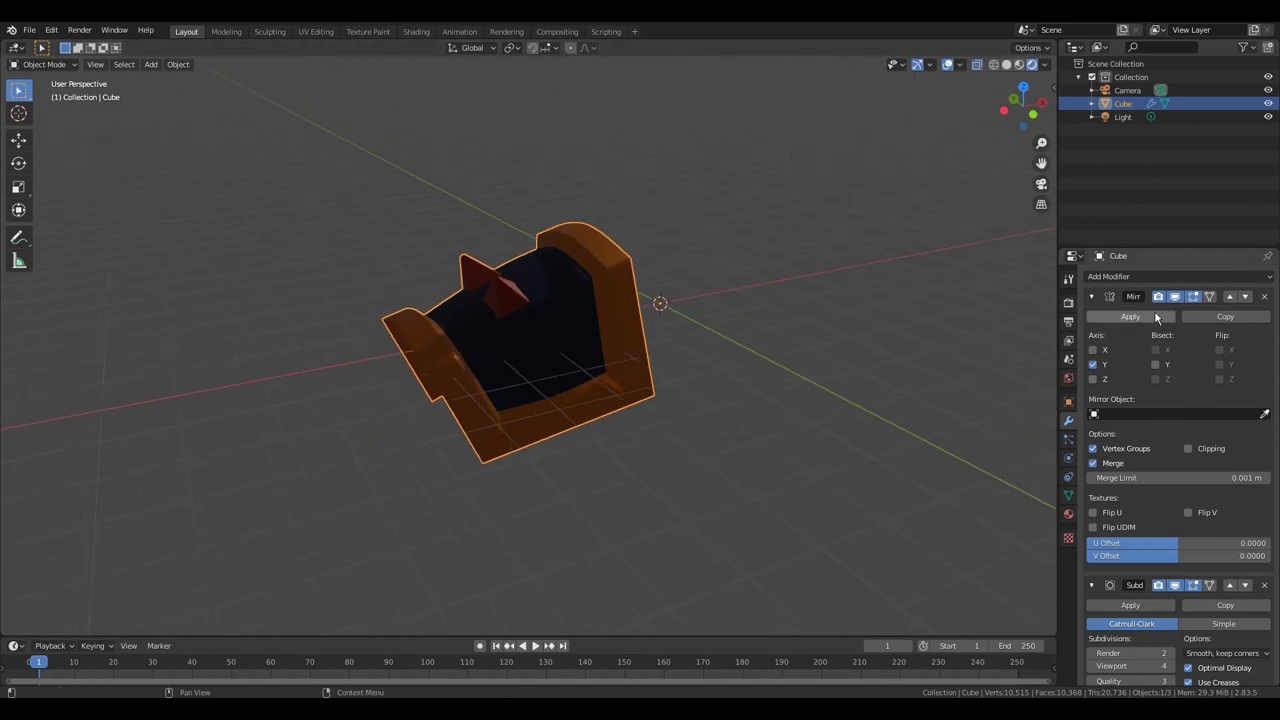
- Apply the first Mirror modifier and add a new X-axis Mirror duplicating the head
{"action": "left_click", "coordinate": [1142, 317]}
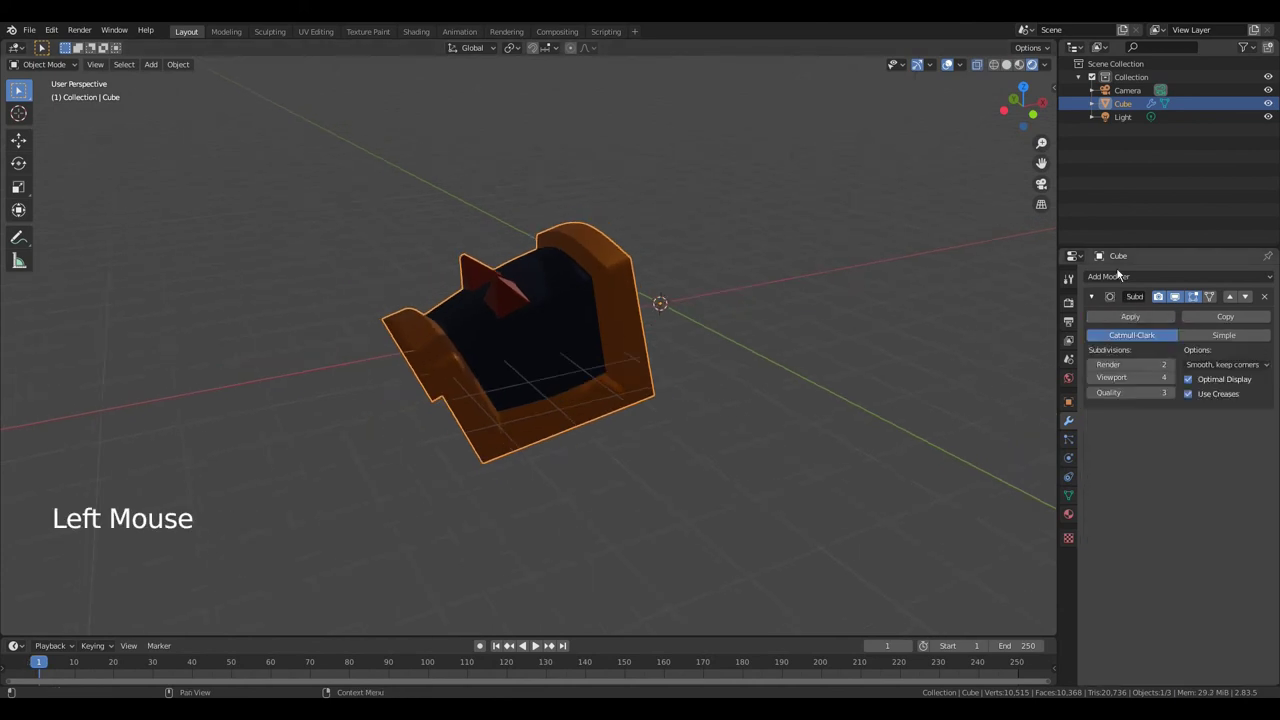
{"action": "left_click", "coordinate": [1121, 277]}
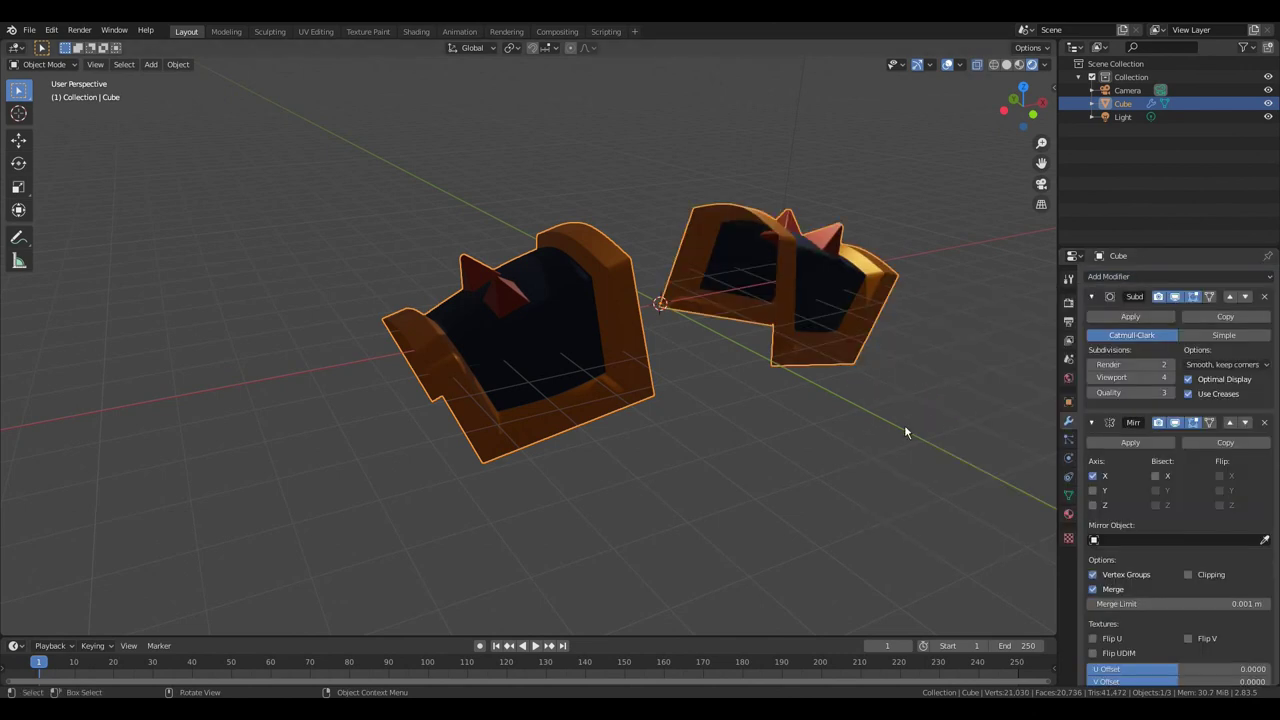
{"action": "scroll", "scroll_direction": "down", "scroll_amount": 3}
- Orbit around the two heads and move the light to the other side
{"action": "middle_click", "coordinate": [927, 438]}
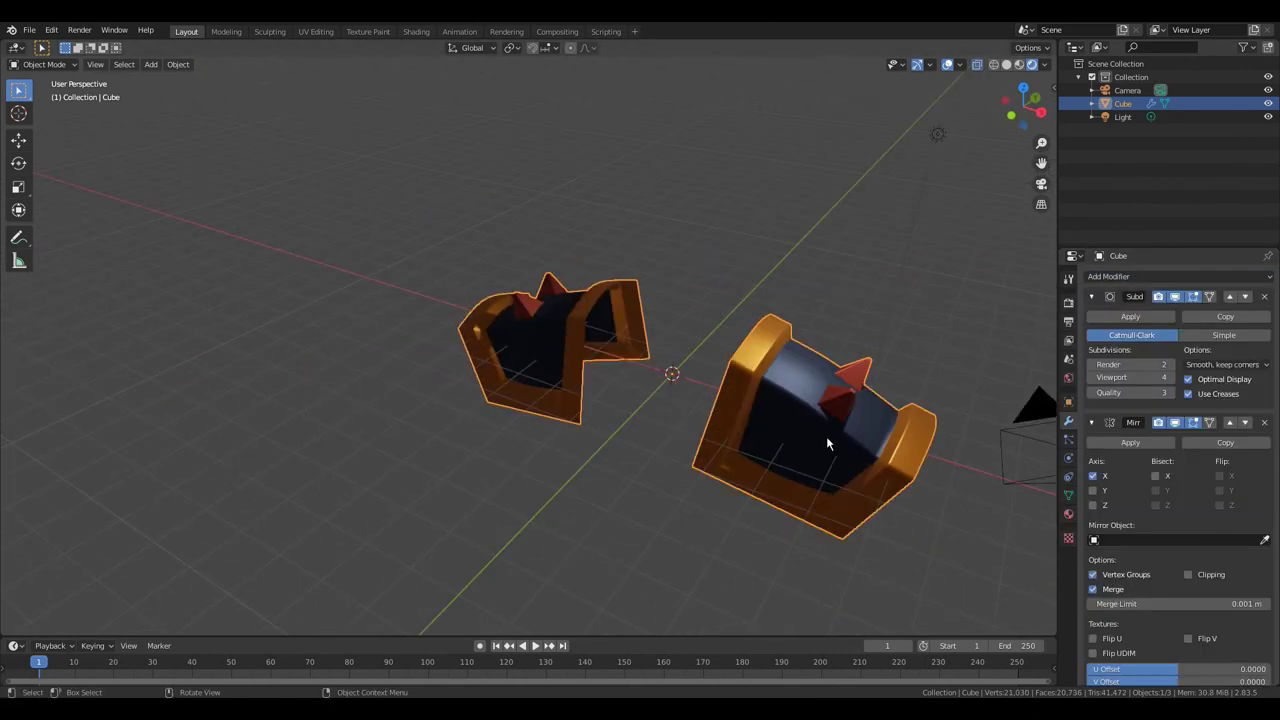
{"action": "key", "text": "KP_Decimal"}
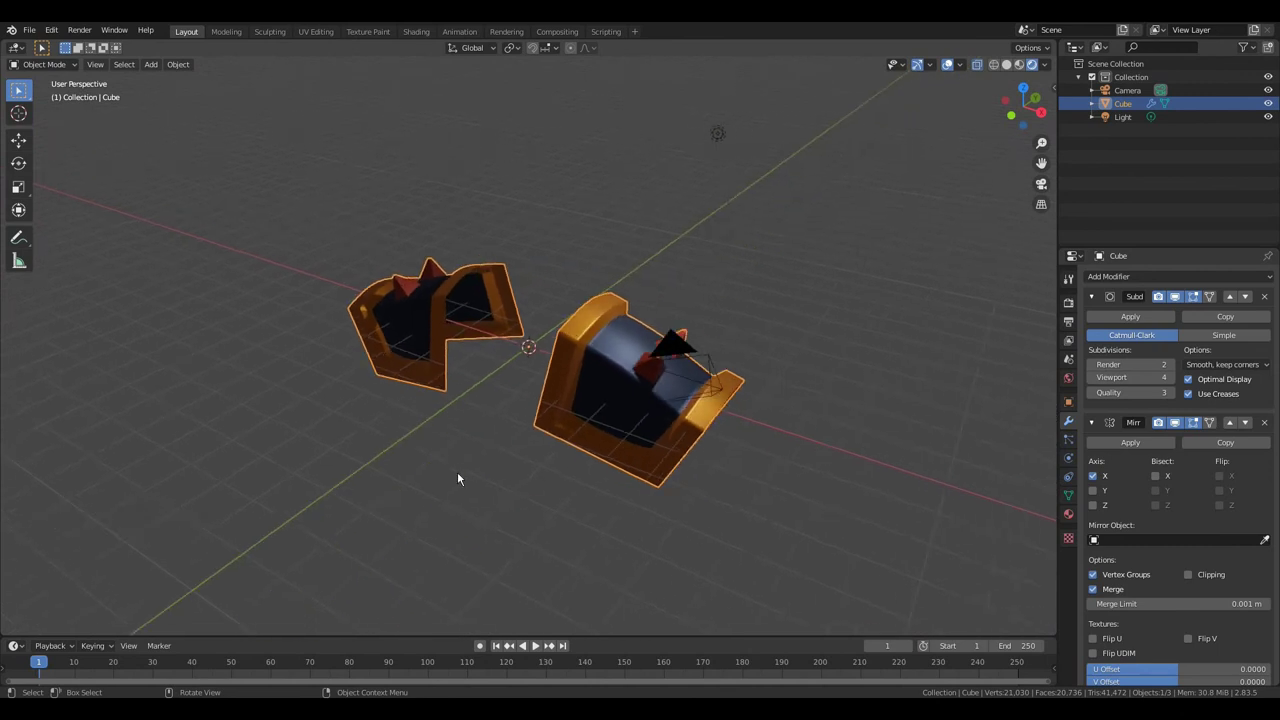
{"action": "middle_click", "coordinate": [465, 480]}
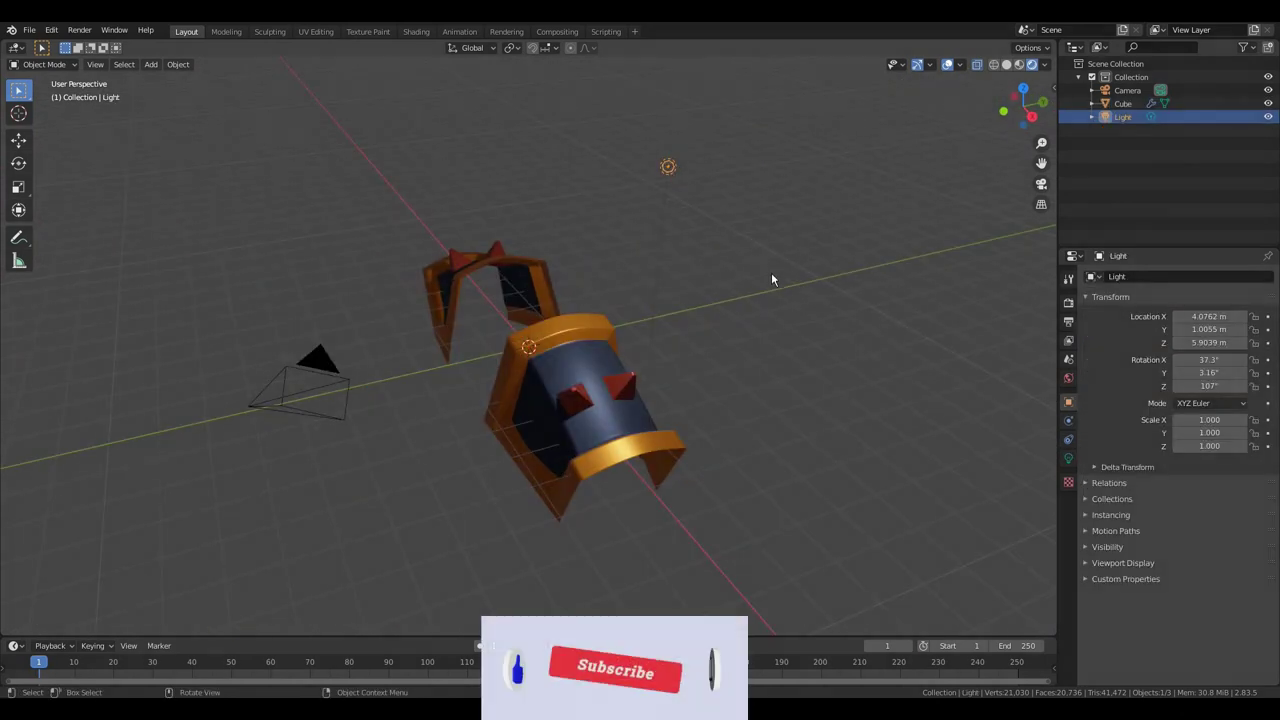
{"action": "key", "text": "g"}
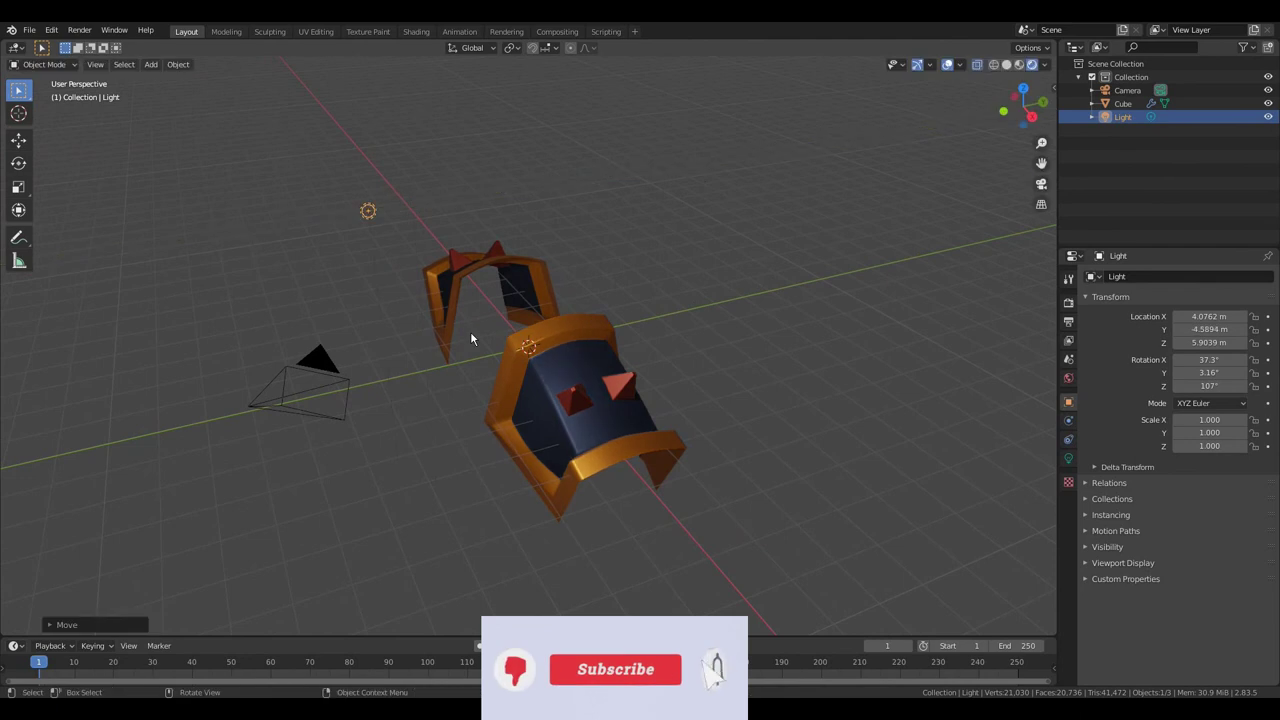
{"action": "middle_click", "coordinate": [350, 470]}
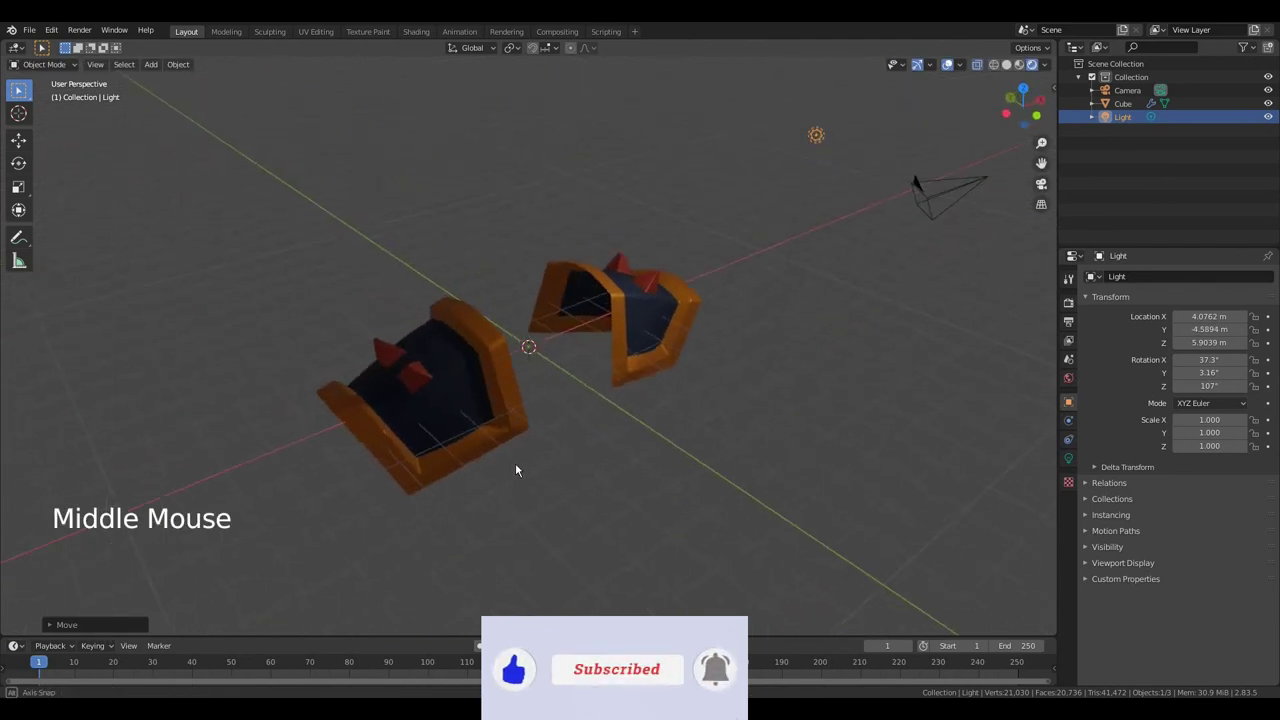